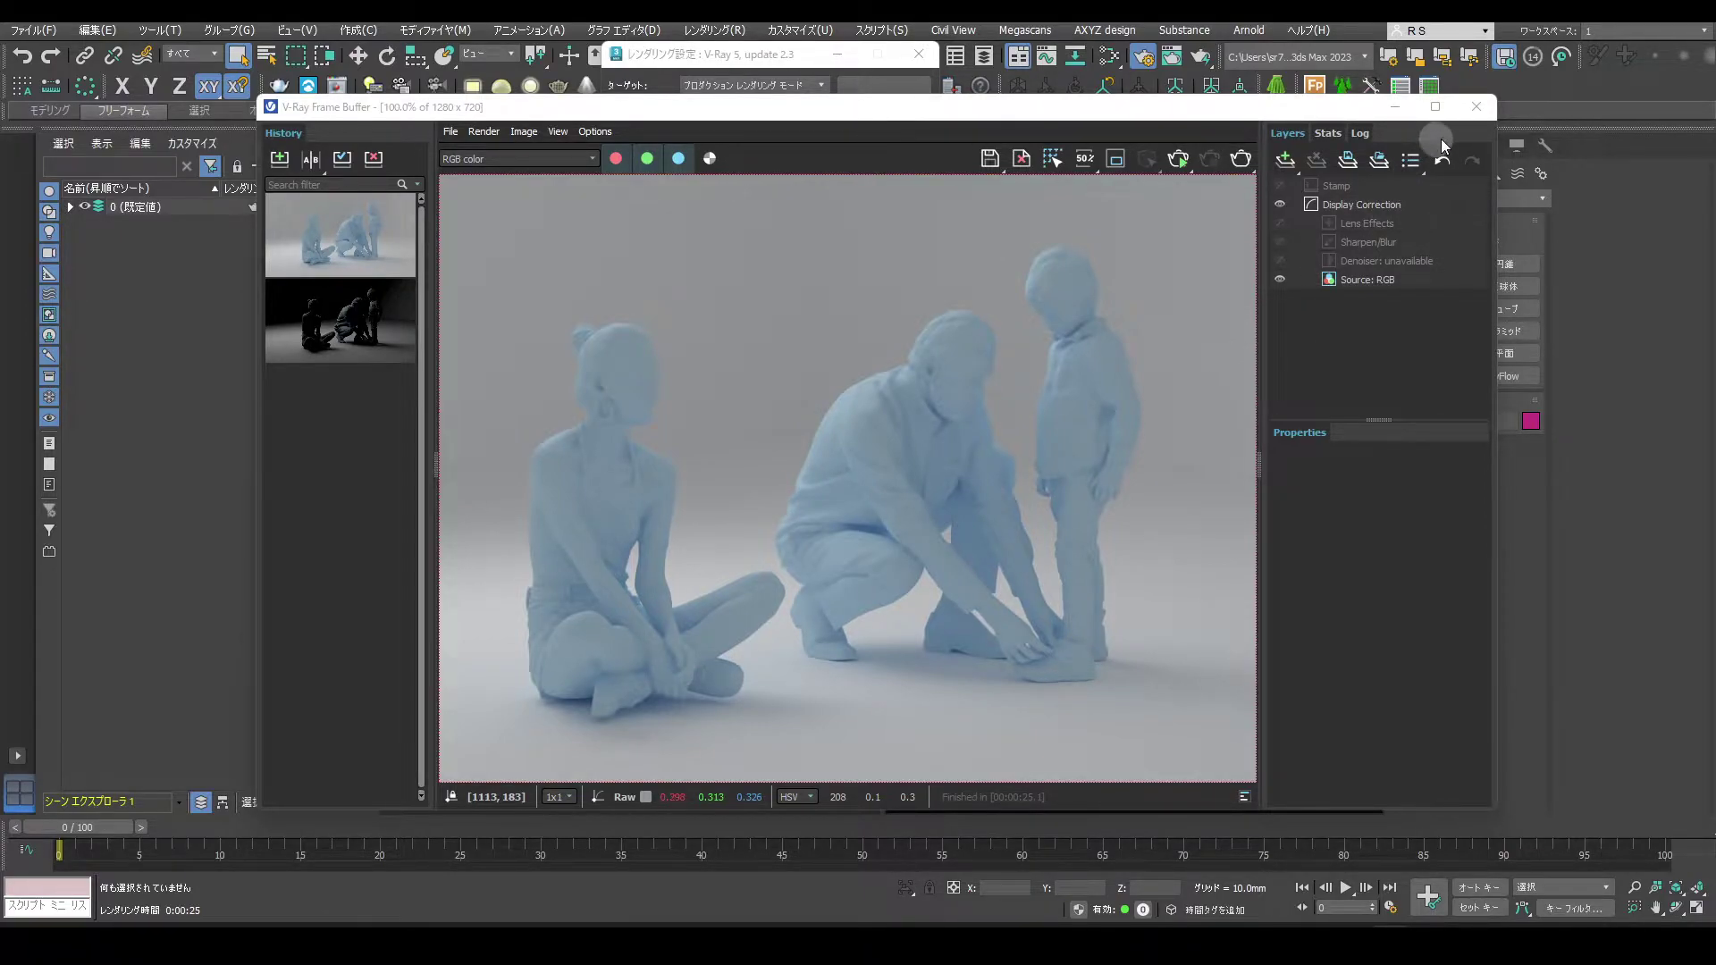
Add a VRayAO render element in Render Setup and start a new render of the scene.
{"action": "left_click", "coordinate": [1478, 123]}
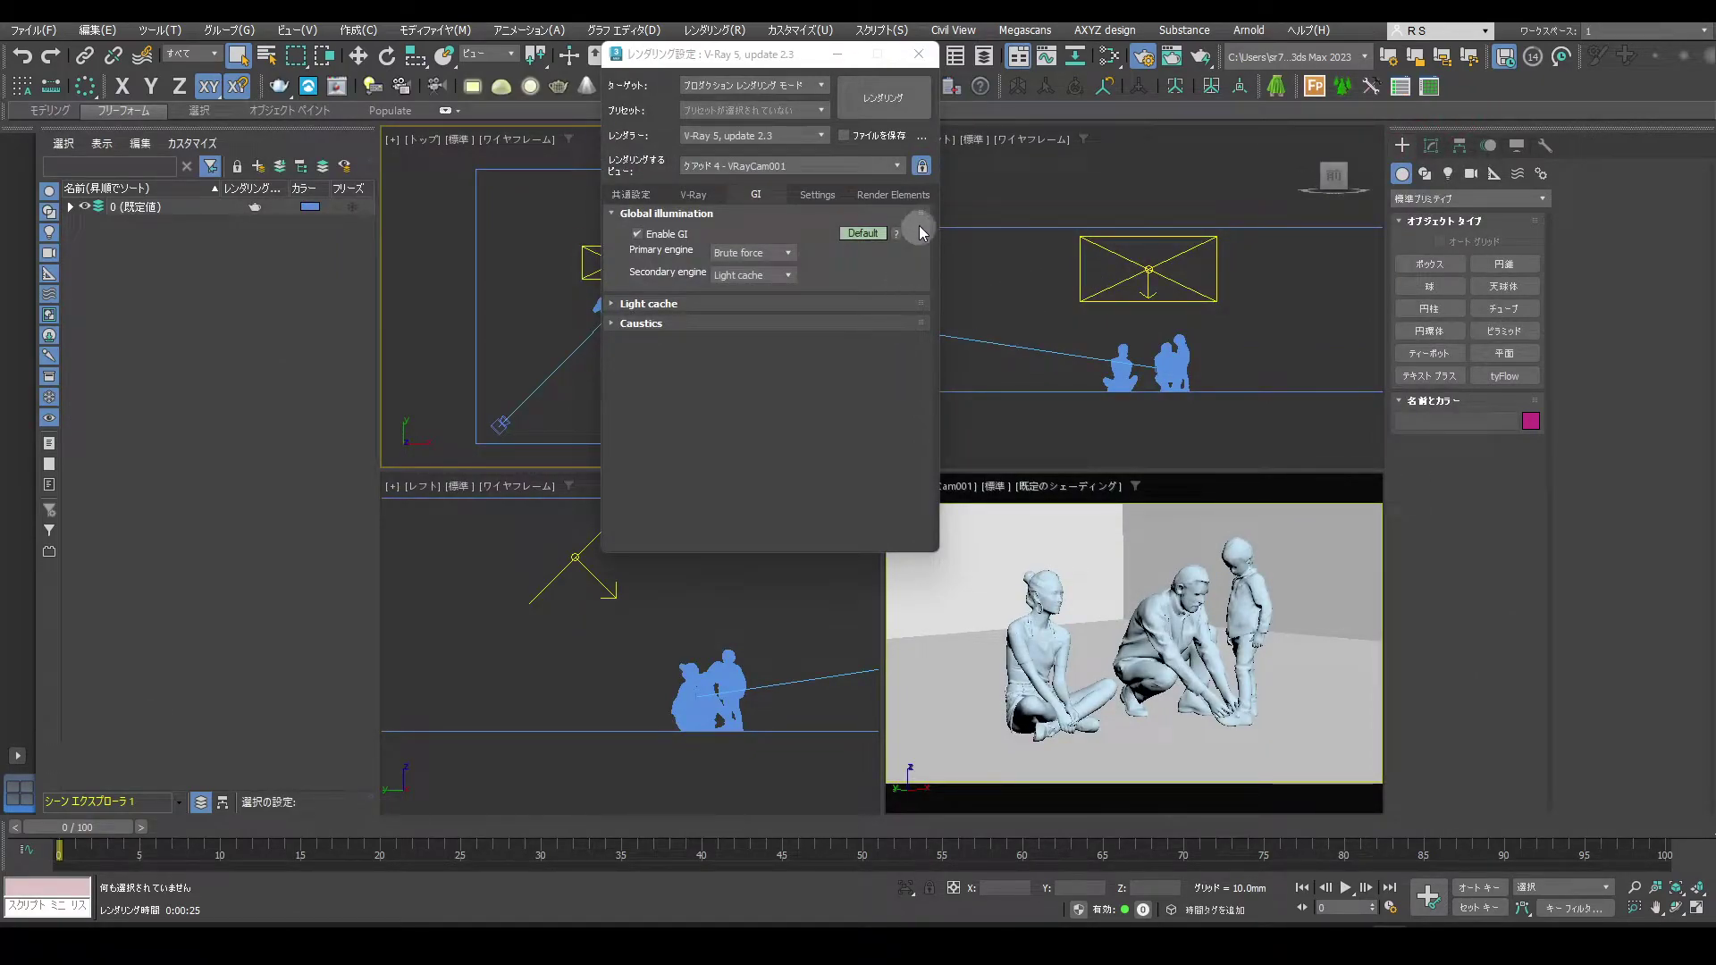
{"action": "left_click", "coordinate": [922, 206]}
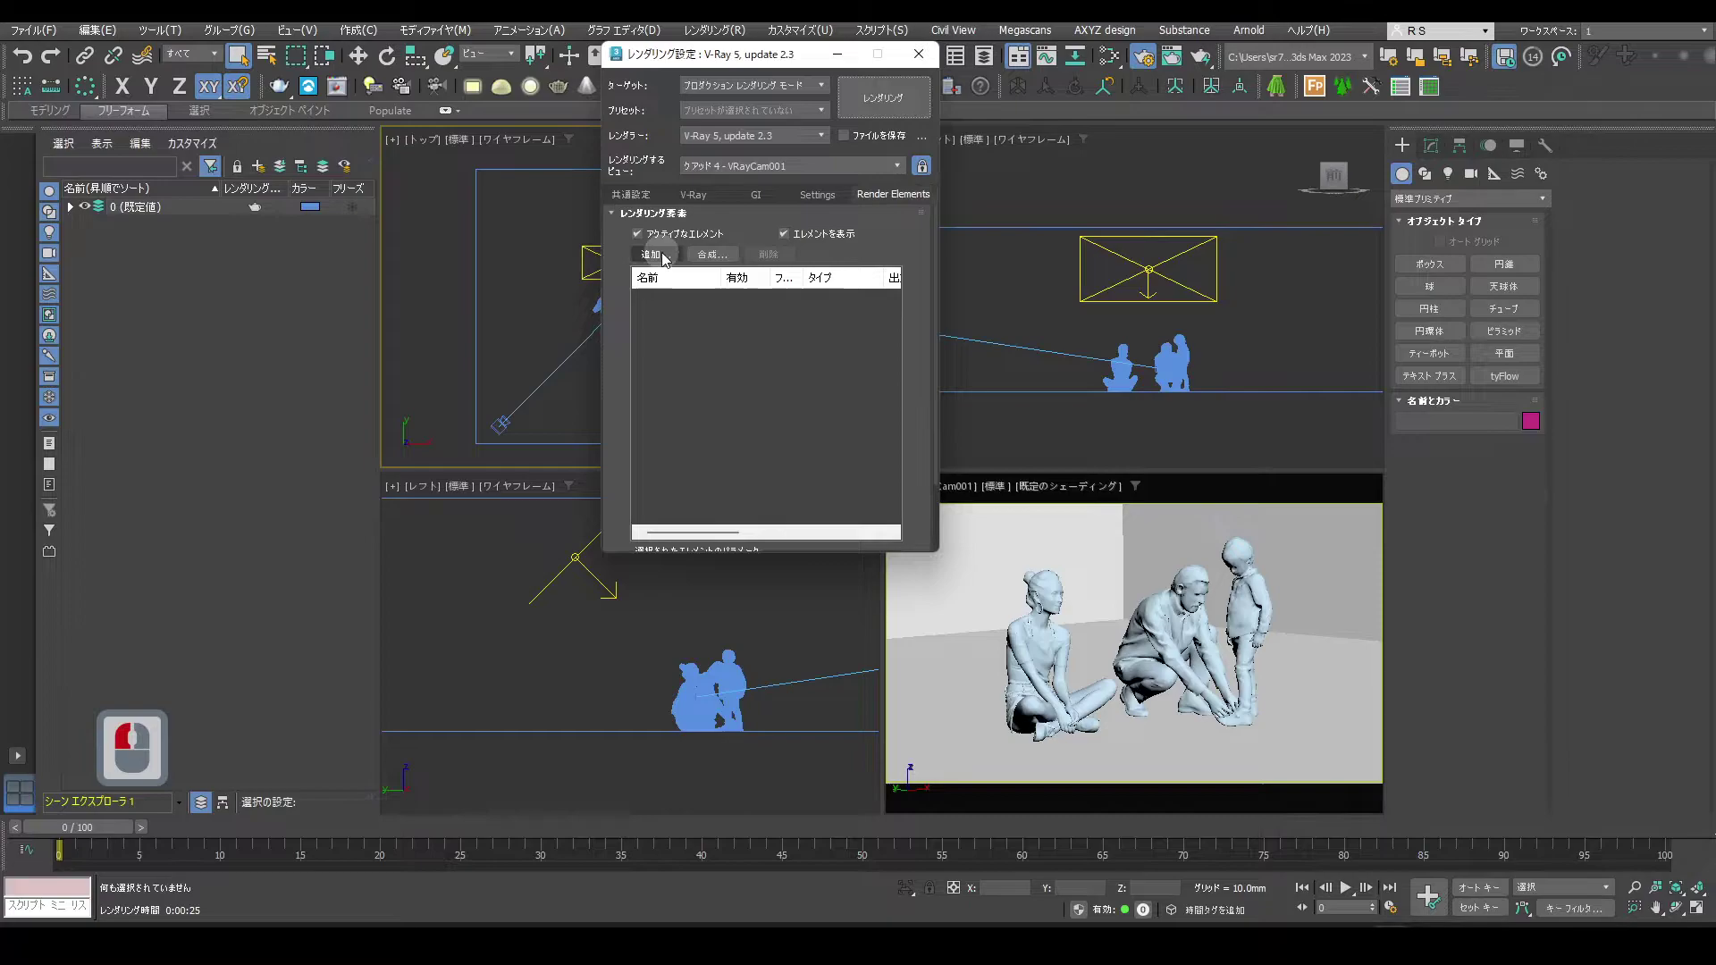
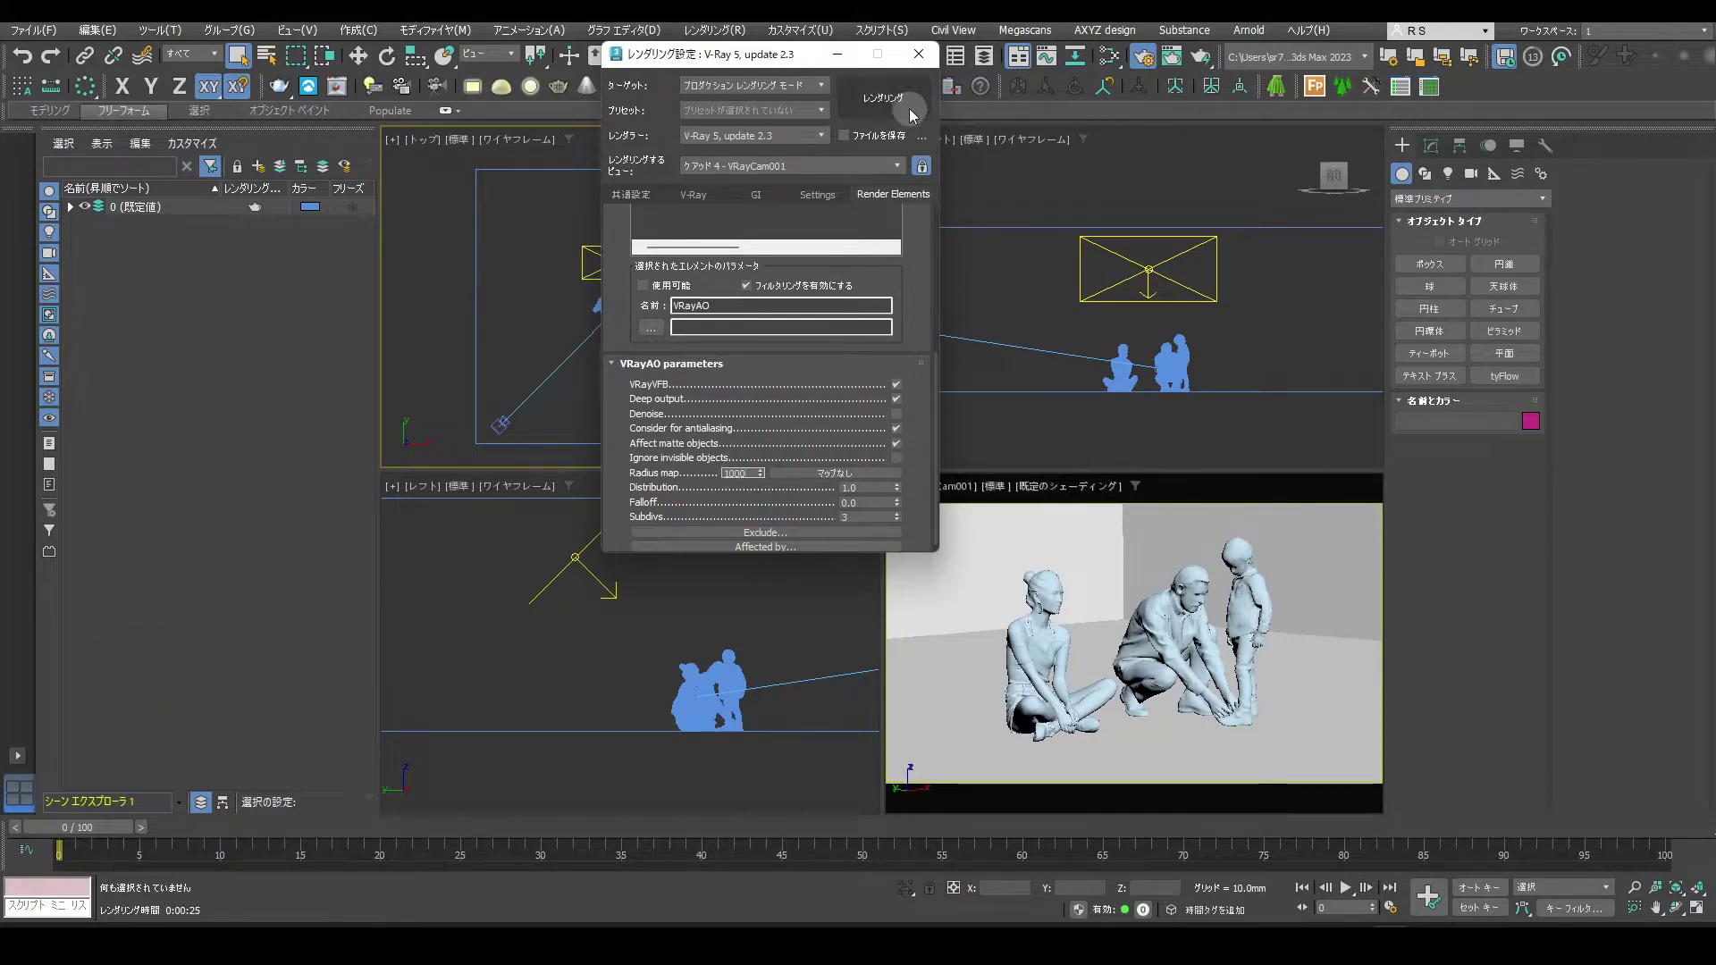
{"action": "left_click_drag", "start_coordinate": [910, 109], "coordinate": [1155, 412]}
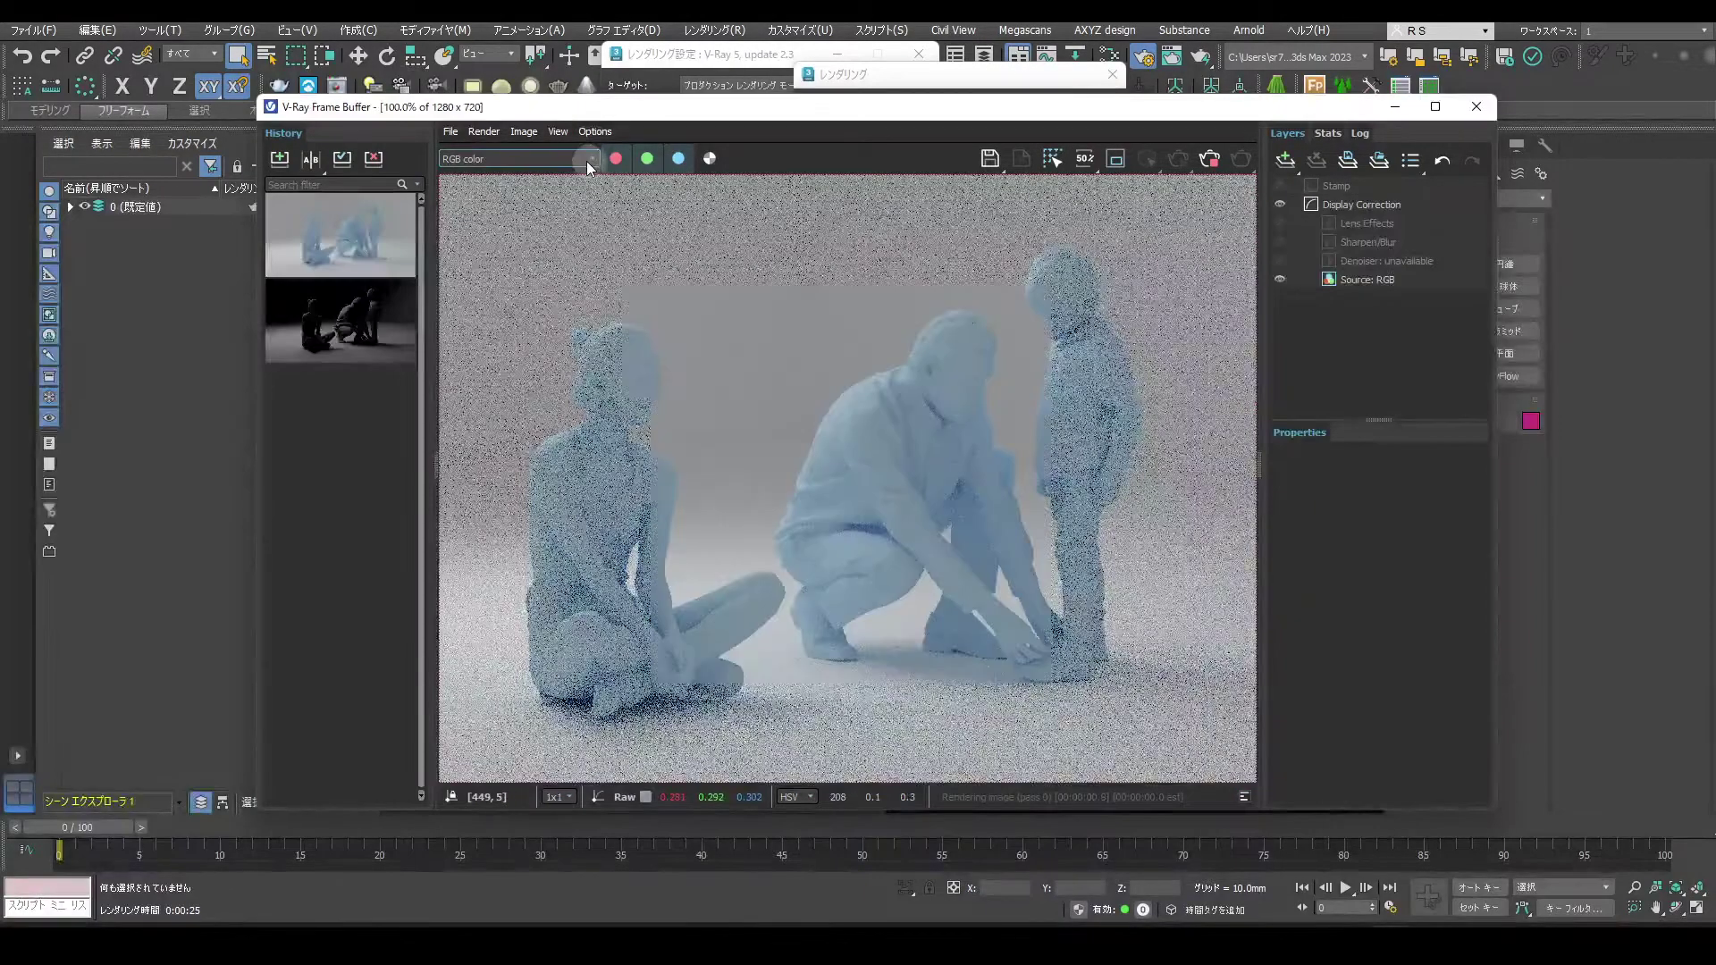
Display the VRayAO ambient occlusion channel in the frame buffer and pan around it.
{"action": "left_click", "coordinate": [580, 168]}
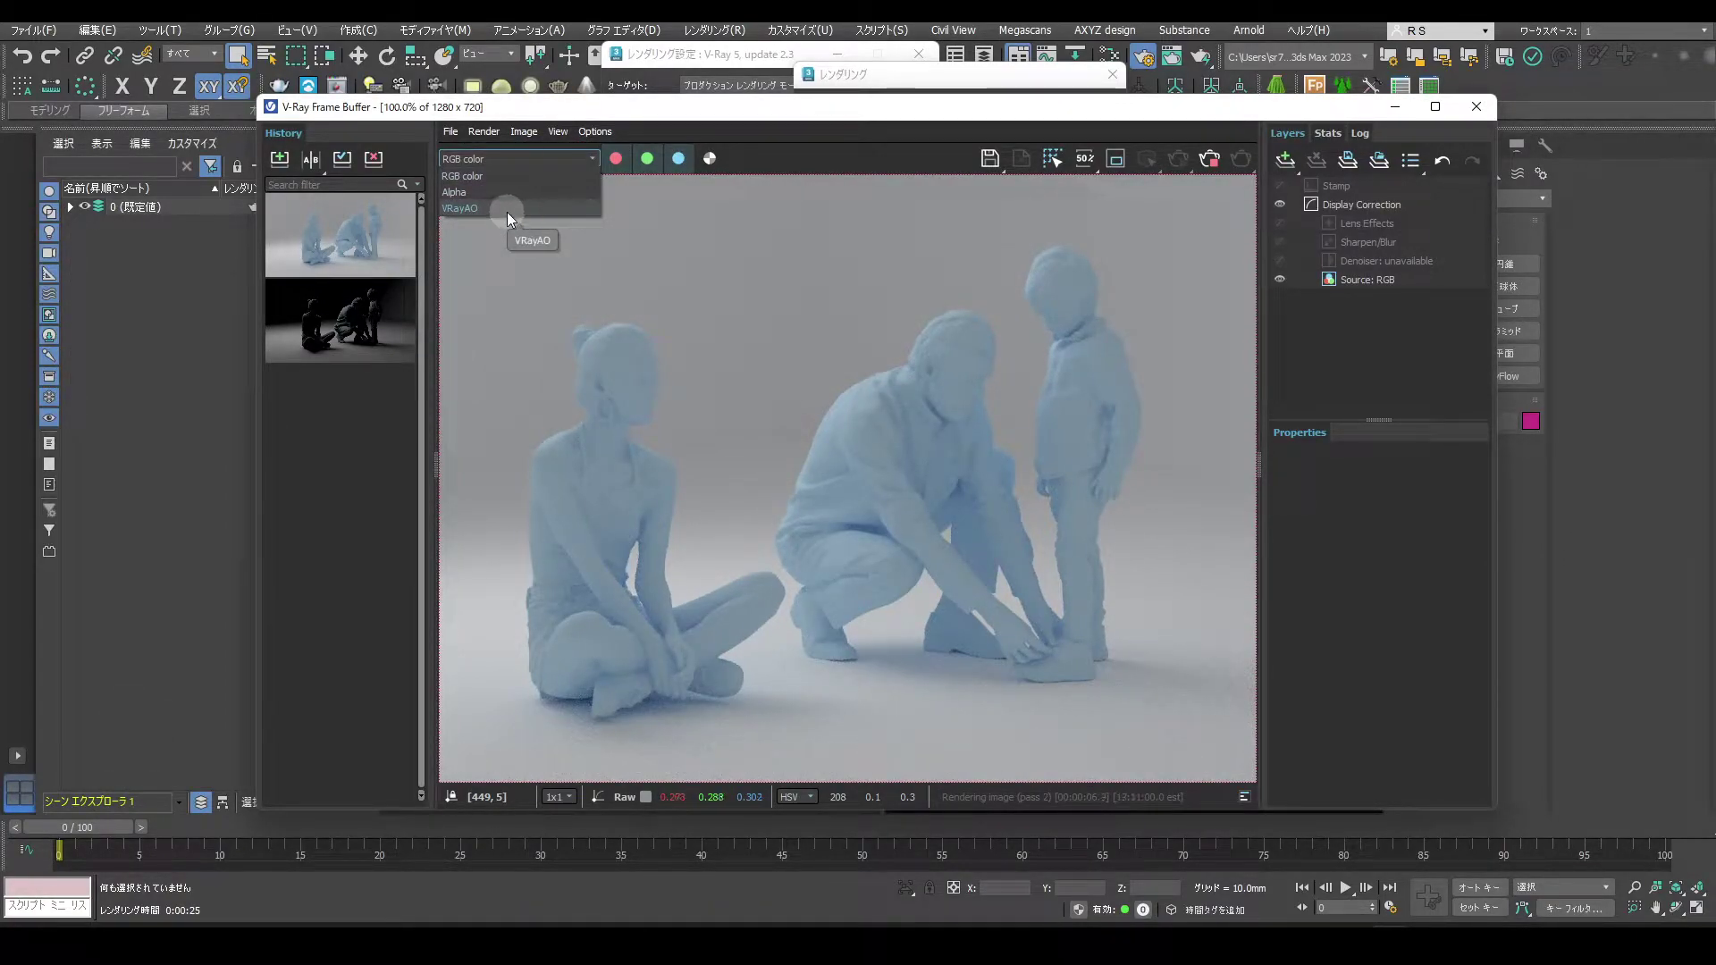
{"action": "left_click", "coordinate": [508, 221]}
{"action": "left_click_drag", "start_coordinate": [961, 544], "coordinate": [1028, 717]}
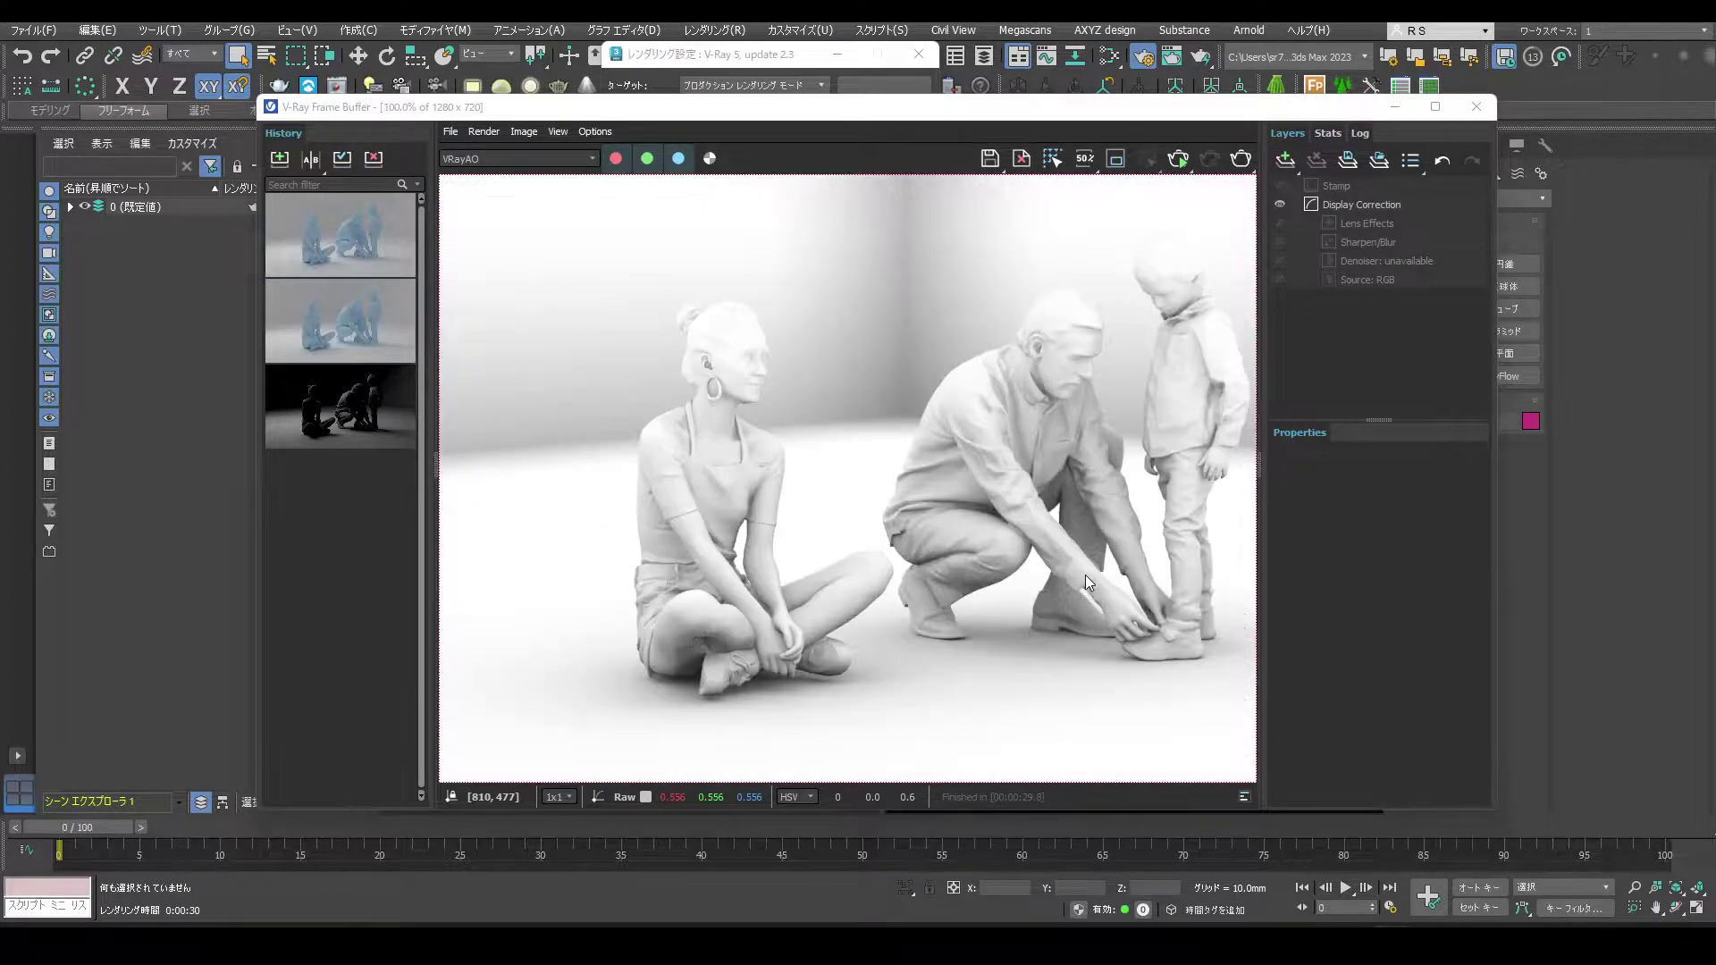
{"action": "middle_click", "coordinate": [1038, 571]}
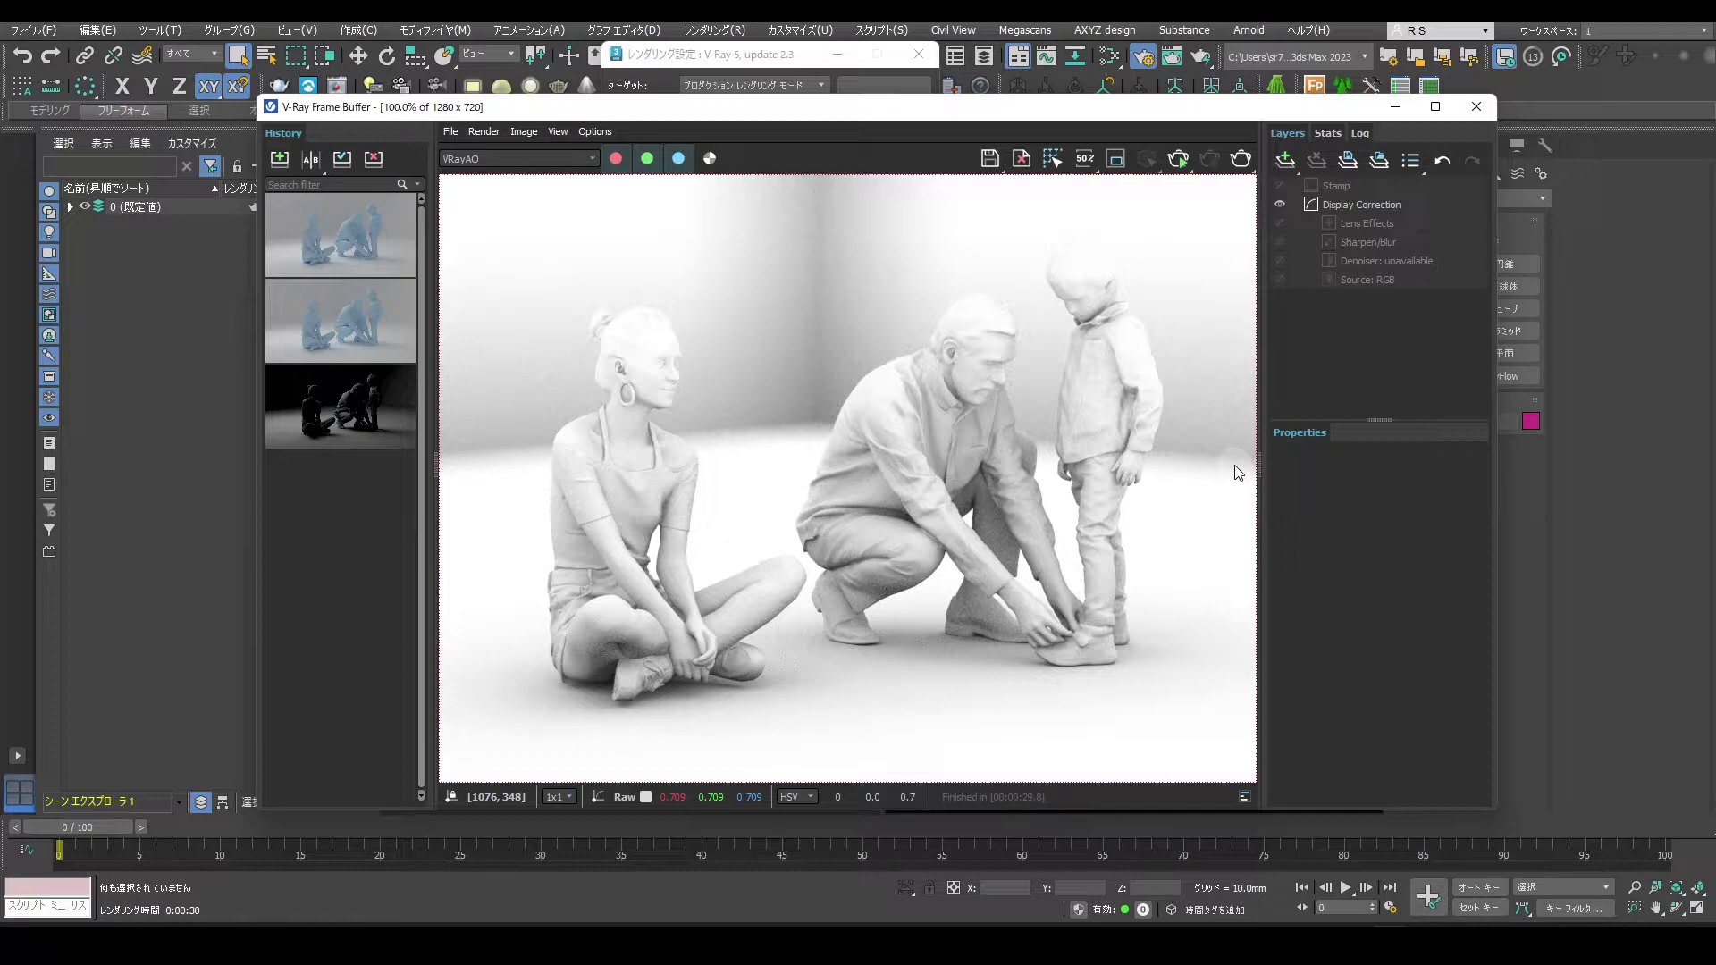
Return to the RGB color channel and switch the frame-buffer source to Composite mode.
{"action": "left_click", "coordinate": [551, 173]}
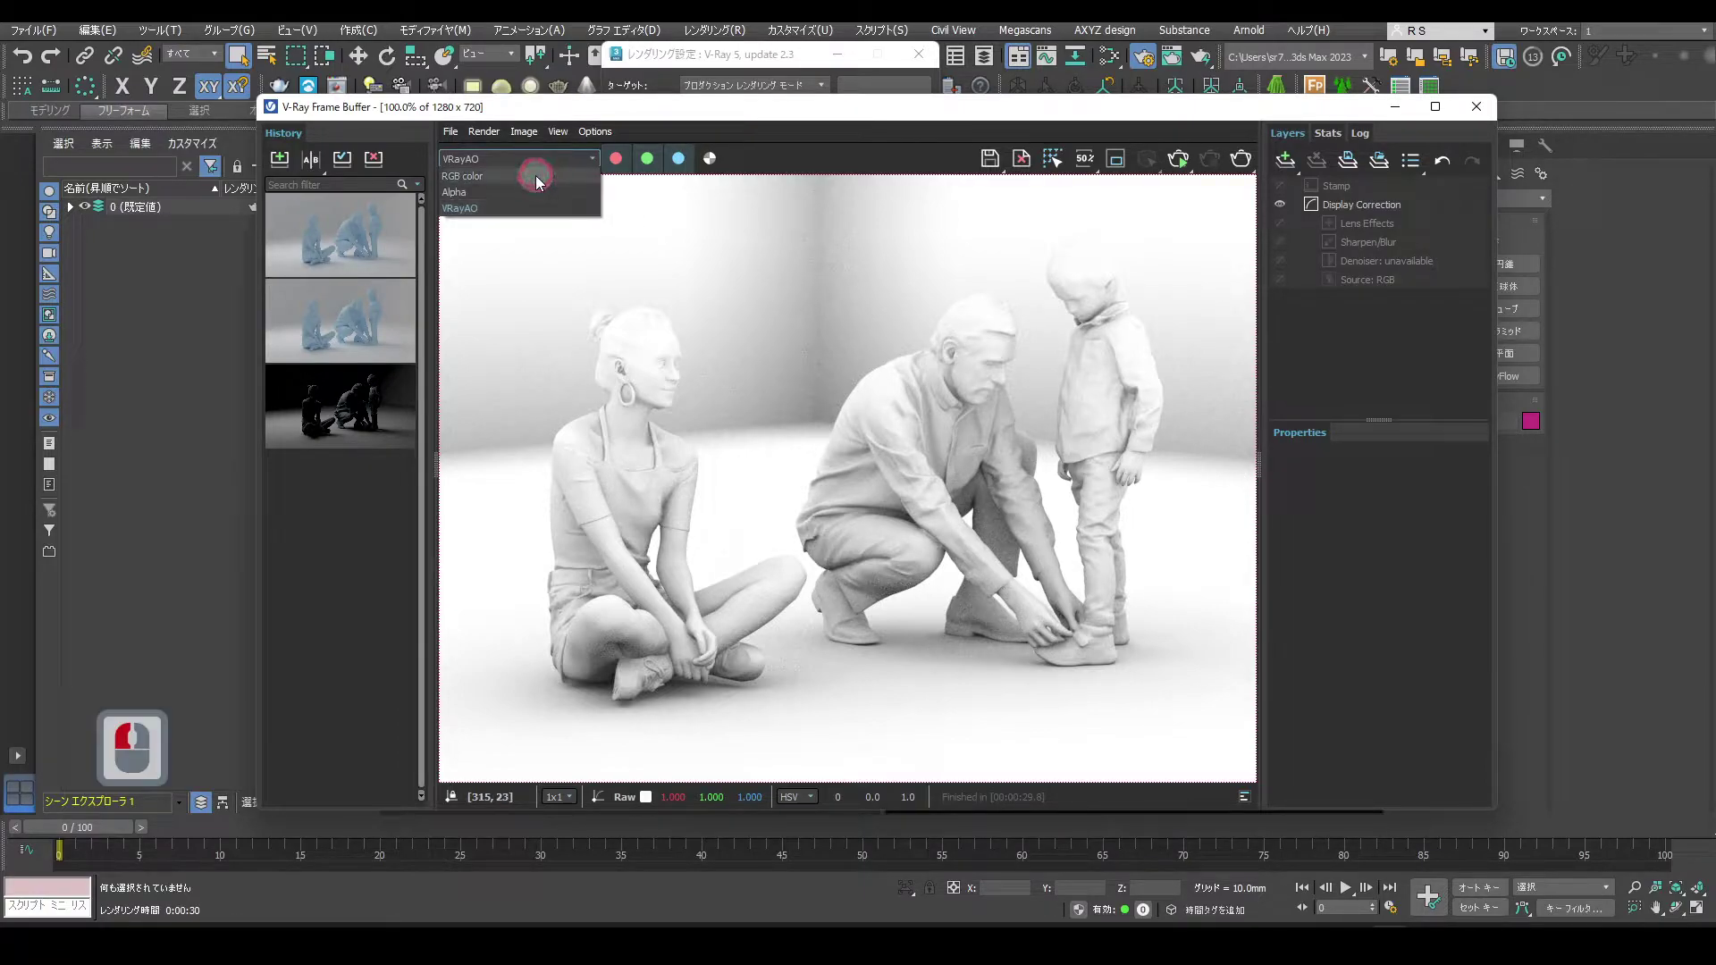
{"action": "left_click", "coordinate": [537, 184]}
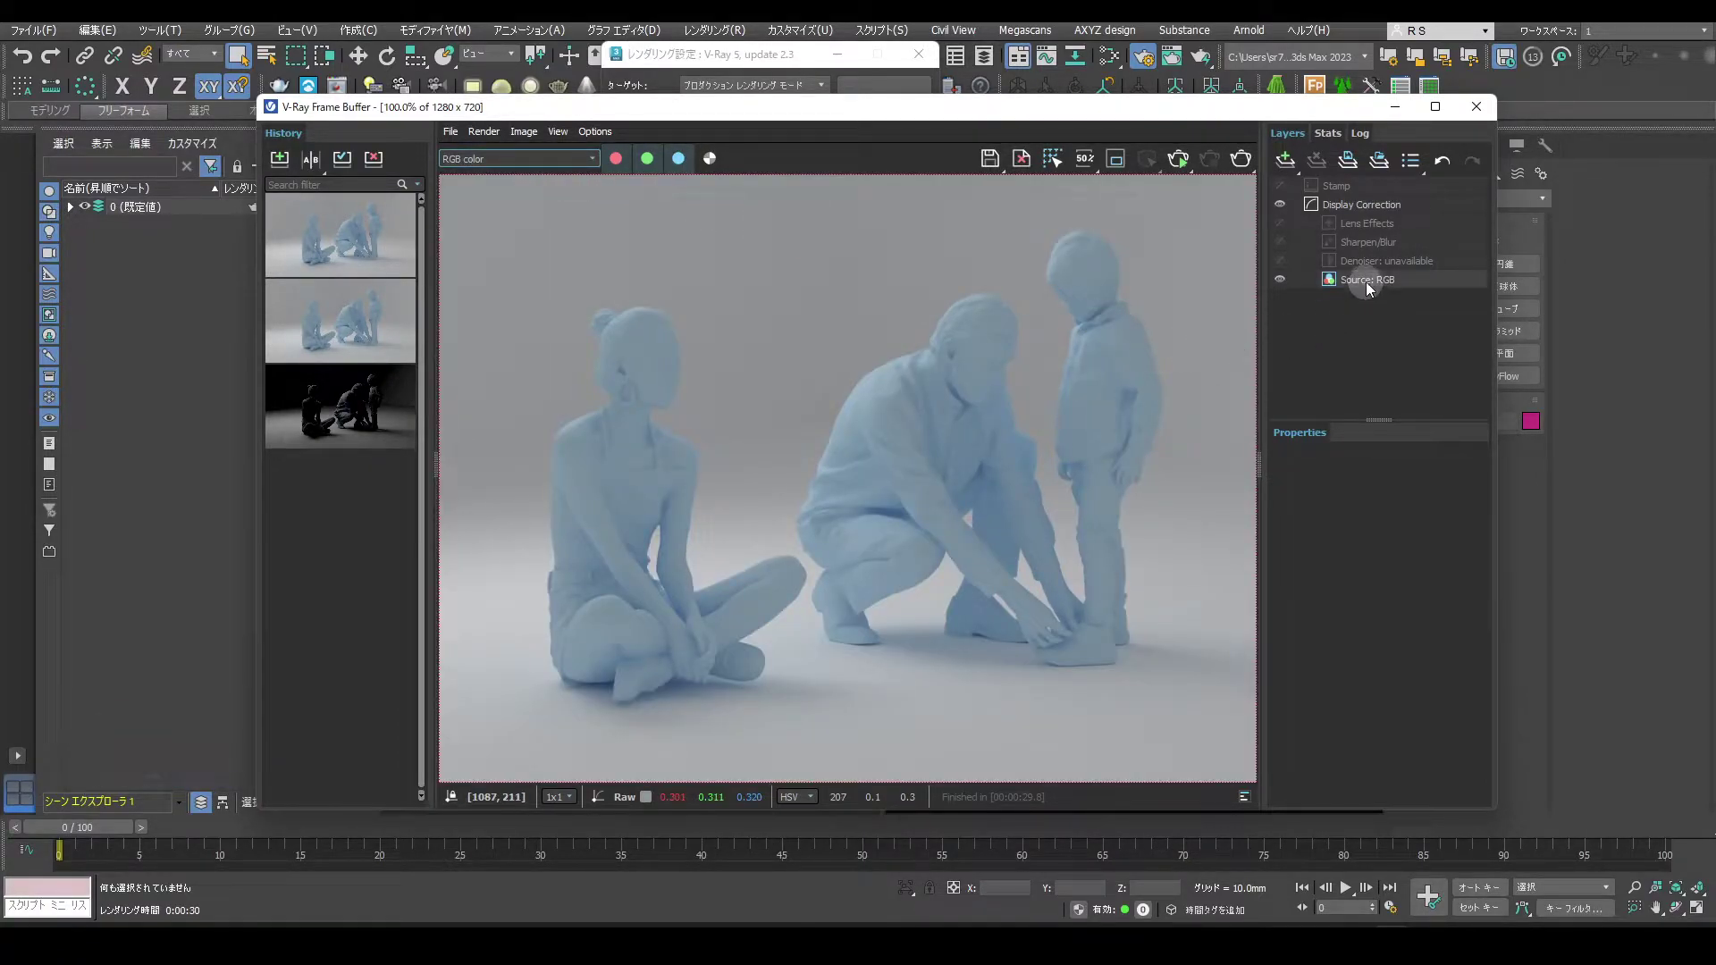
{"action": "left_click", "coordinate": [1367, 290]}
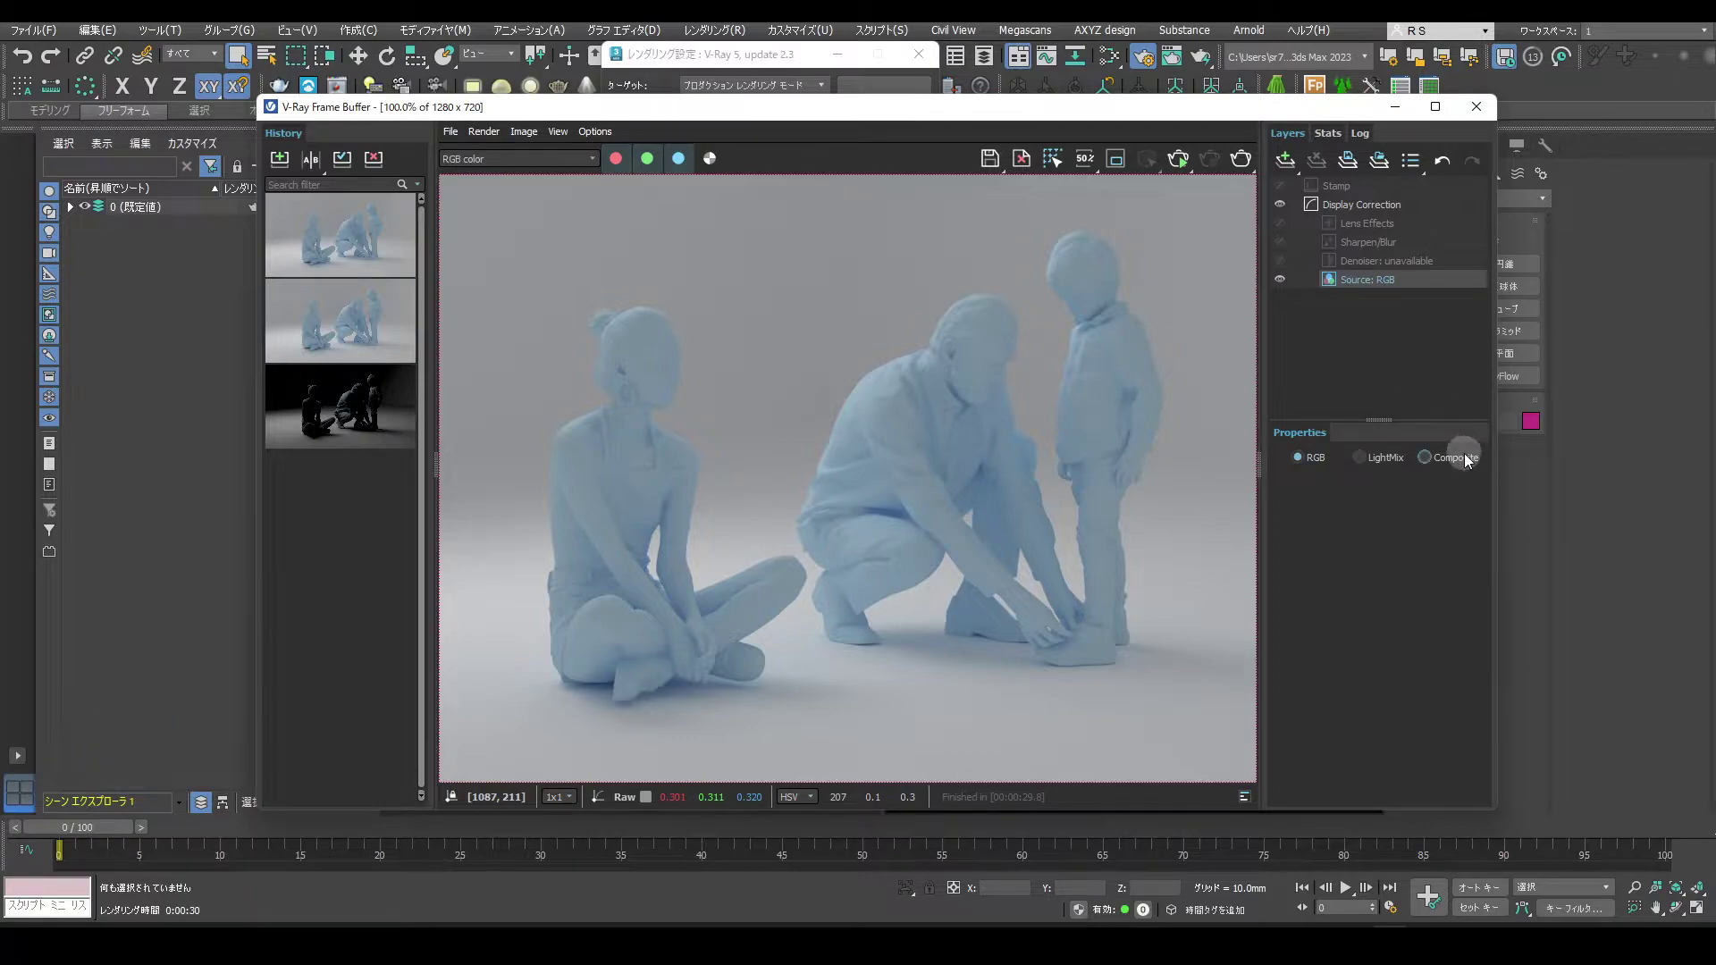
{"action": "left_click", "coordinate": [1465, 462]}
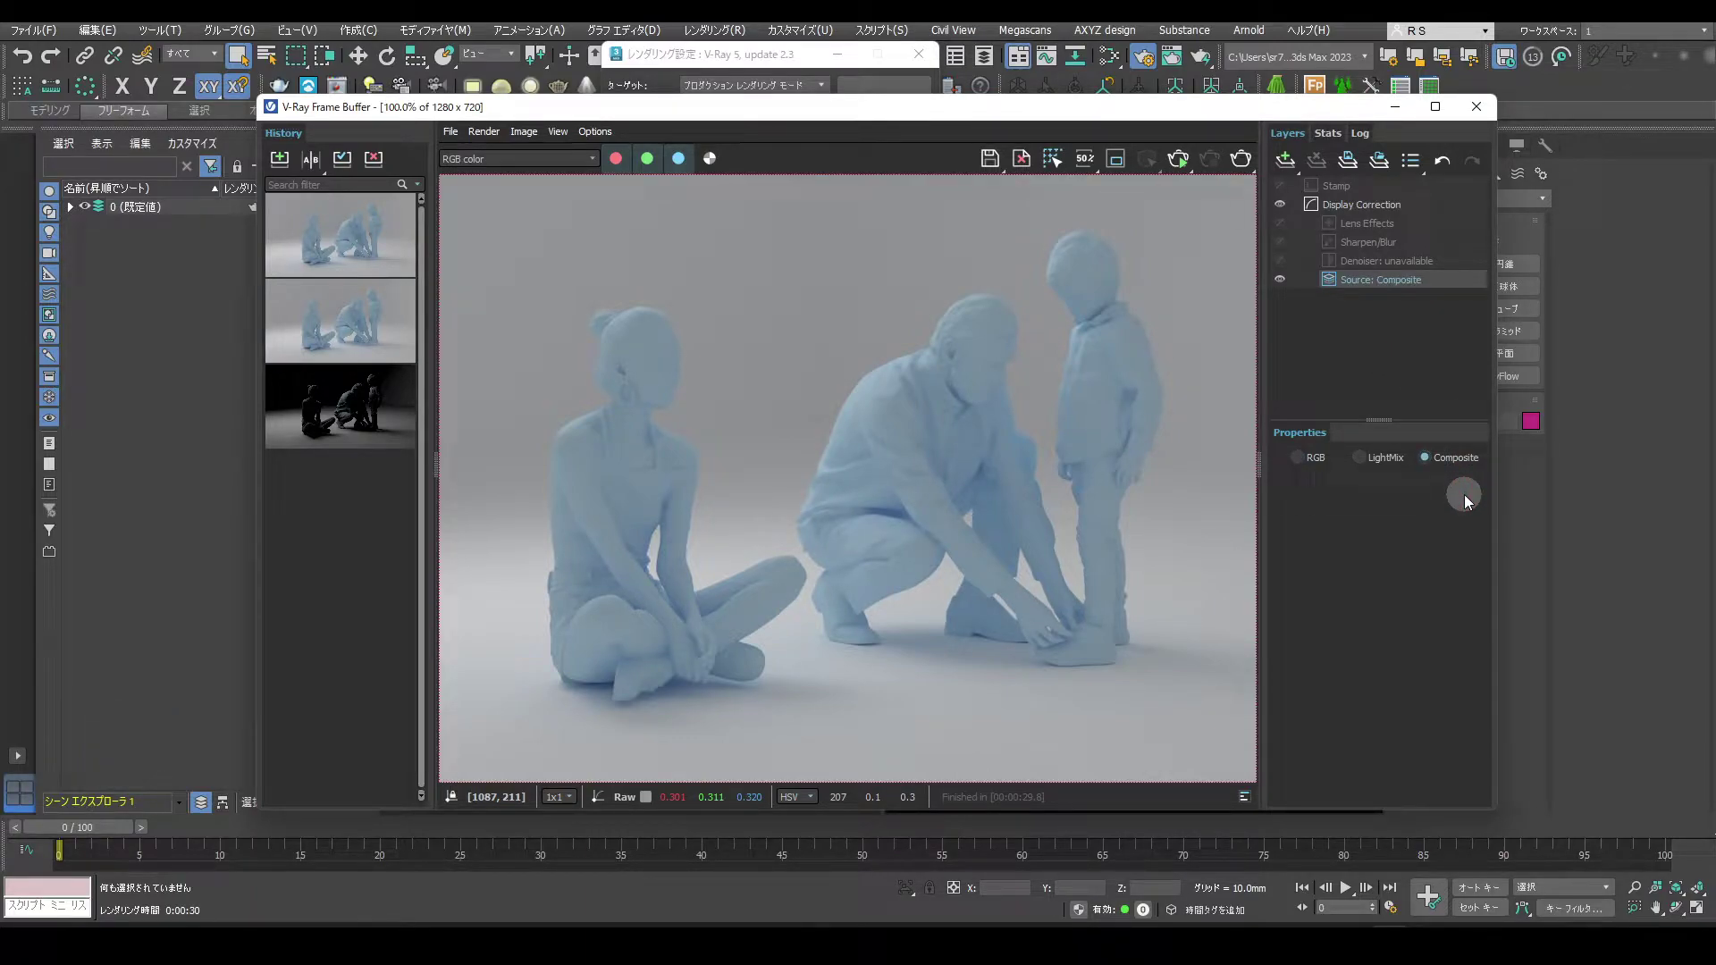
Add two Render Element layers, the top one set to VRayAO with Multiply blending.
{"action": "left_click", "coordinate": [1288, 172]}
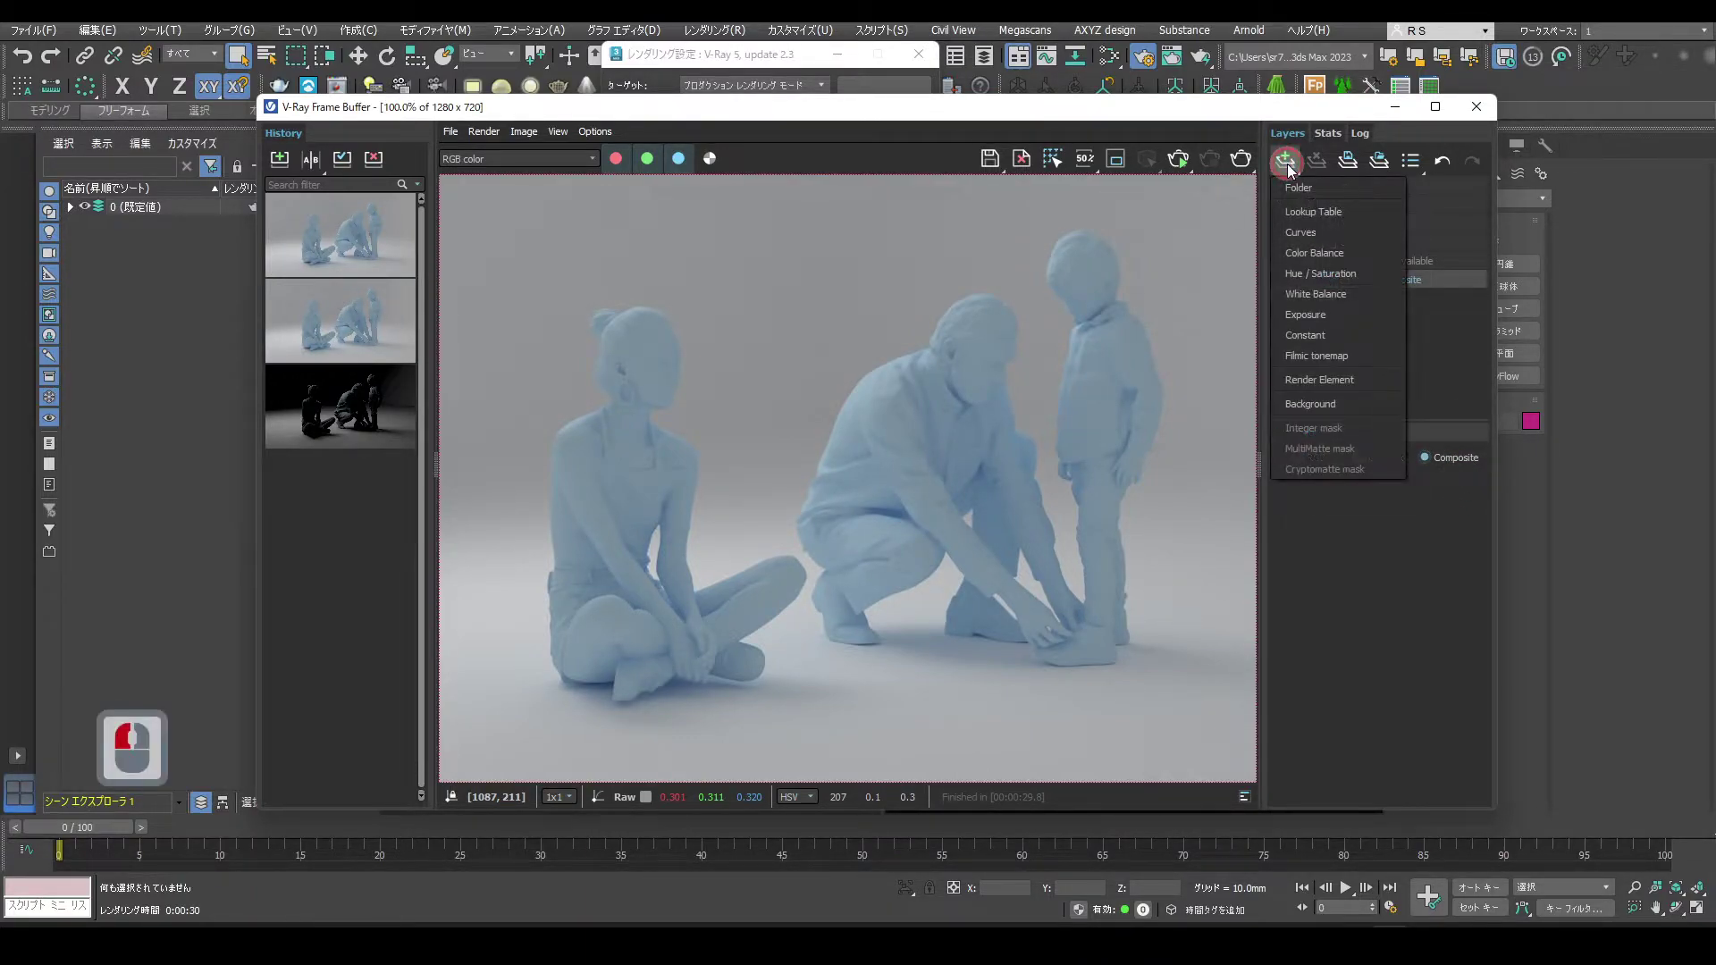
{"action": "left_click", "coordinate": [1376, 386]}
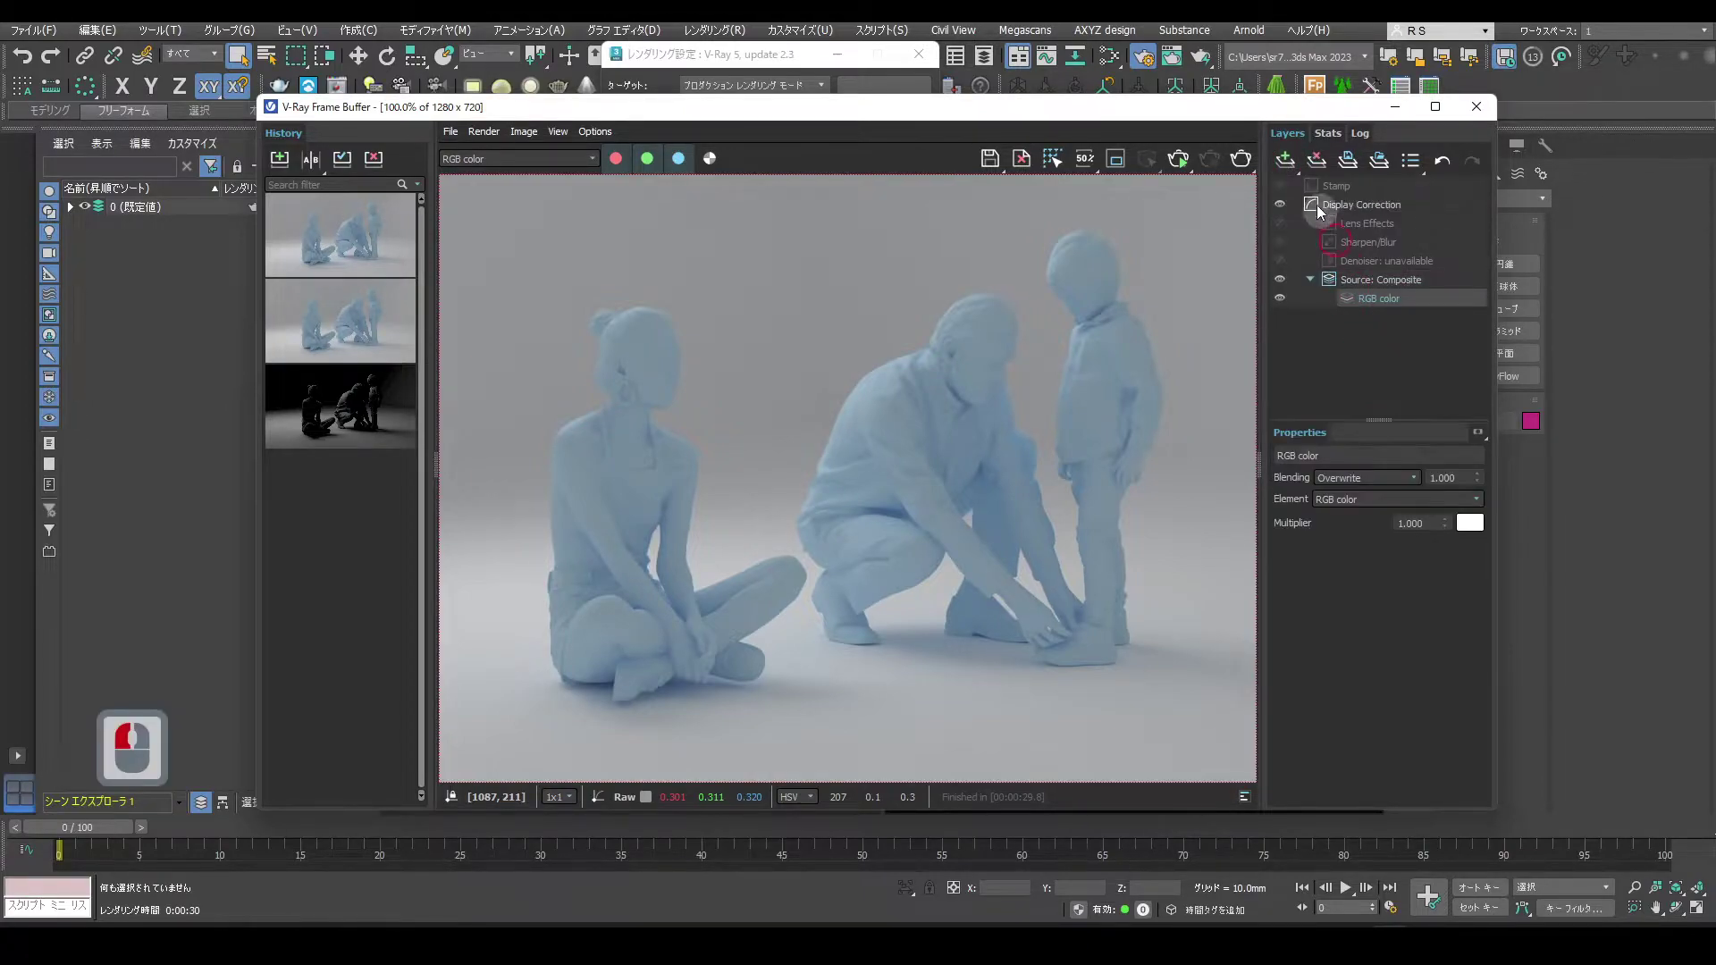
{"action": "left_click", "coordinate": [1292, 170]}
{"action": "left_click", "coordinate": [1369, 385]}
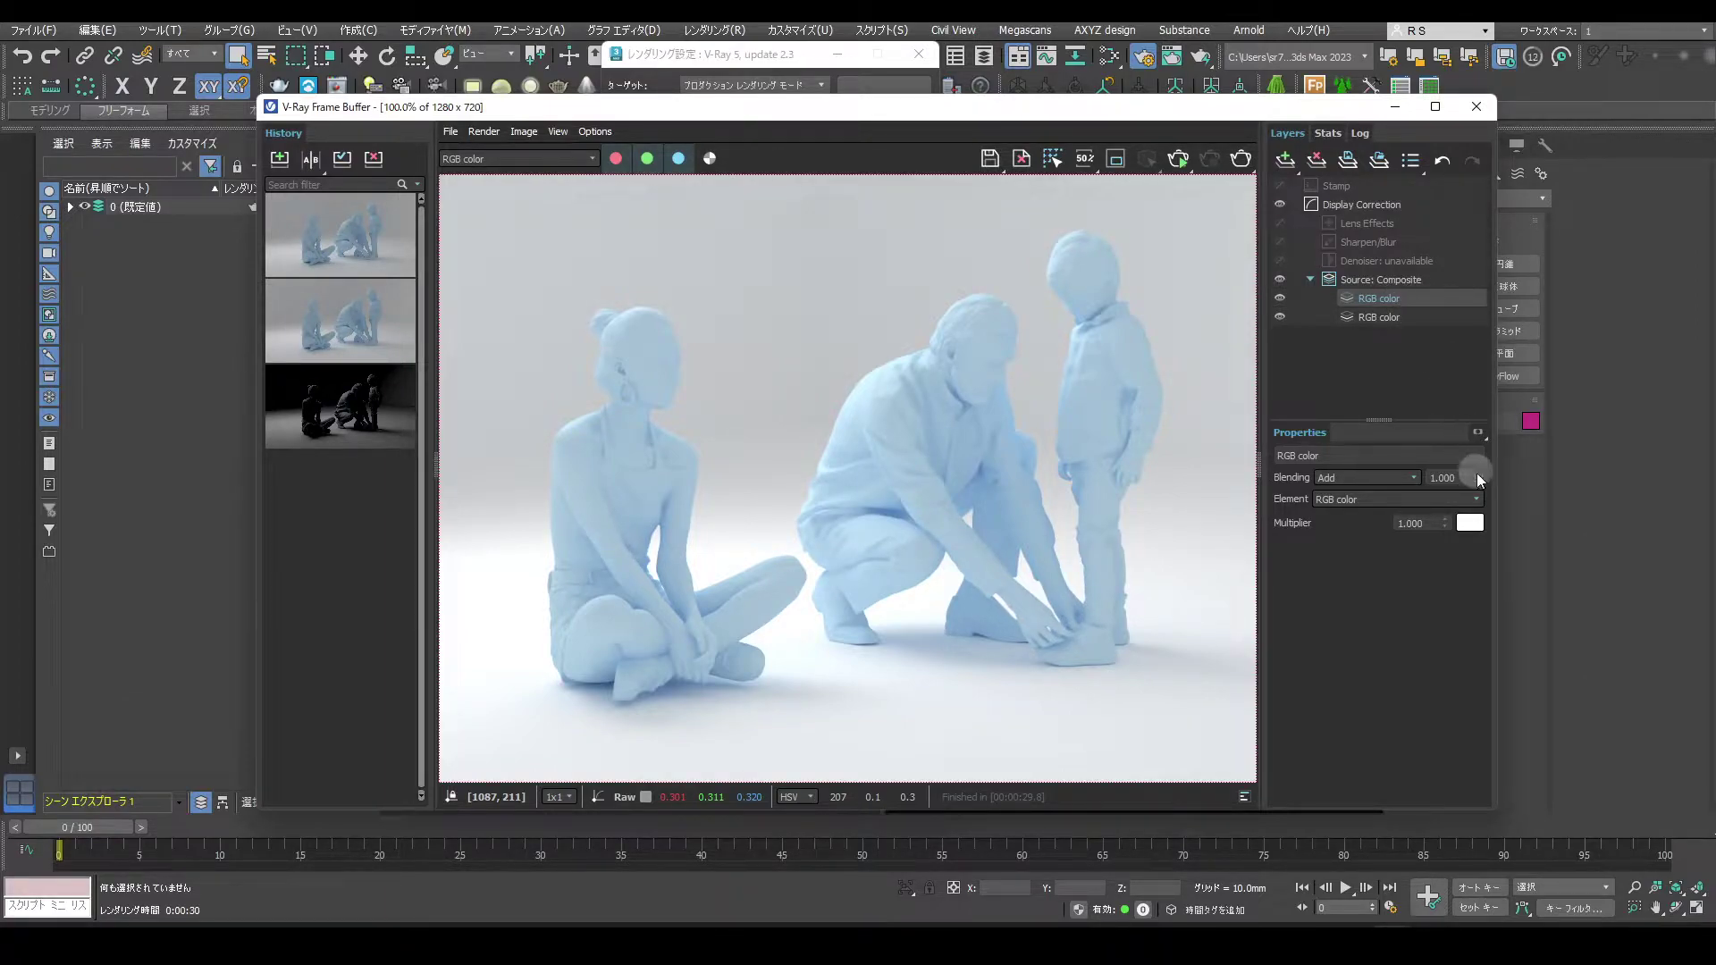
{"action": "left_click", "coordinate": [1475, 501]}
{"action": "left_click", "coordinate": [1399, 560]}
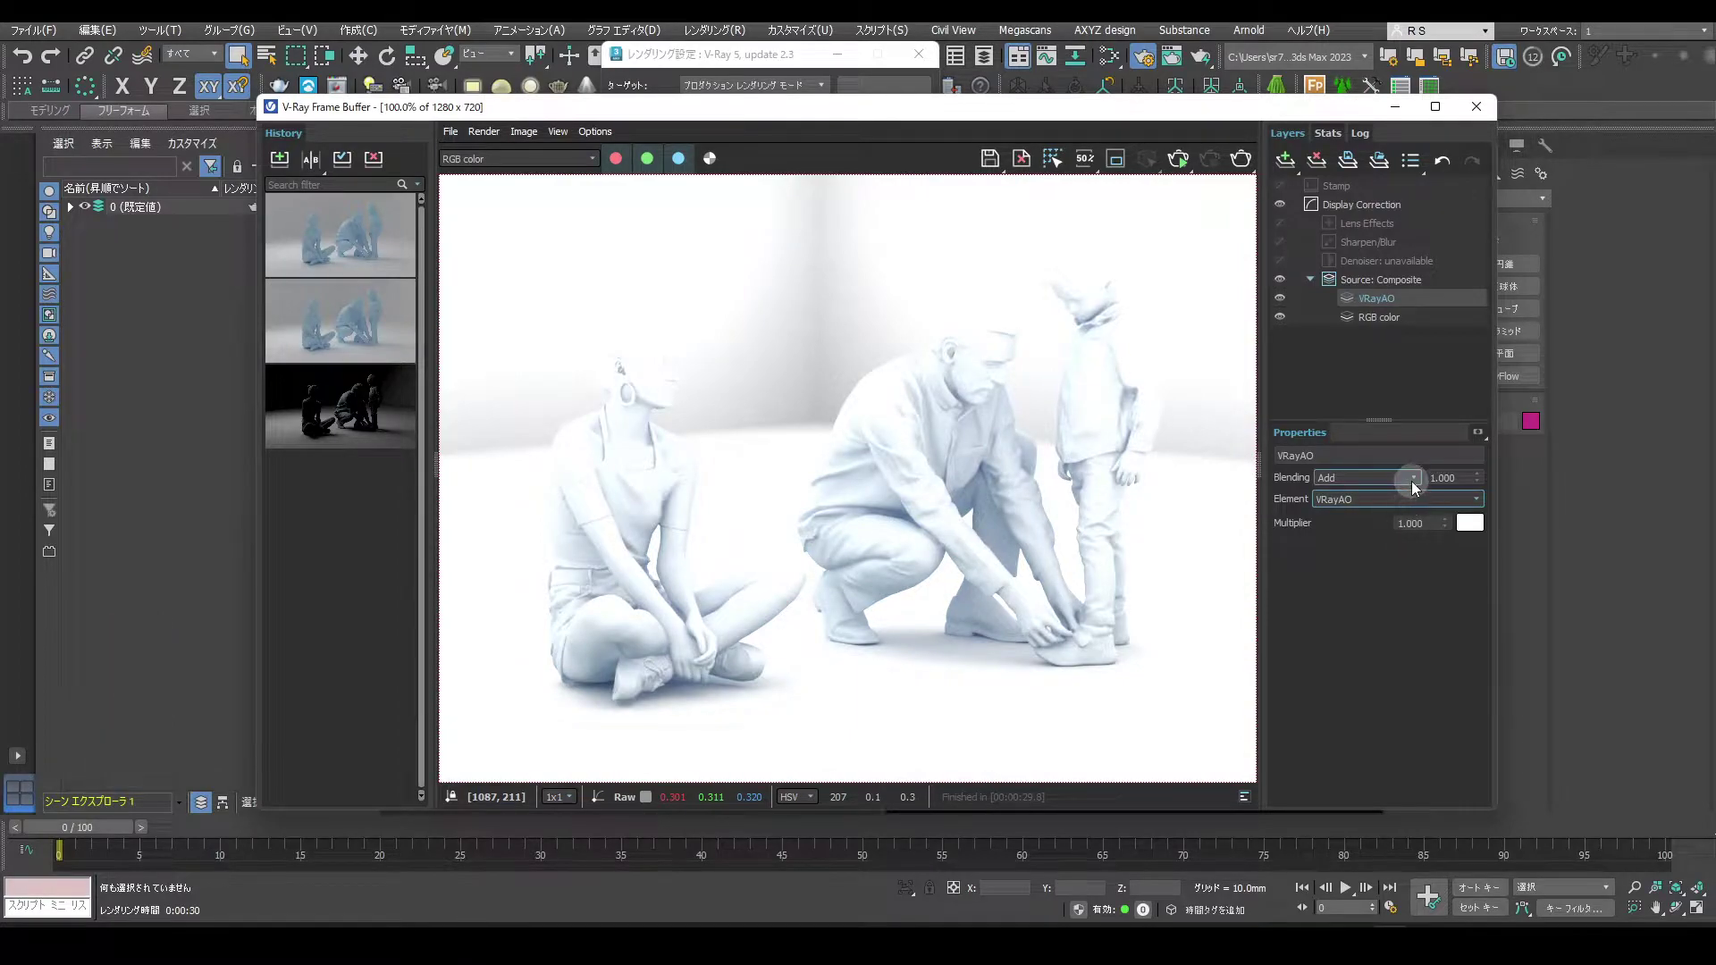
{"action": "left_click", "coordinate": [1412, 490]}
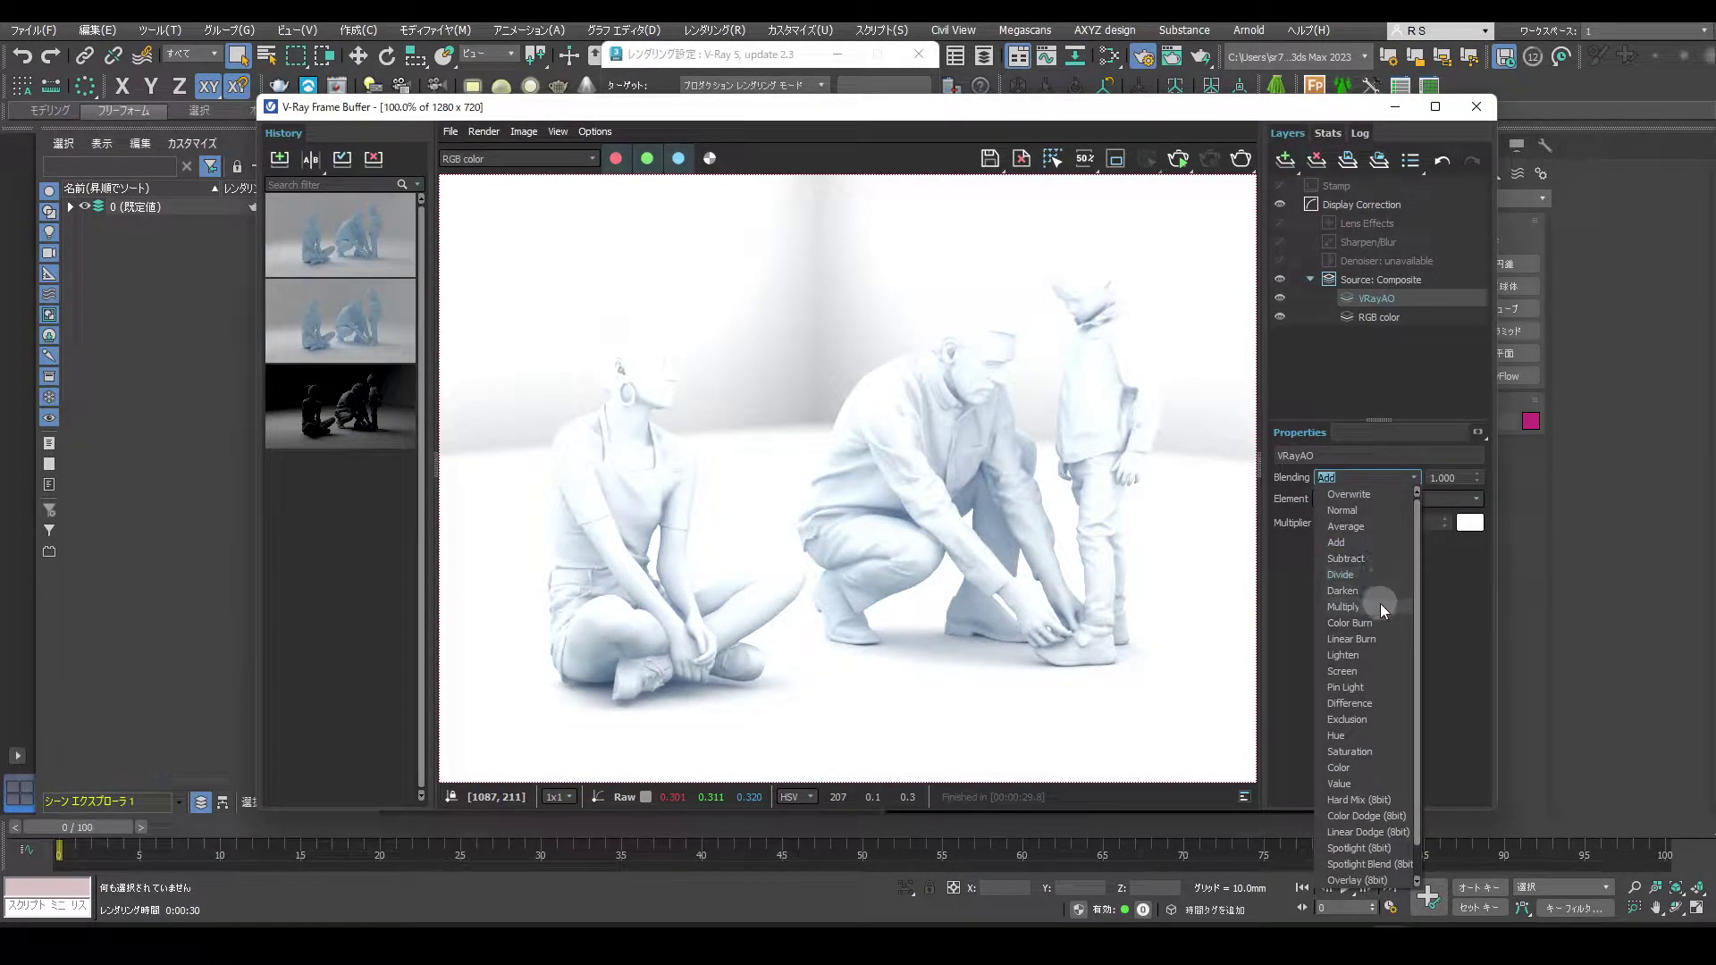
{"action": "left_click", "coordinate": [1378, 615]}
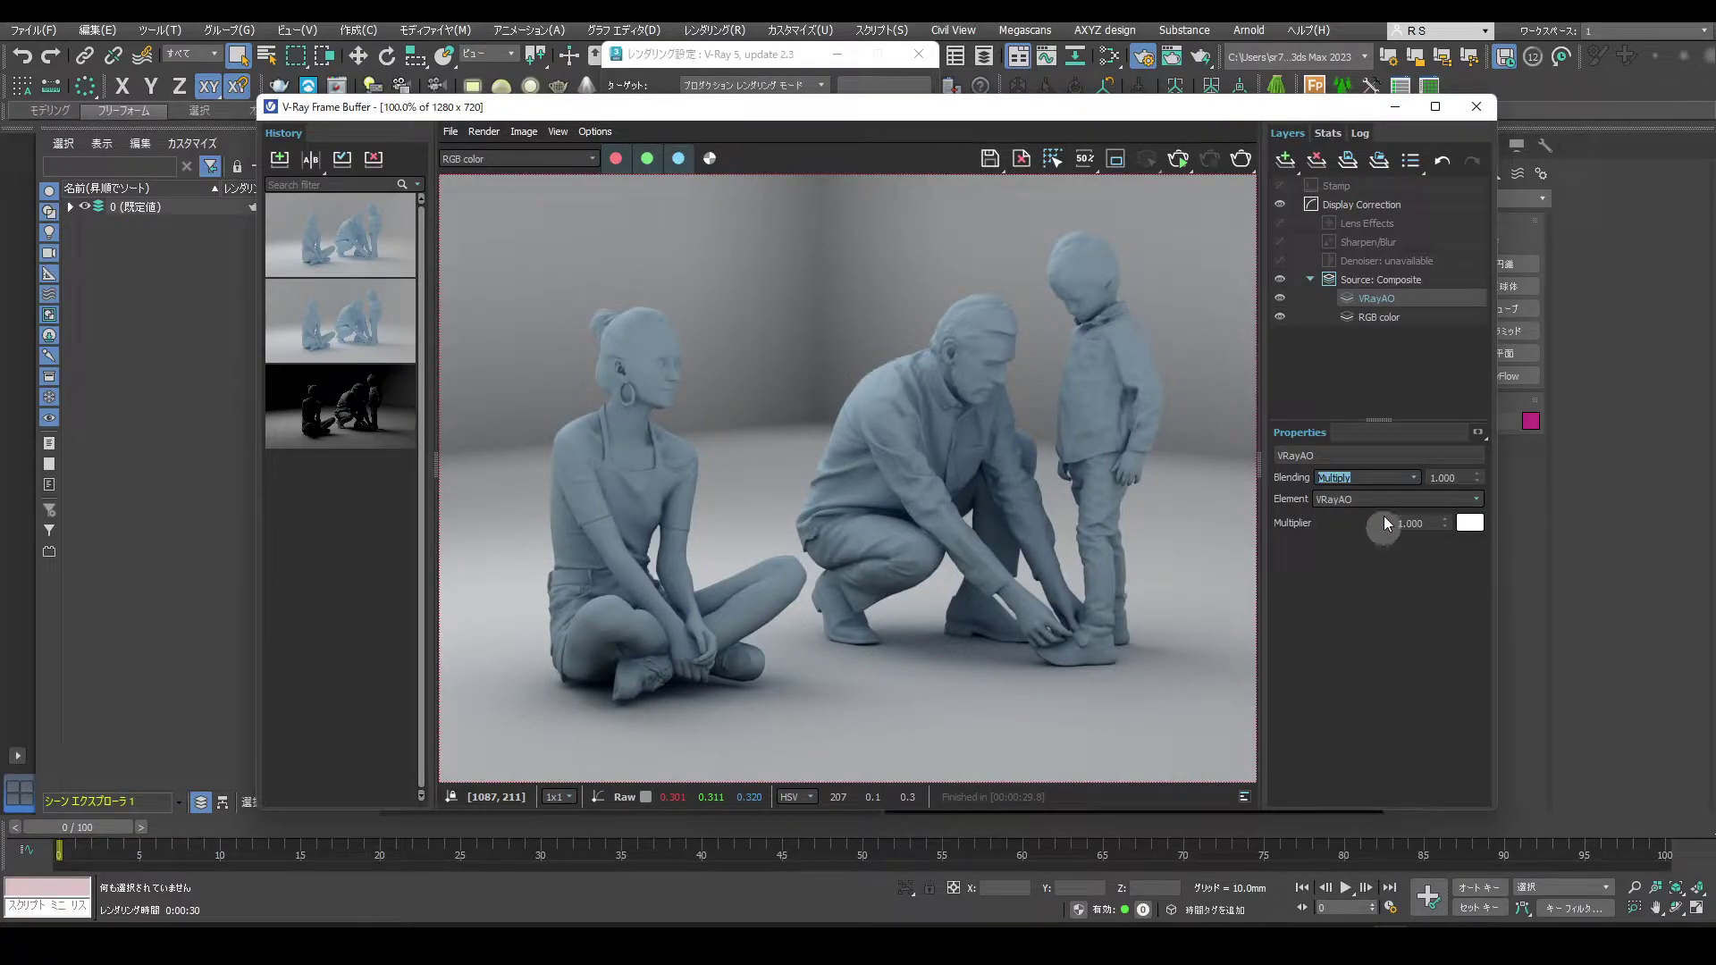
Toggle the VRayAO layer's visibility on and off to compare, leaving it hidden.
{"action": "left_click", "coordinate": [1277, 309]}
{"action": "left_click", "coordinate": [1277, 309]}
{"action": "left_click", "coordinate": [1277, 309]}
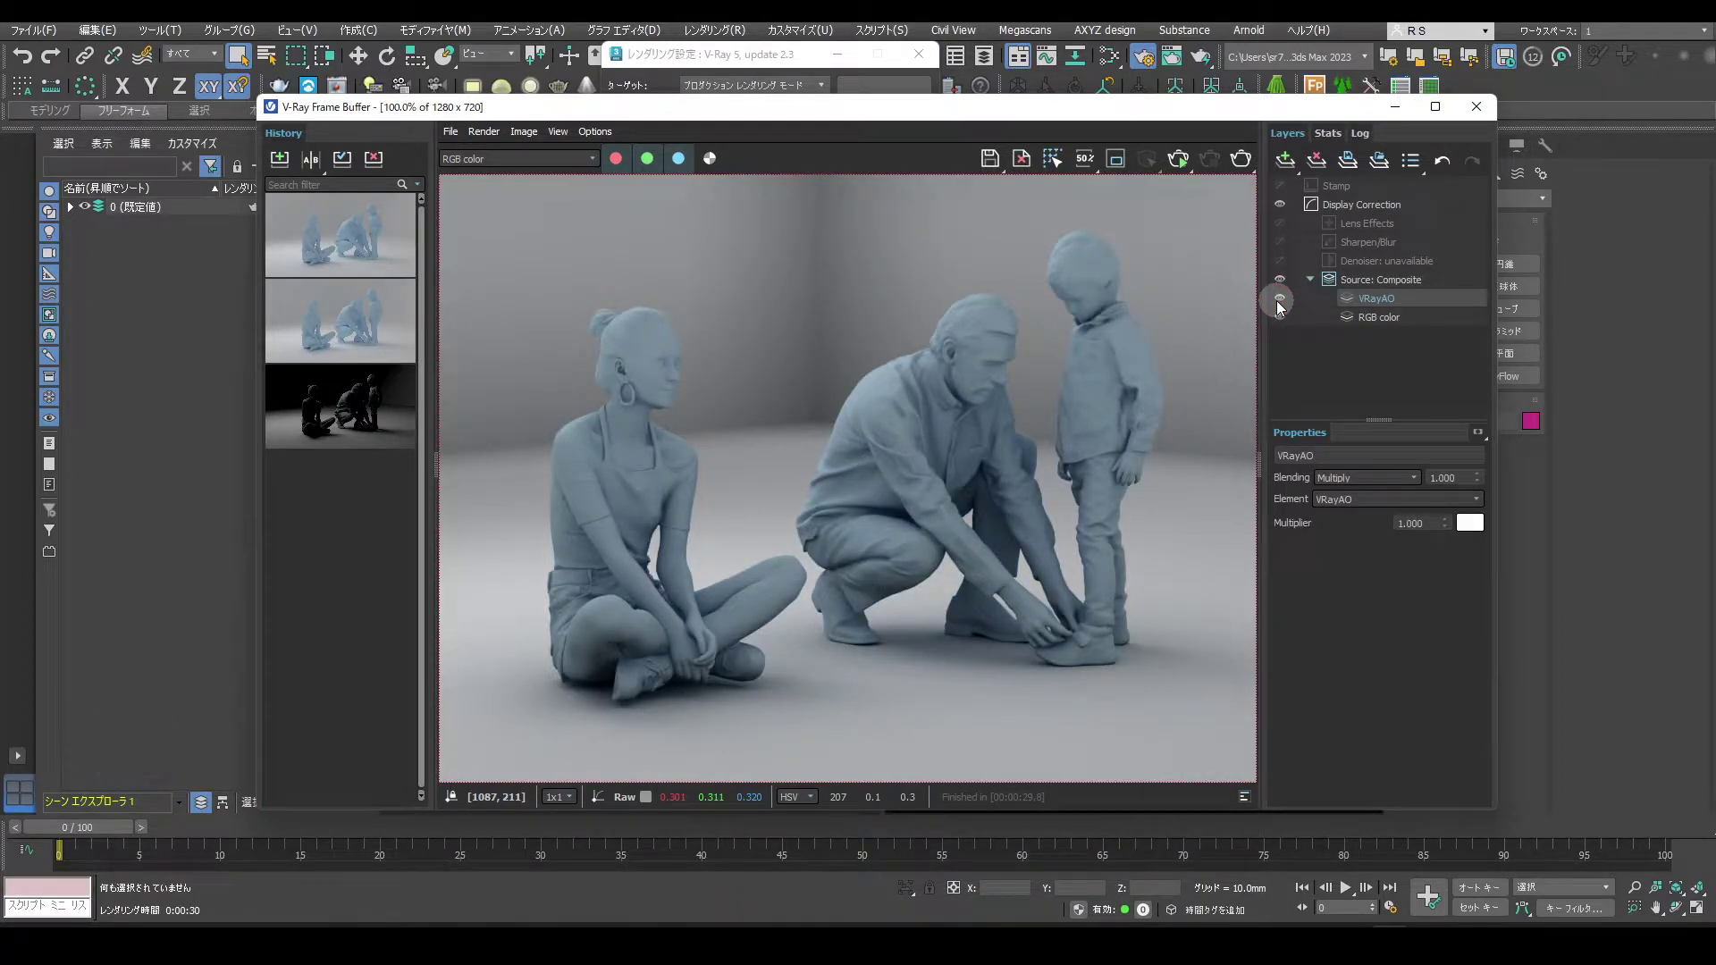
{"action": "left_click", "coordinate": [1277, 309]}
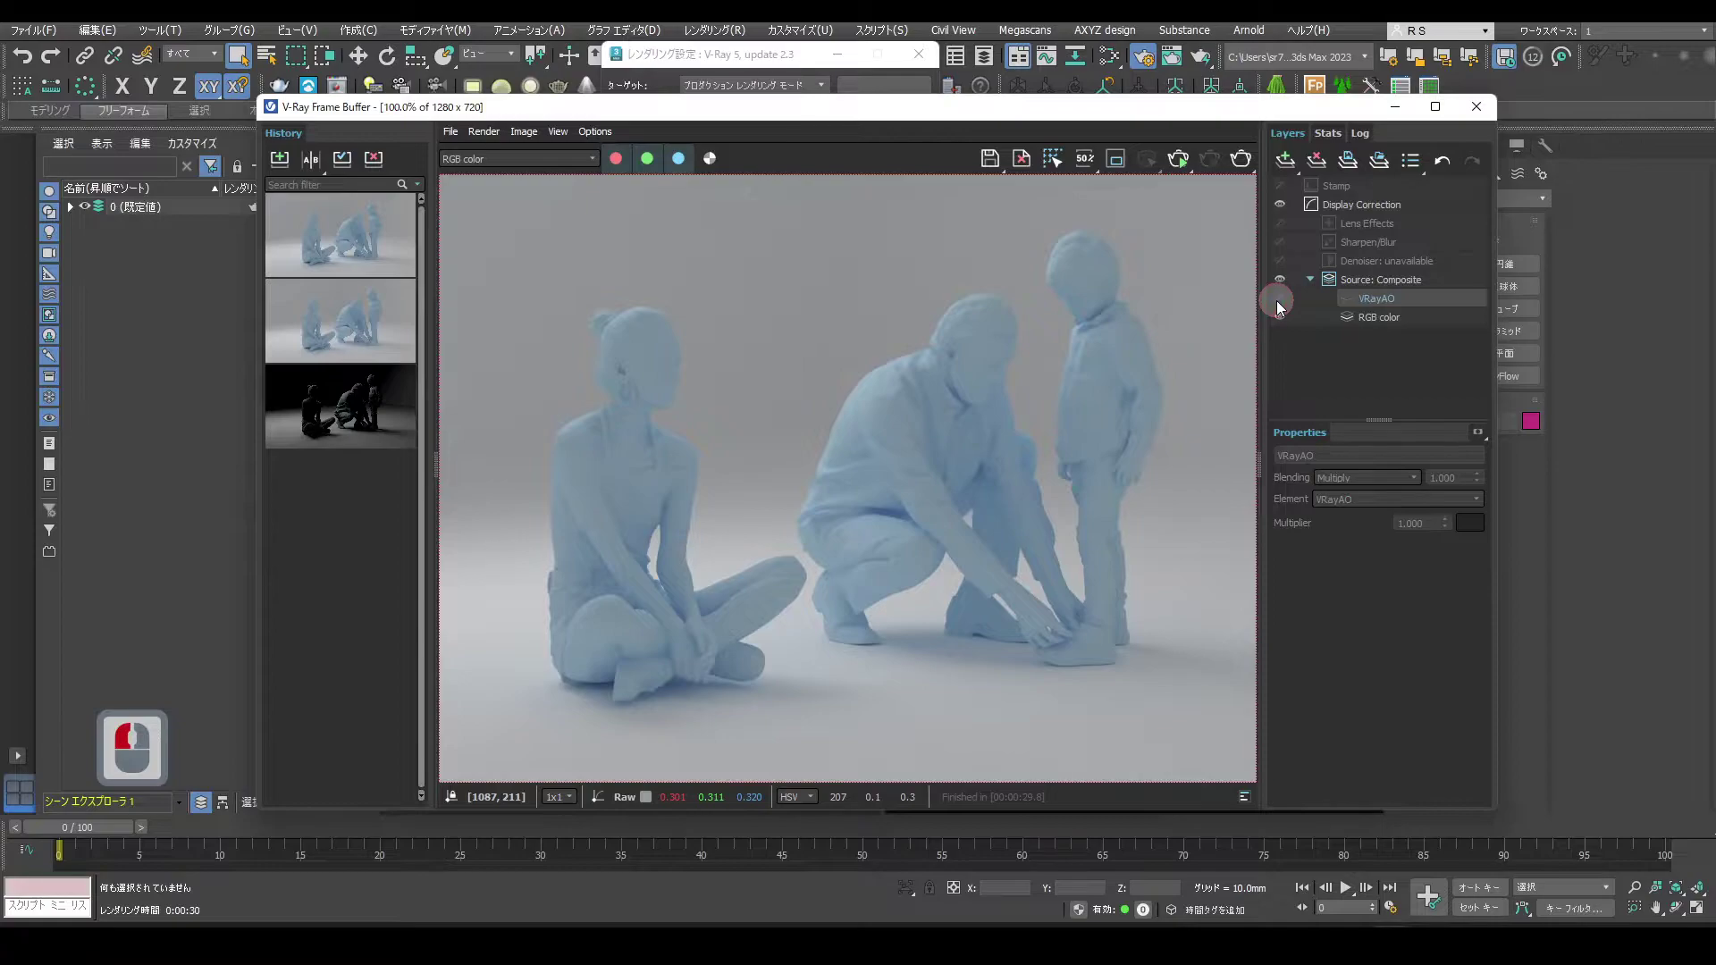
Adjust the VRayAO multiply layer's blend strength to 0.750 and toggle it off to compare.
{"action": "left_click_drag", "start_coordinate": [1278, 310], "coordinate": [1362, 346]}
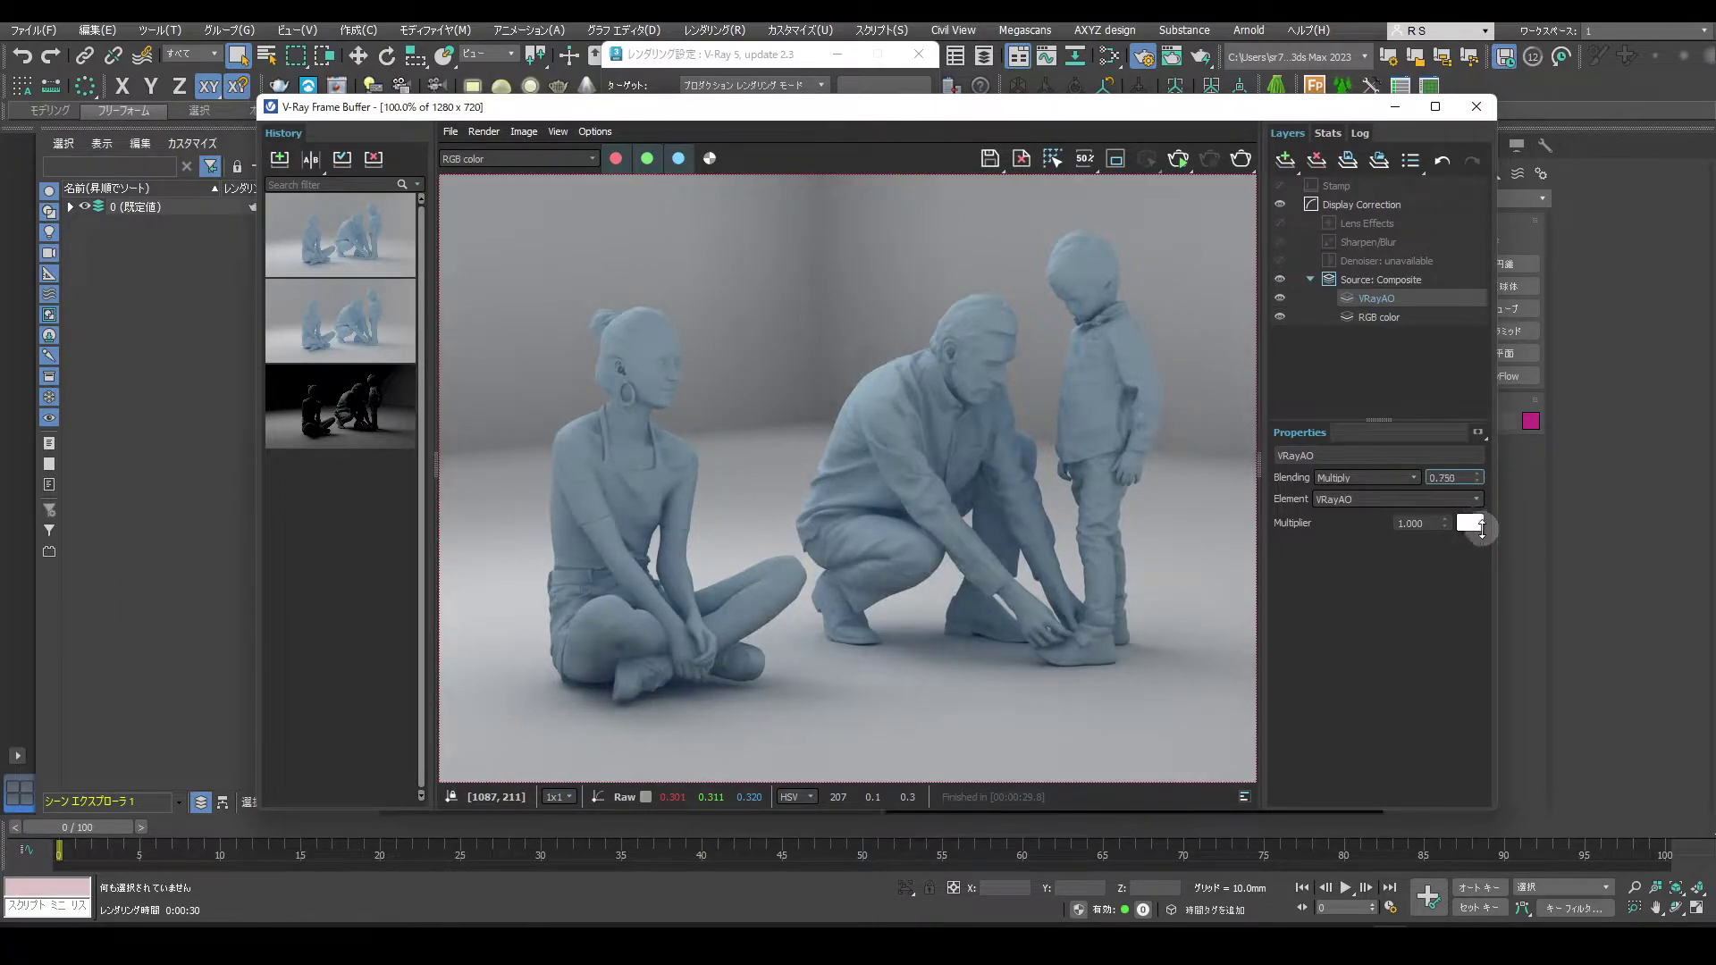
{"action": "left_click_drag", "start_coordinate": [1482, 538], "coordinate": [1421, 575]}
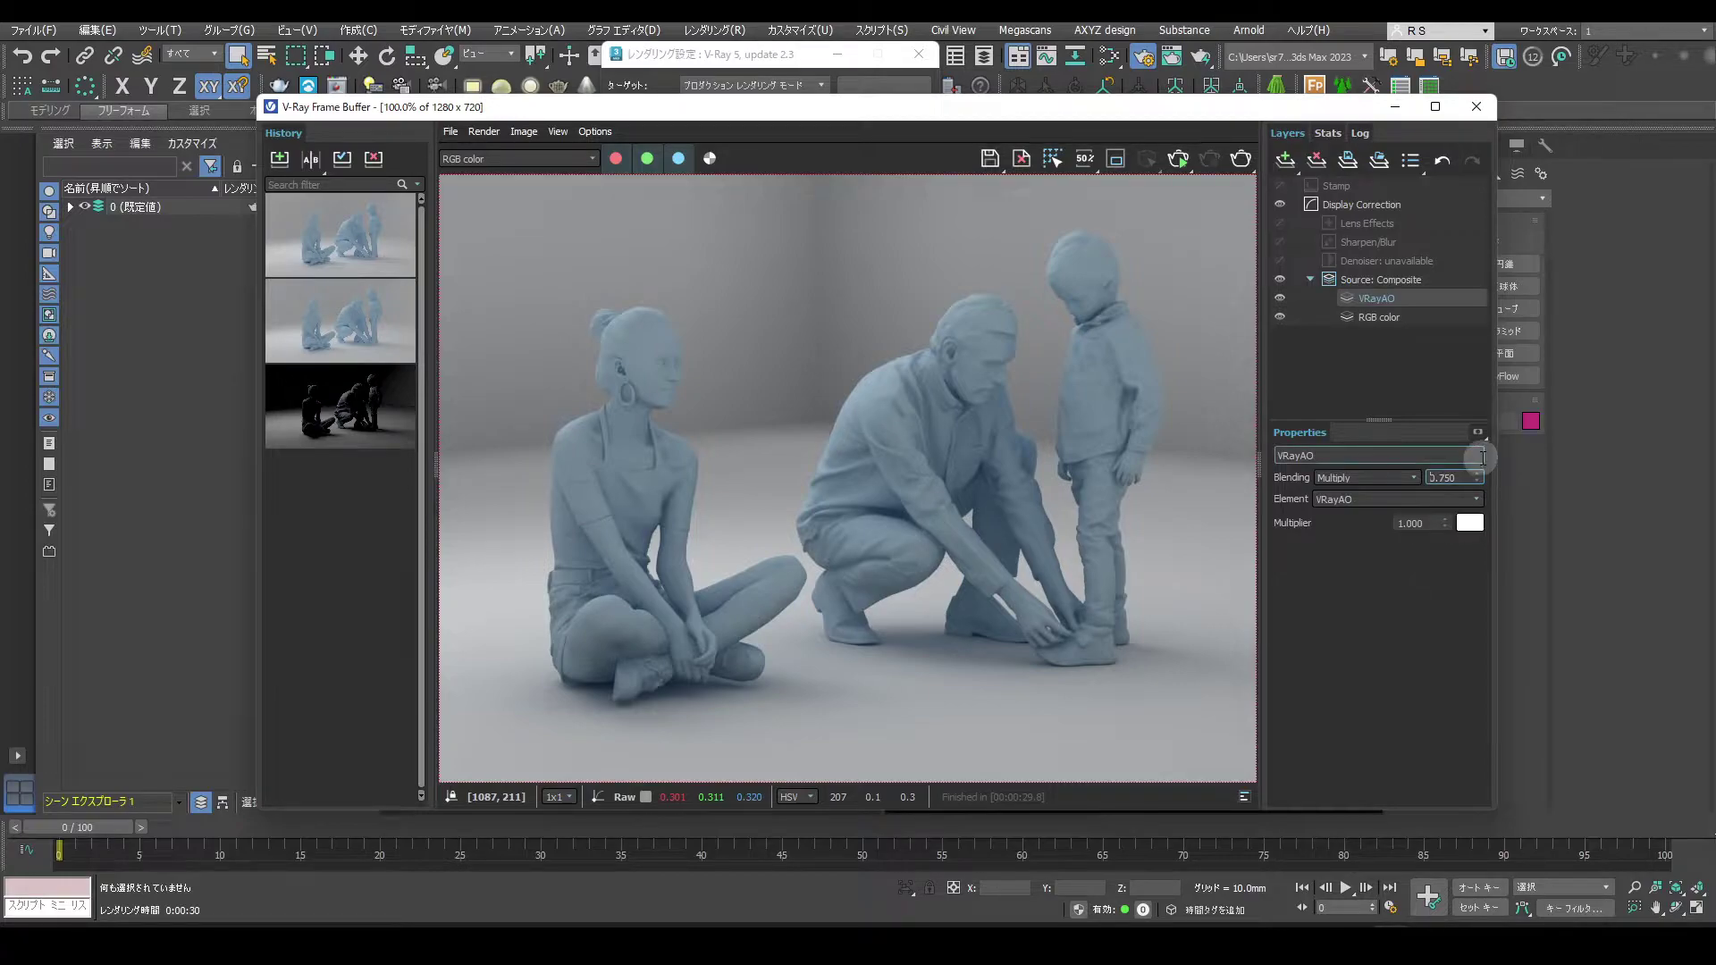
{"action": "left_click_drag", "start_coordinate": [1489, 376], "coordinate": [1285, 302]}
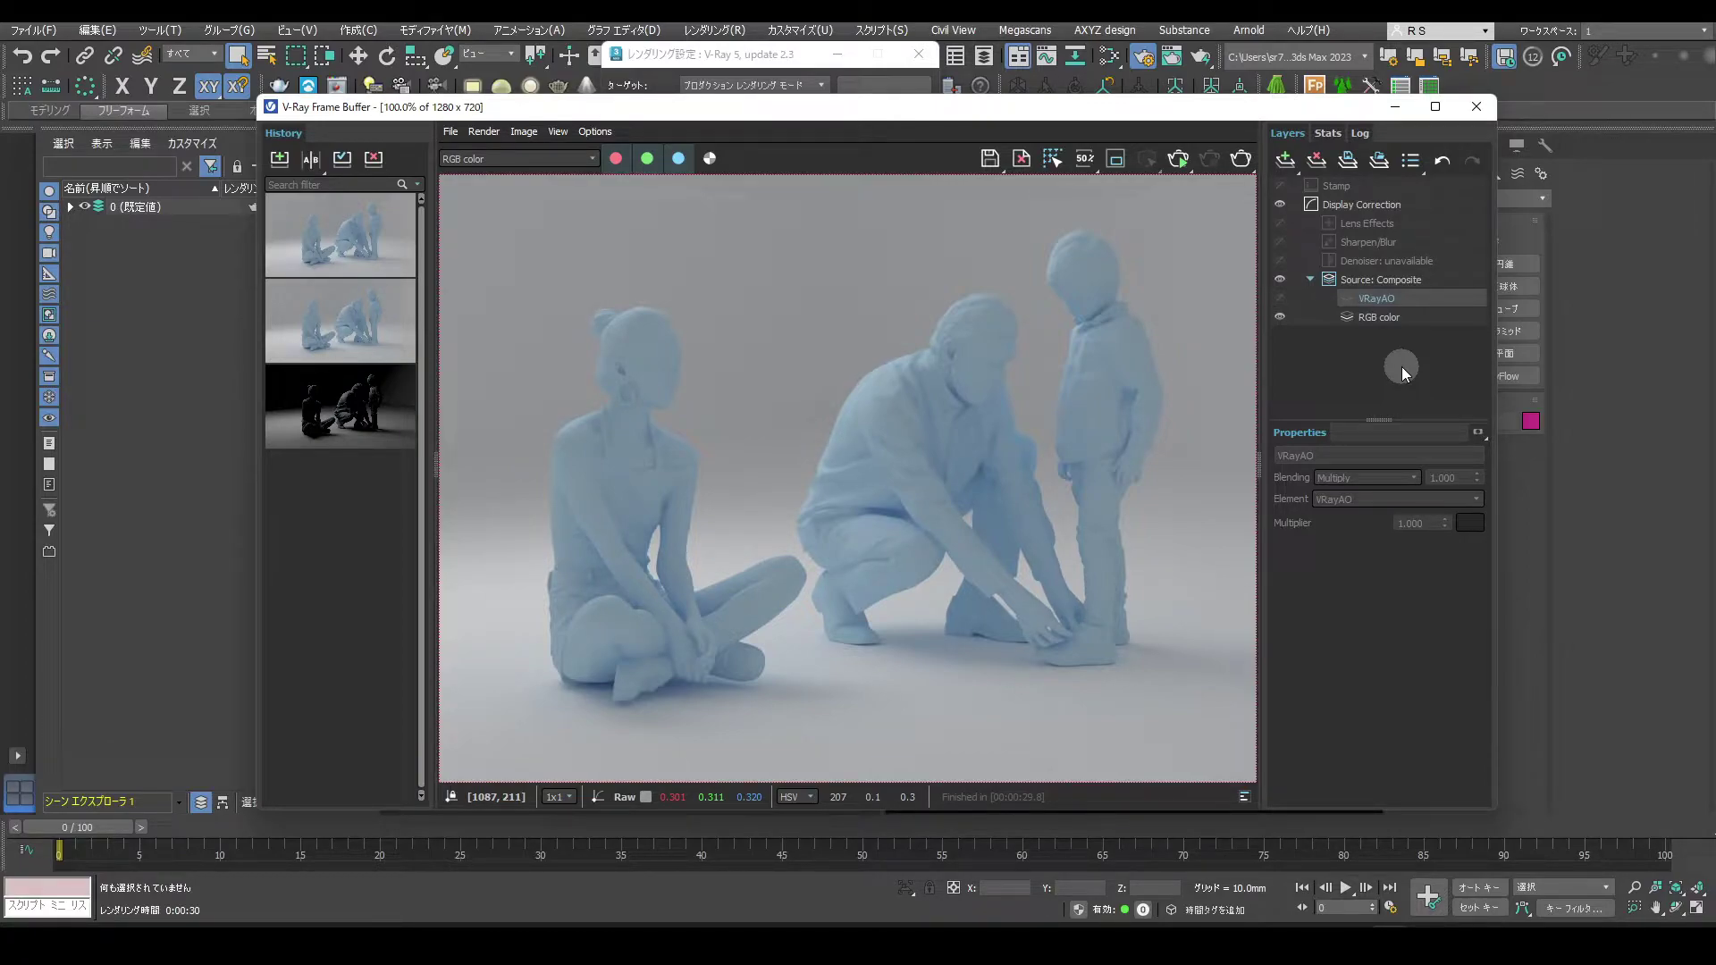
{"action": "middle_click", "coordinate": [1387, 285]}
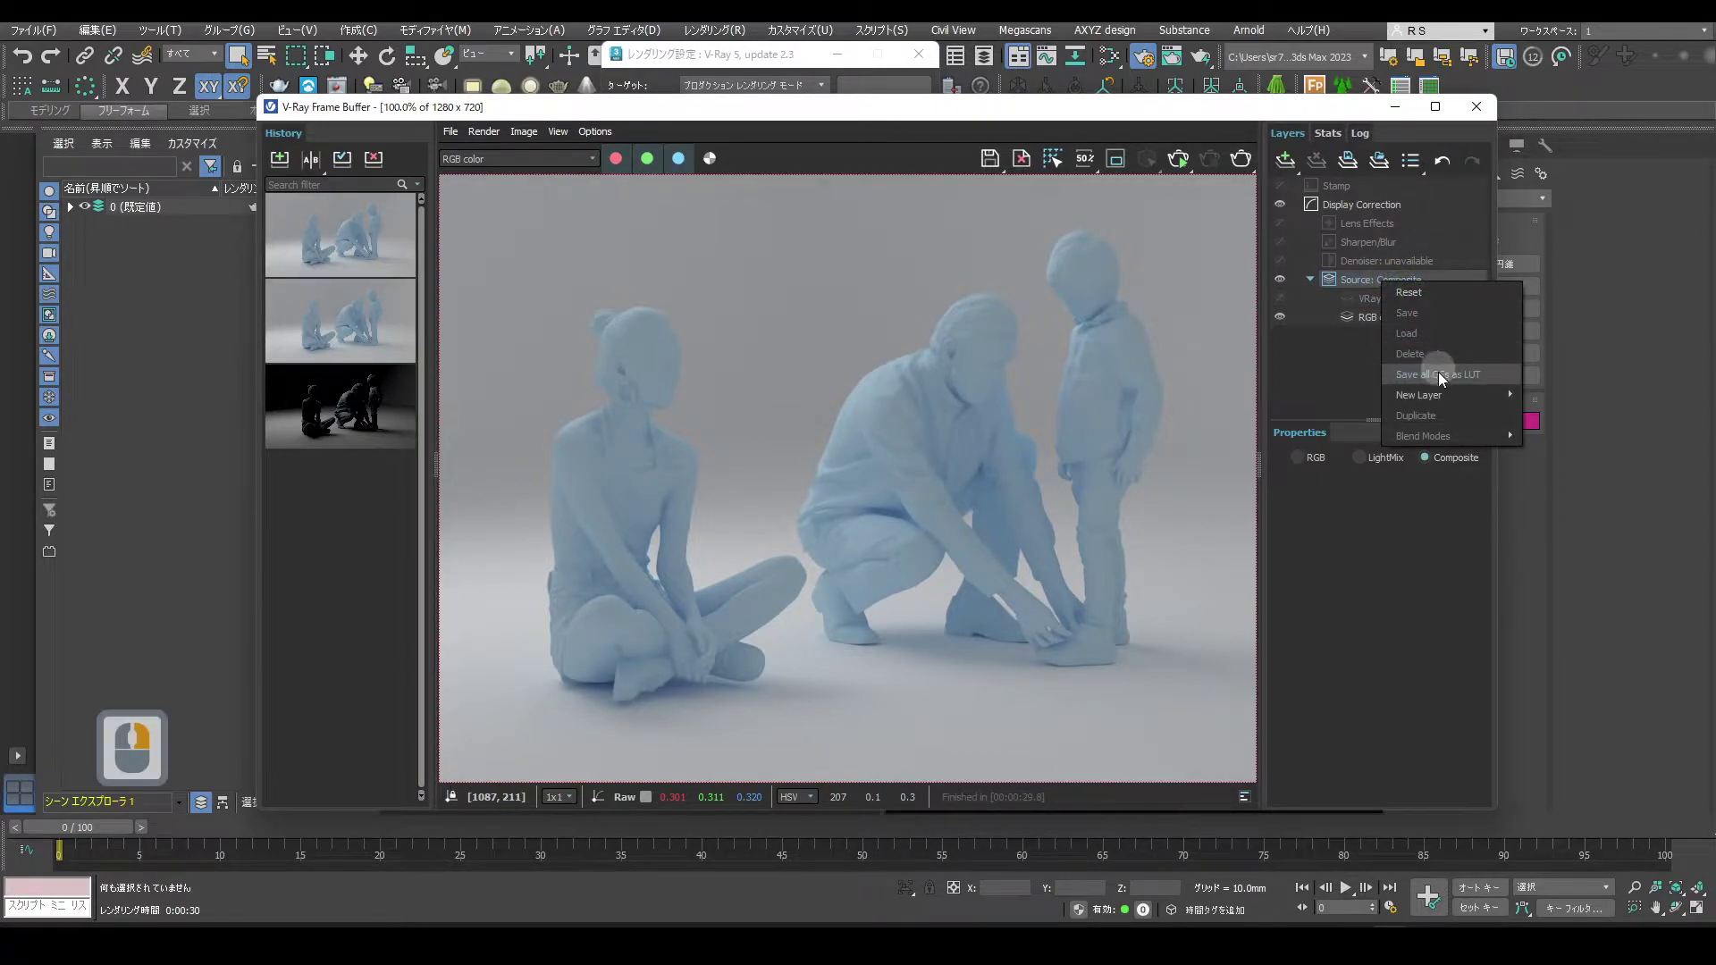
Create a Folder layer in the VFB layer stack with two color layers inside it.
{"action": "left_click", "coordinate": [1591, 400]}
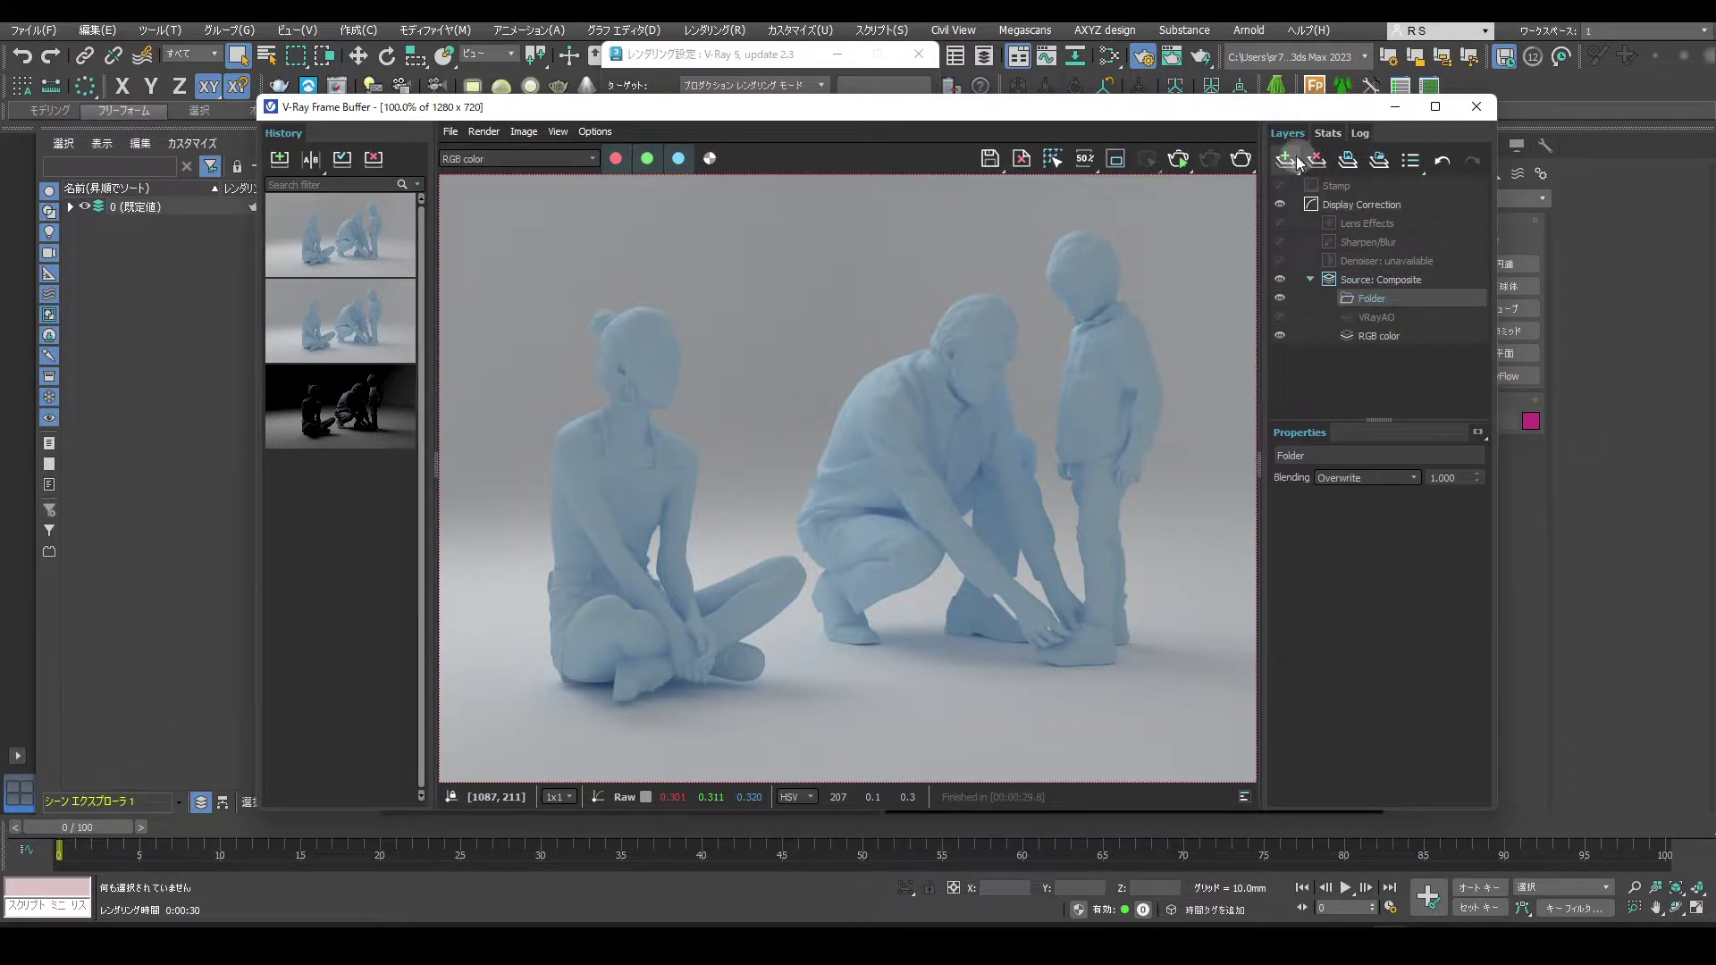
{"action": "left_click", "coordinate": [1290, 162]}
{"action": "left_click", "coordinate": [1360, 375]}
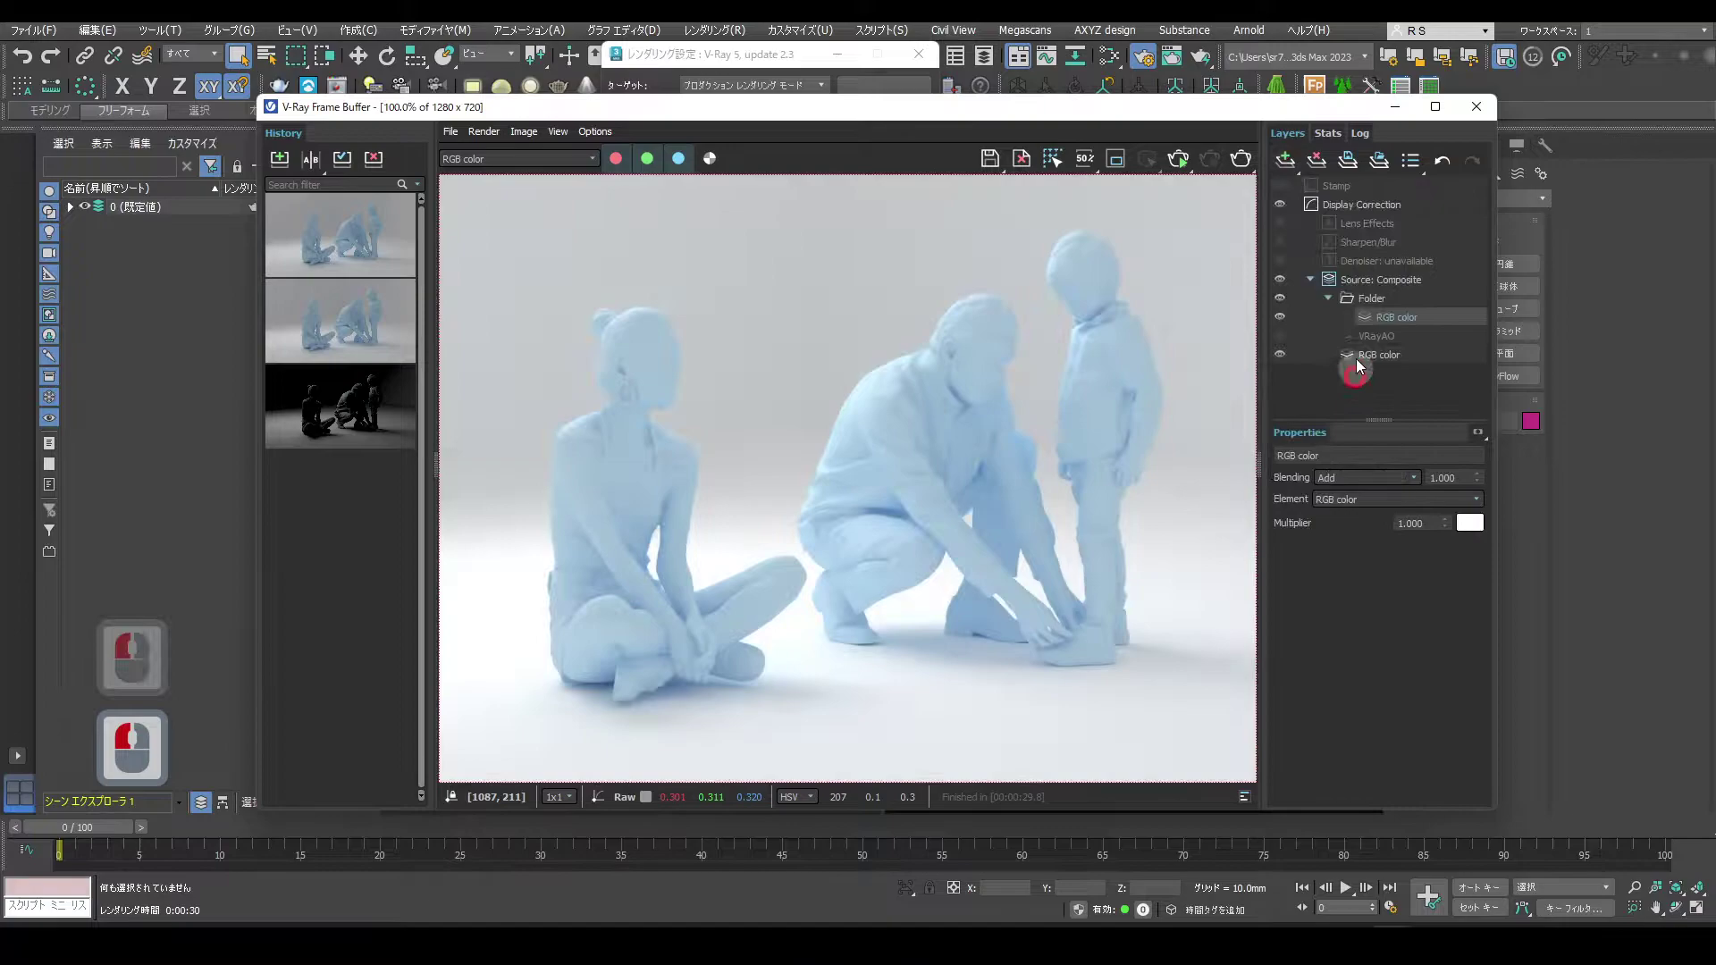
{"action": "left_click", "coordinate": [1292, 161]}
Set one folder layer to the VRayAO element with Screen blending over the RGB color layer.
{"action": "left_click", "coordinate": [1378, 385]}
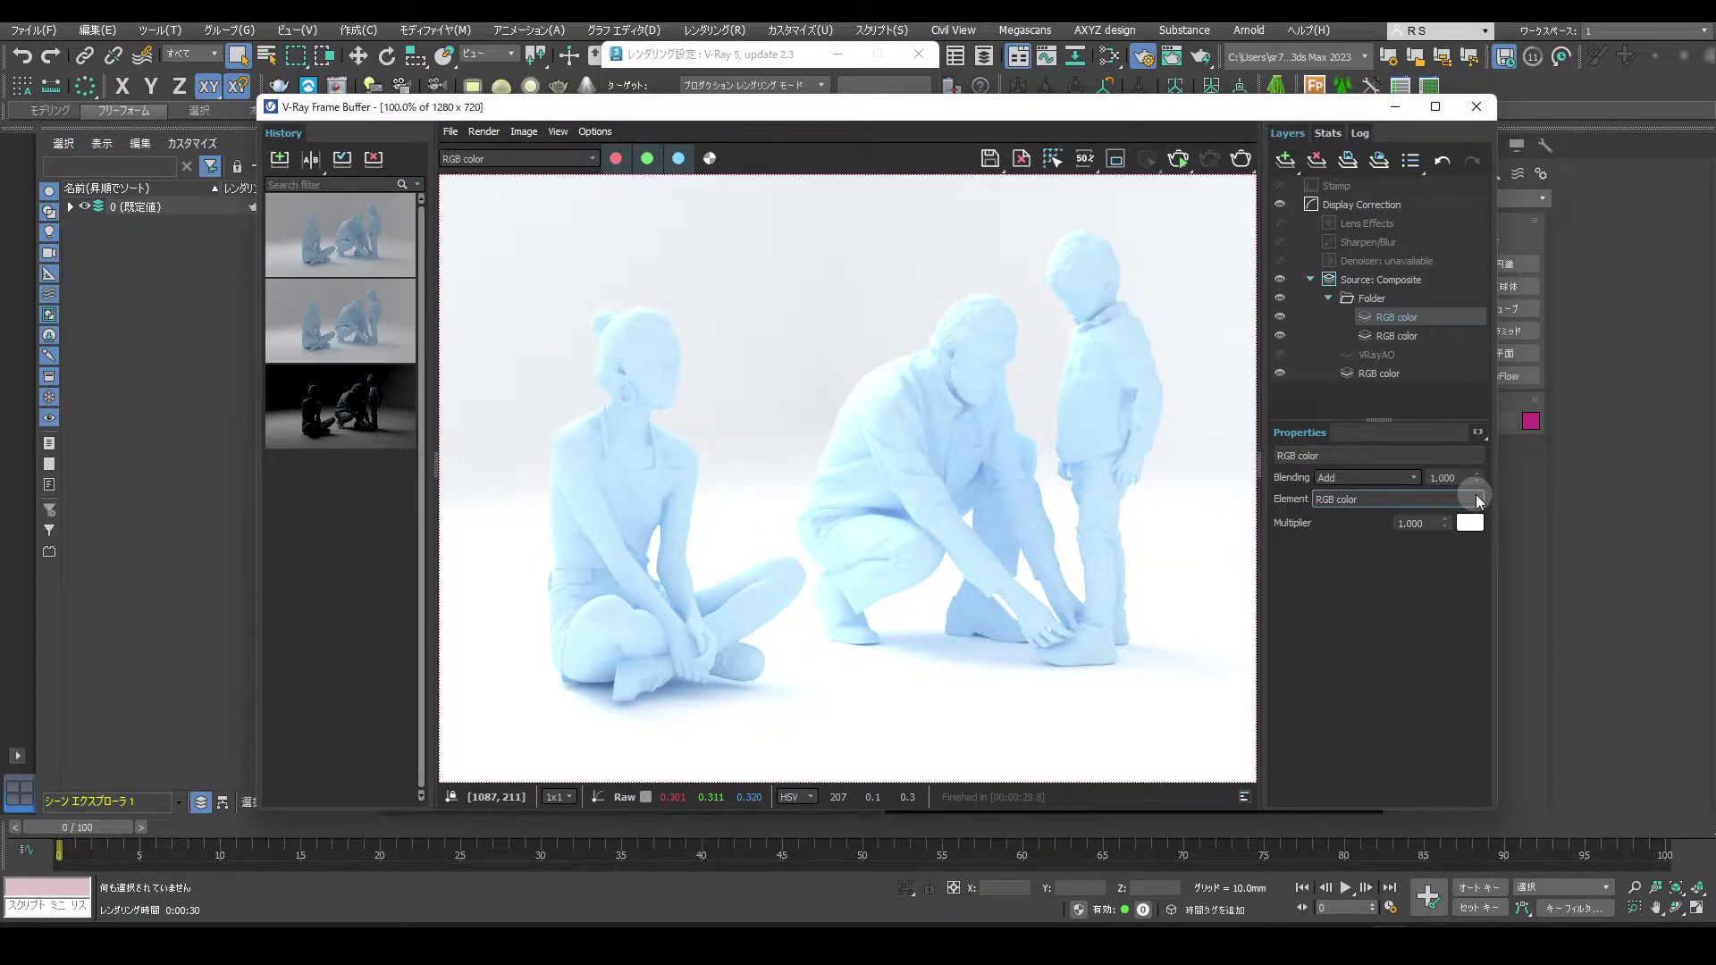
{"action": "left_click_drag", "start_coordinate": [1484, 500], "coordinate": [1401, 550]}
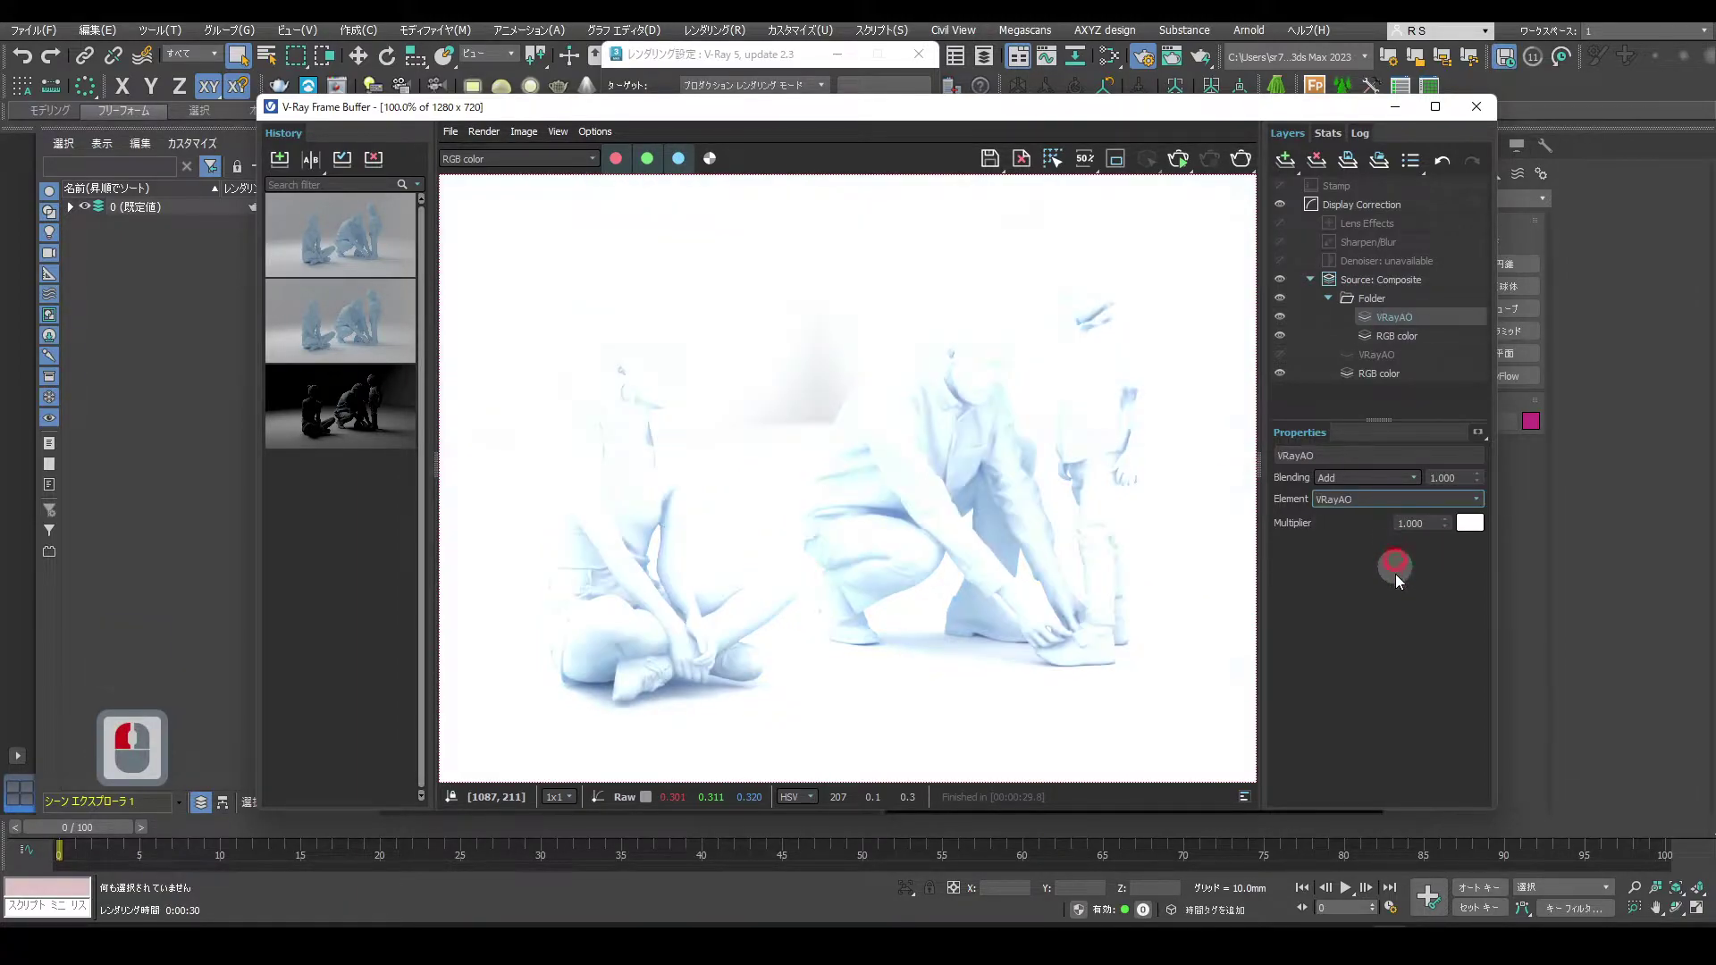
{"action": "left_click", "coordinate": [1418, 482]}
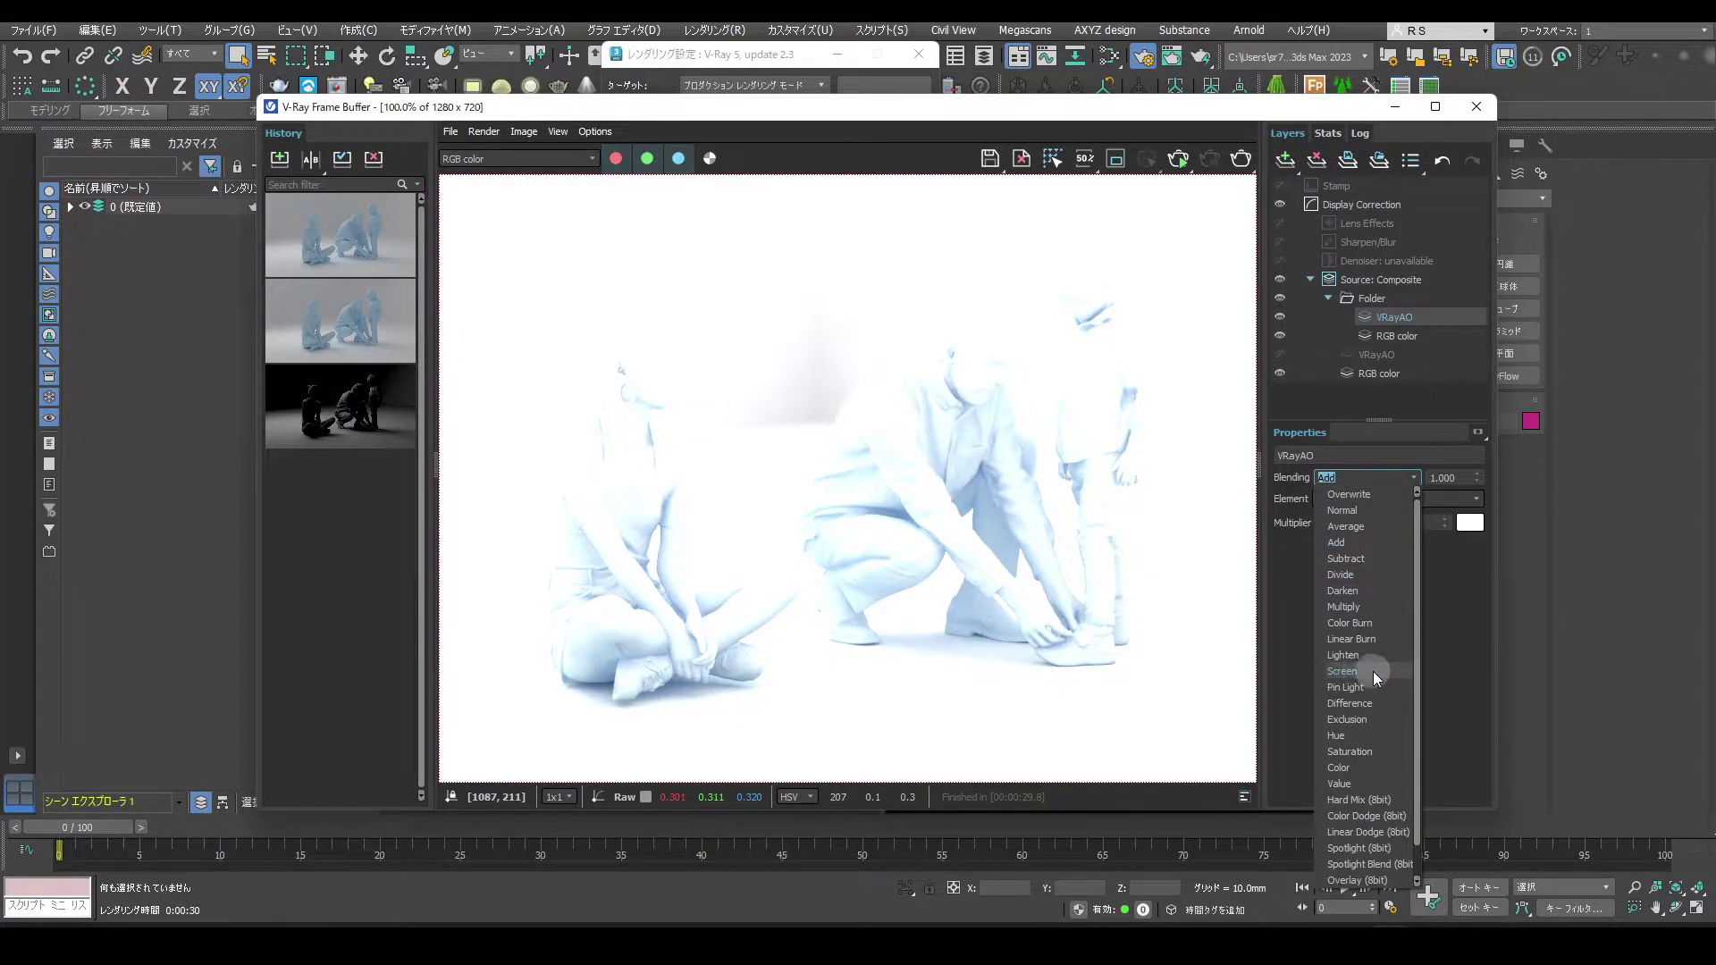
{"action": "left_click_drag", "start_coordinate": [1379, 676], "coordinate": [1415, 338]}
{"action": "left_click", "coordinate": [1384, 303]}
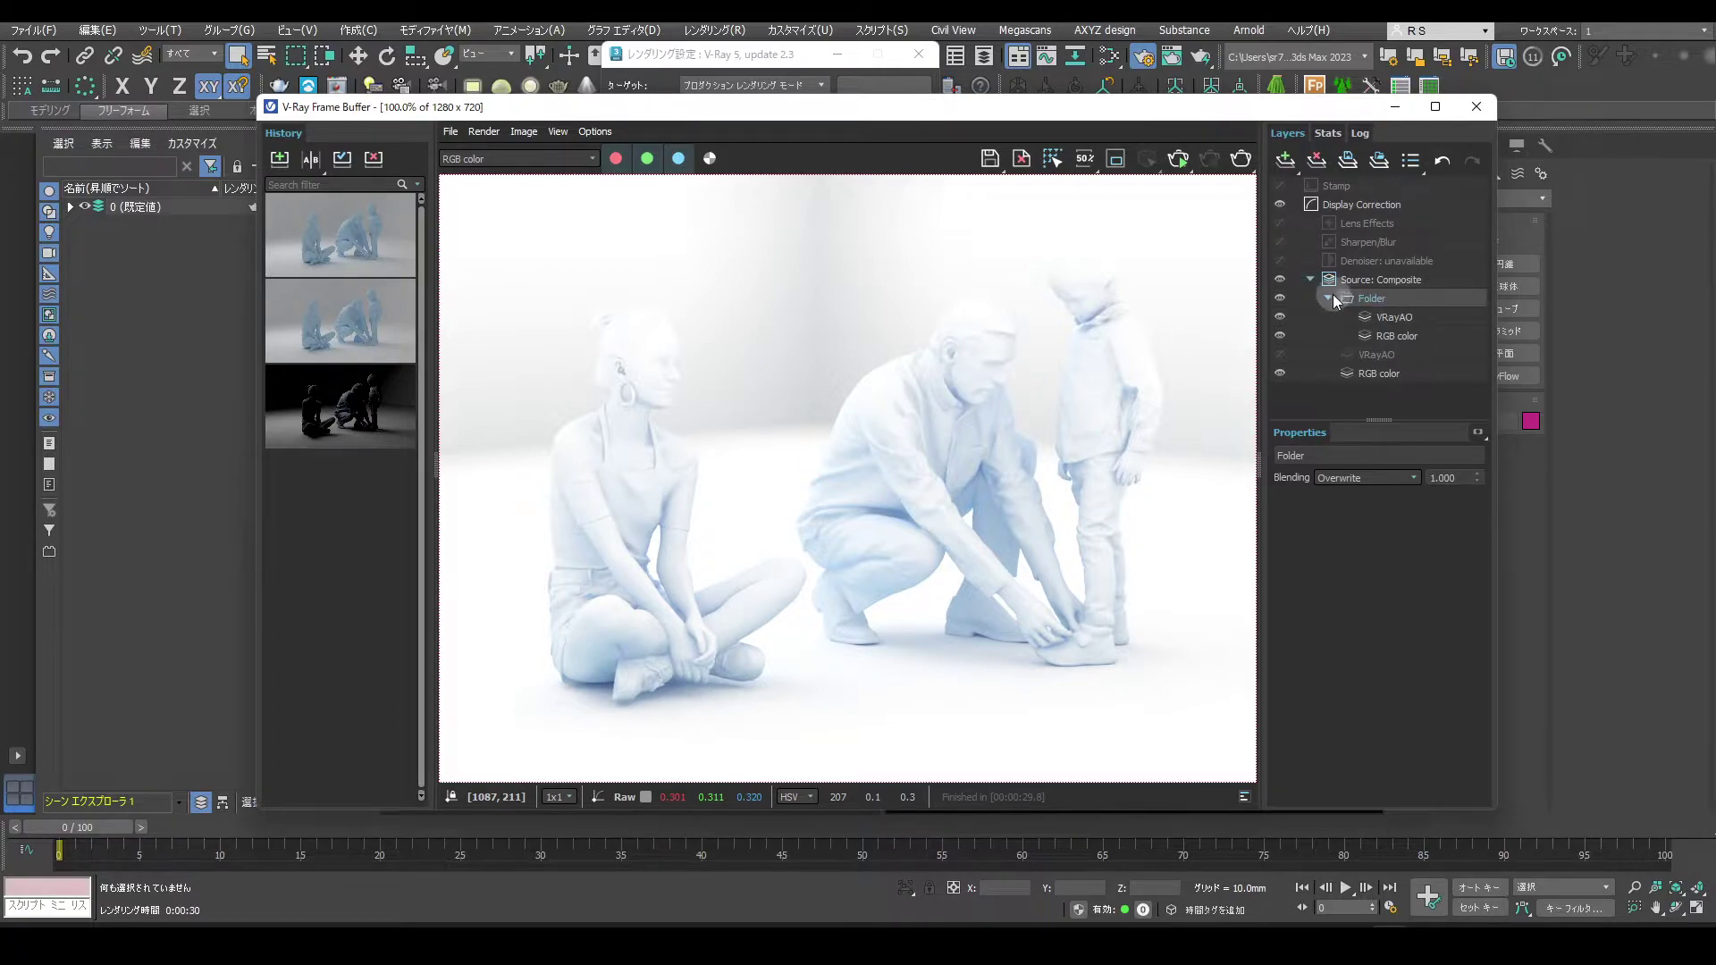
Collapse the folder and set its blending mode to Multiply over the composite.
{"action": "left_click", "coordinate": [1335, 301]}
{"action": "left_click", "coordinate": [1418, 305]}
{"action": "left_click_drag", "start_coordinate": [1421, 480], "coordinate": [1381, 607]}
{"action": "left_click_drag", "start_coordinate": [1382, 607], "coordinate": [1427, 537]}
{"action": "left_click", "coordinate": [1426, 537]}
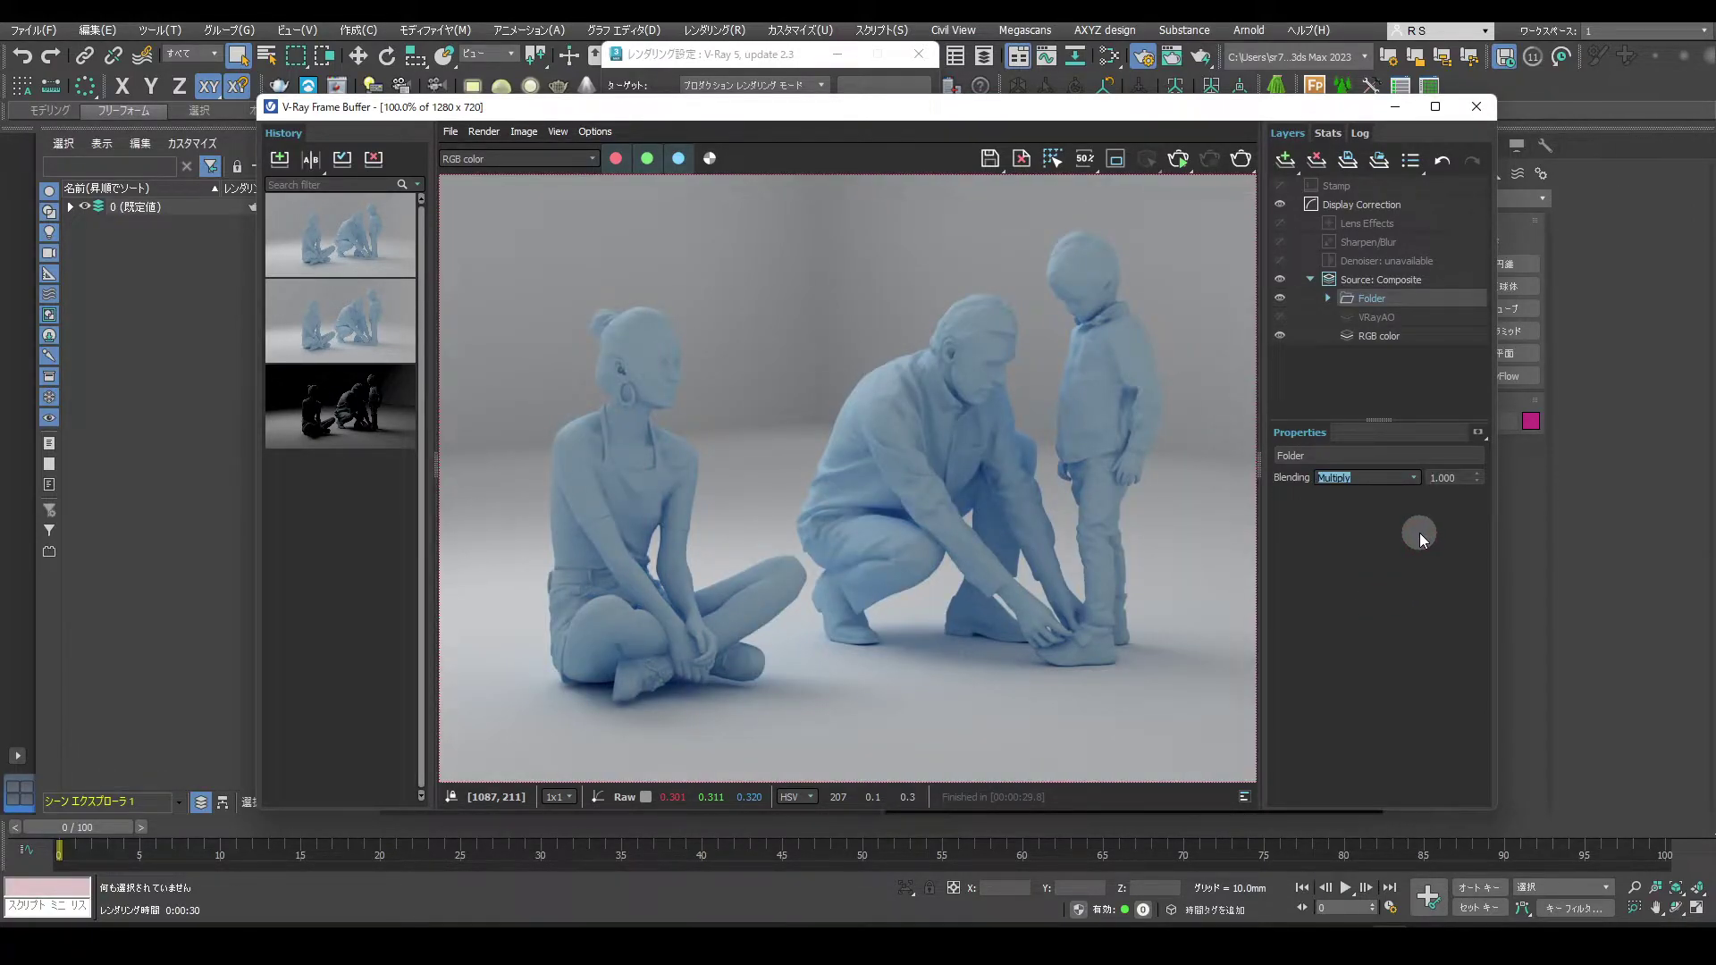
Toggle the base color and raw VRayAO layers on and off to compare the AO effect.
{"action": "left_click", "coordinate": [1287, 304]}
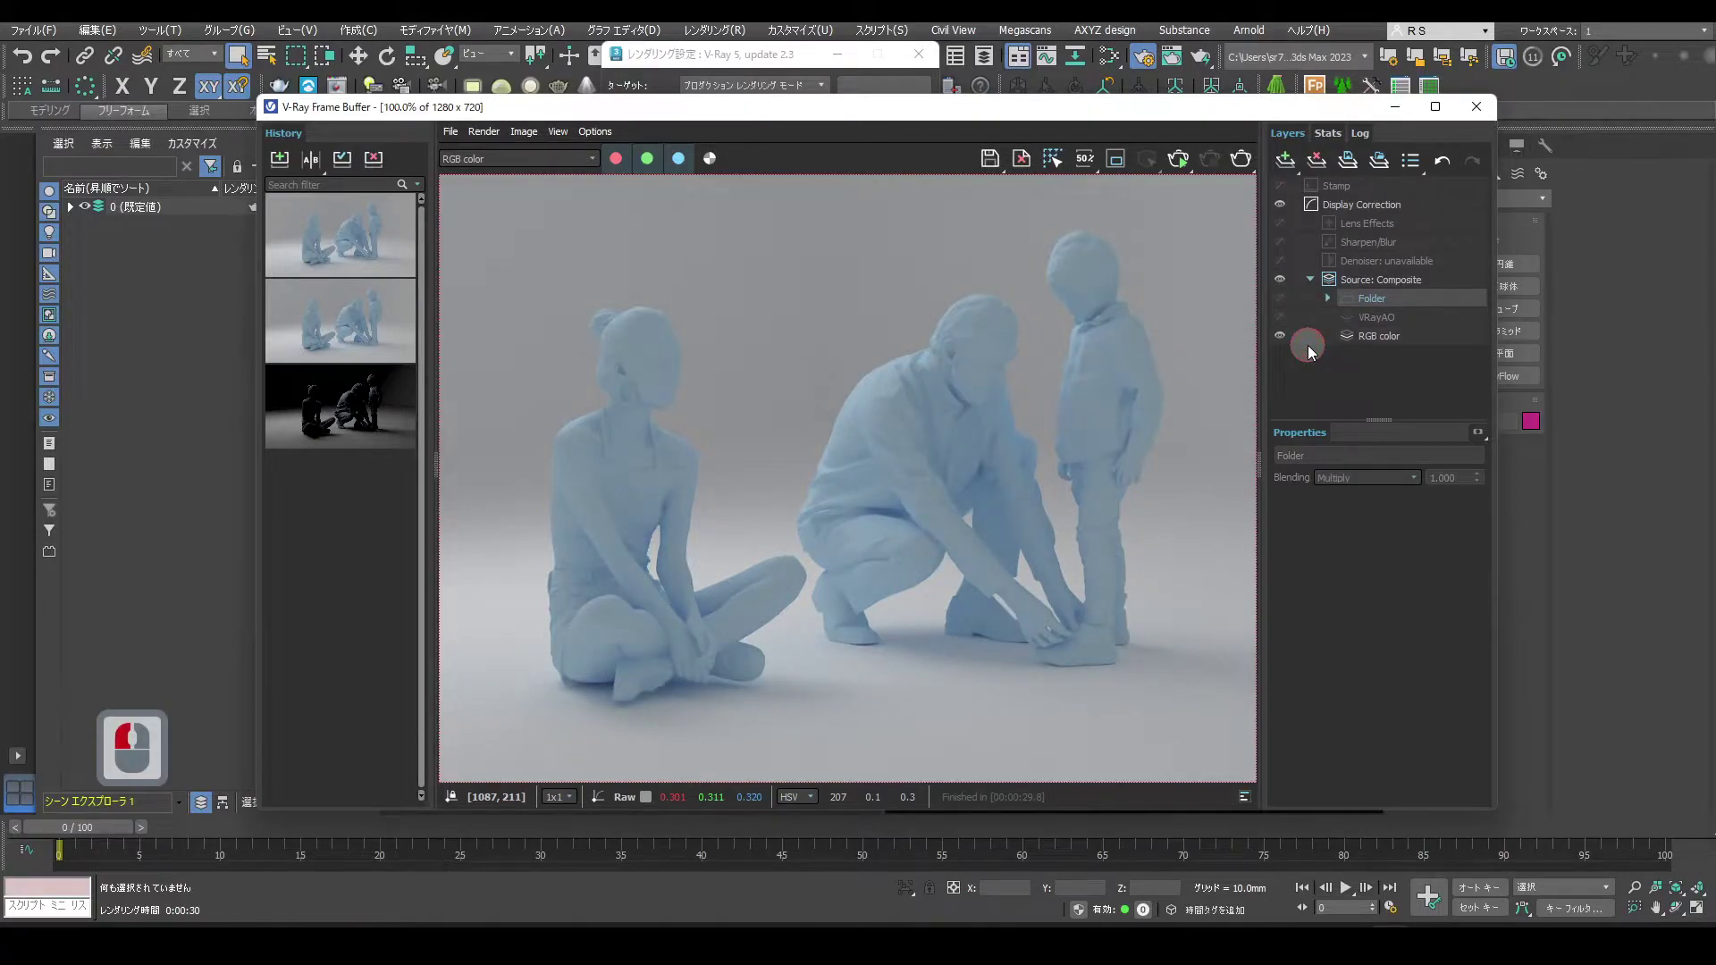
{"action": "left_click", "coordinate": [1286, 320]}
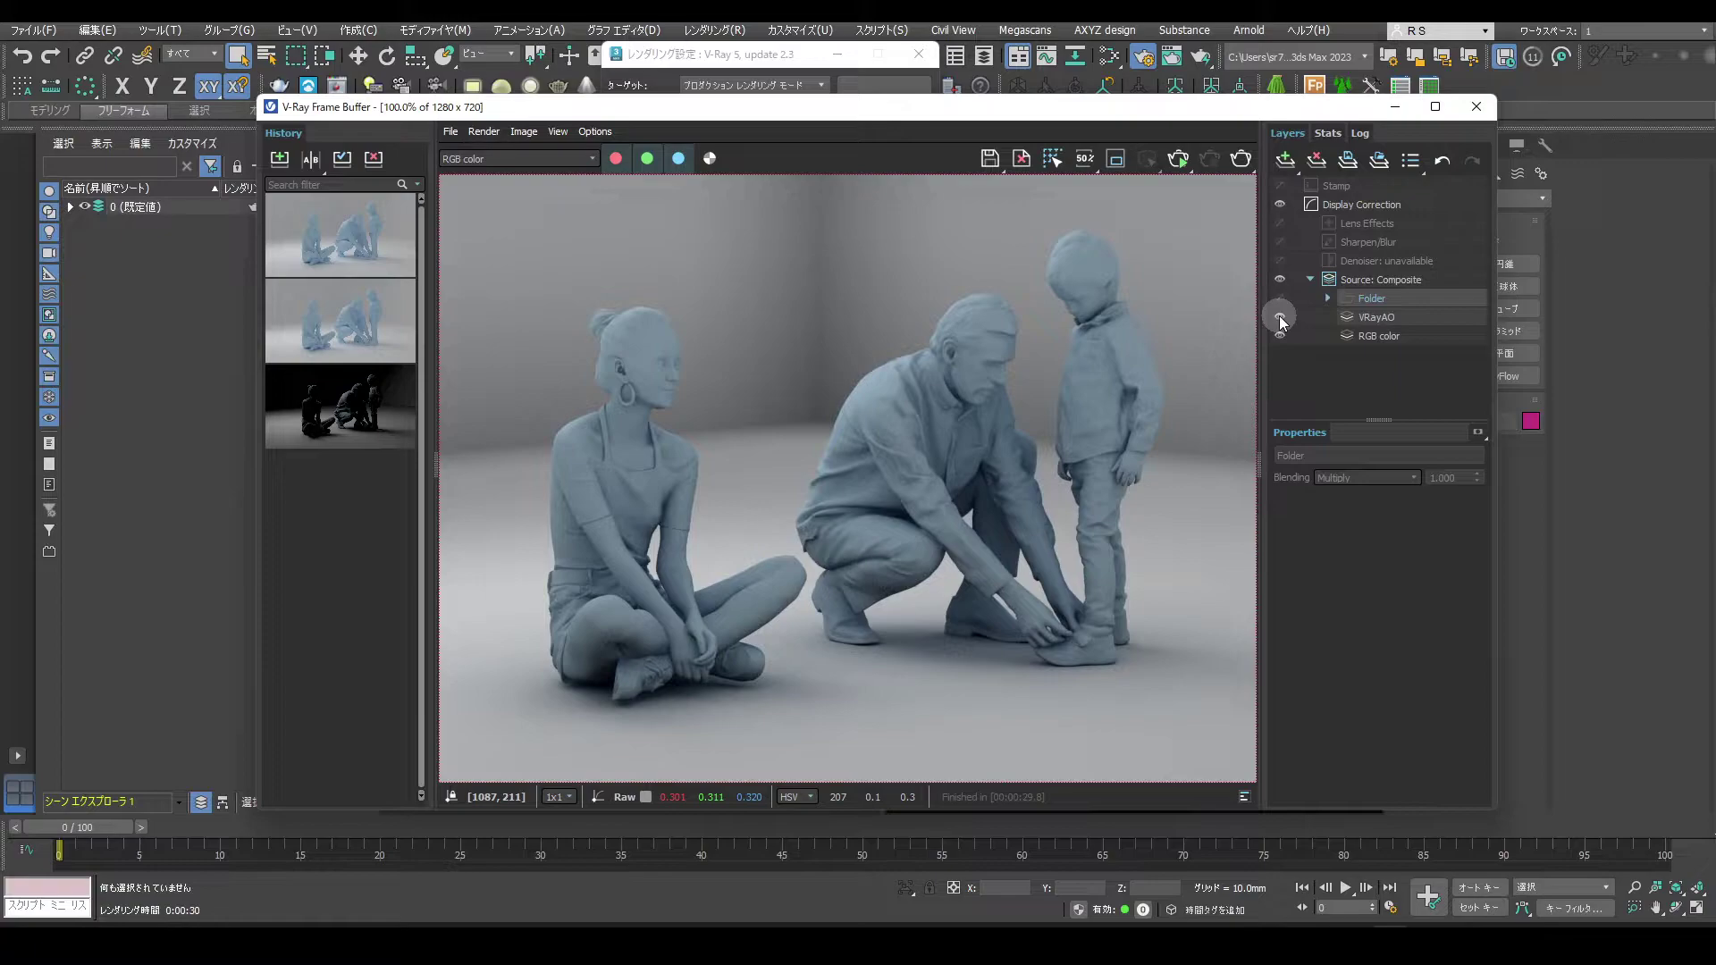
{"action": "left_click", "coordinate": [1285, 320]}
{"action": "left_click", "coordinate": [1285, 304]}
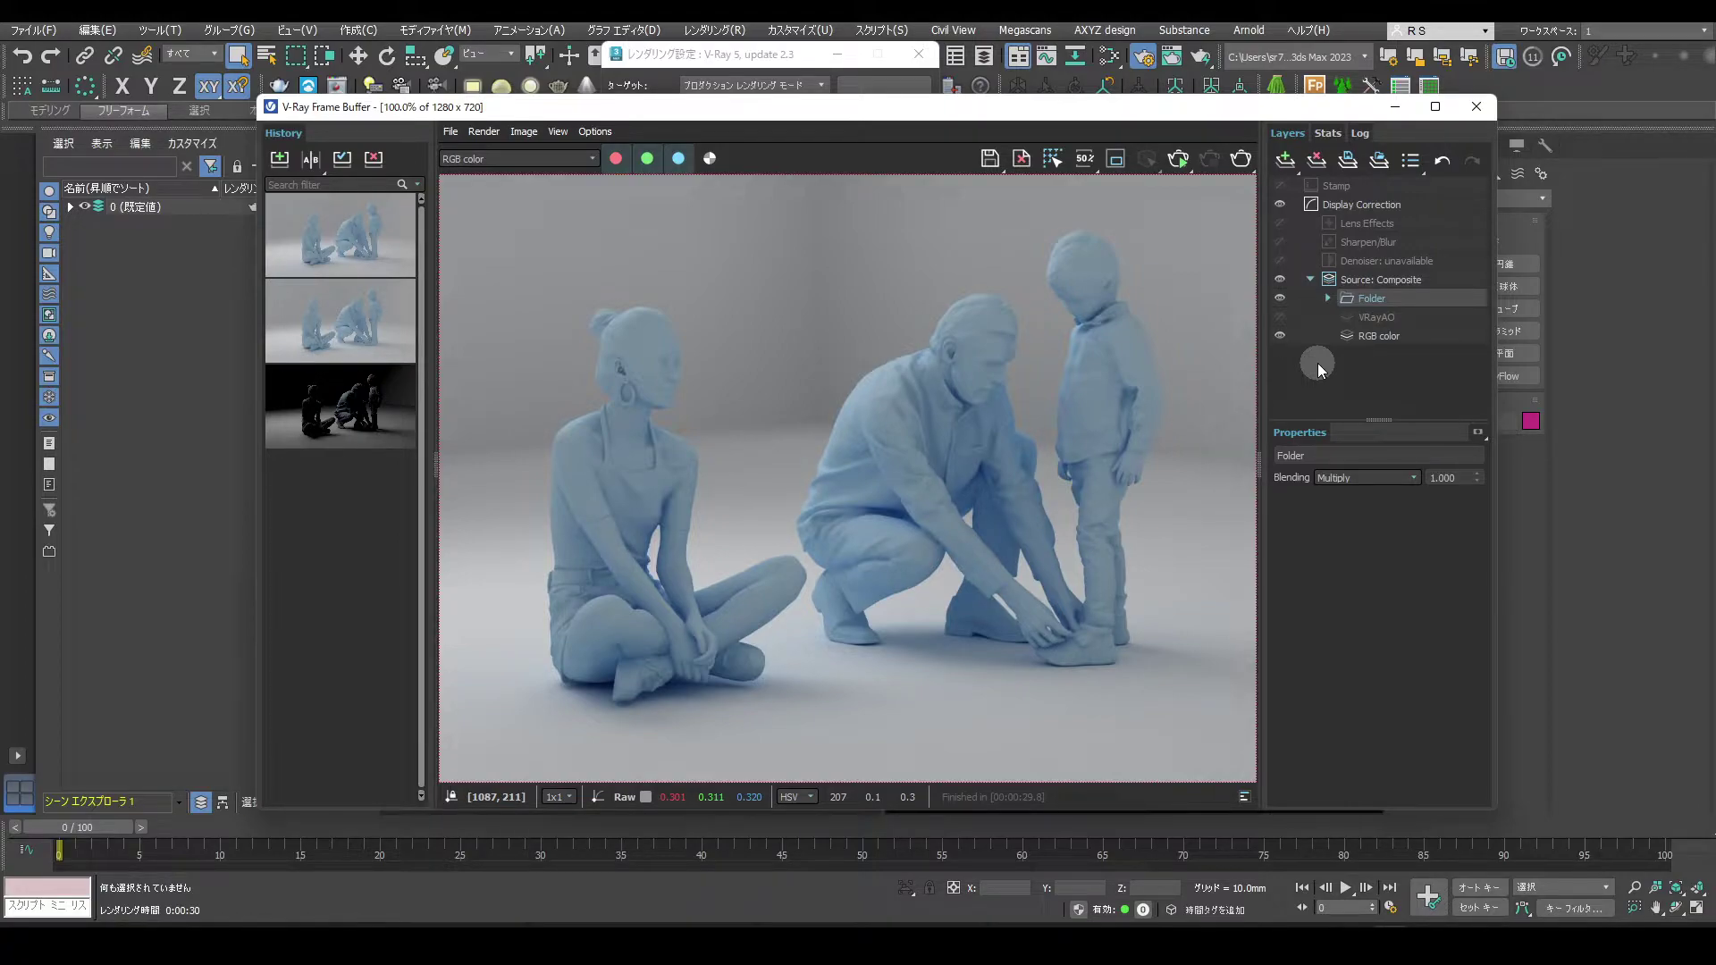
{"action": "left_click", "coordinate": [1287, 303]}
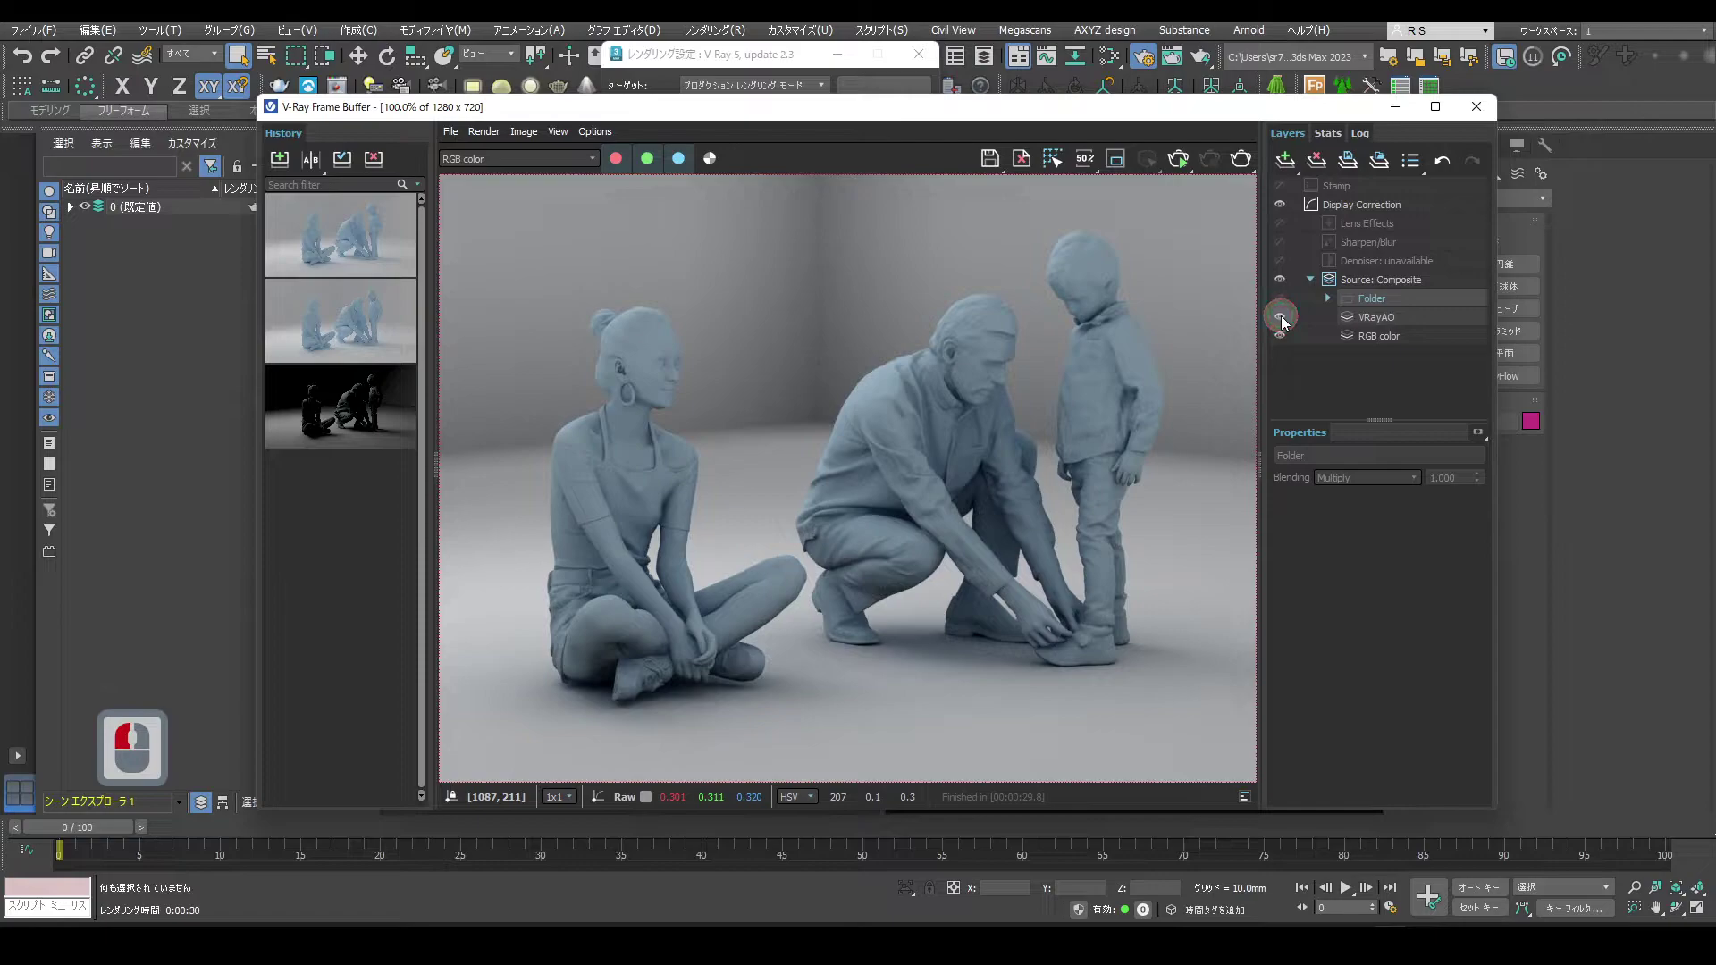
{"action": "left_click", "coordinate": [1287, 320]}
{"action": "left_click", "coordinate": [1285, 303]}
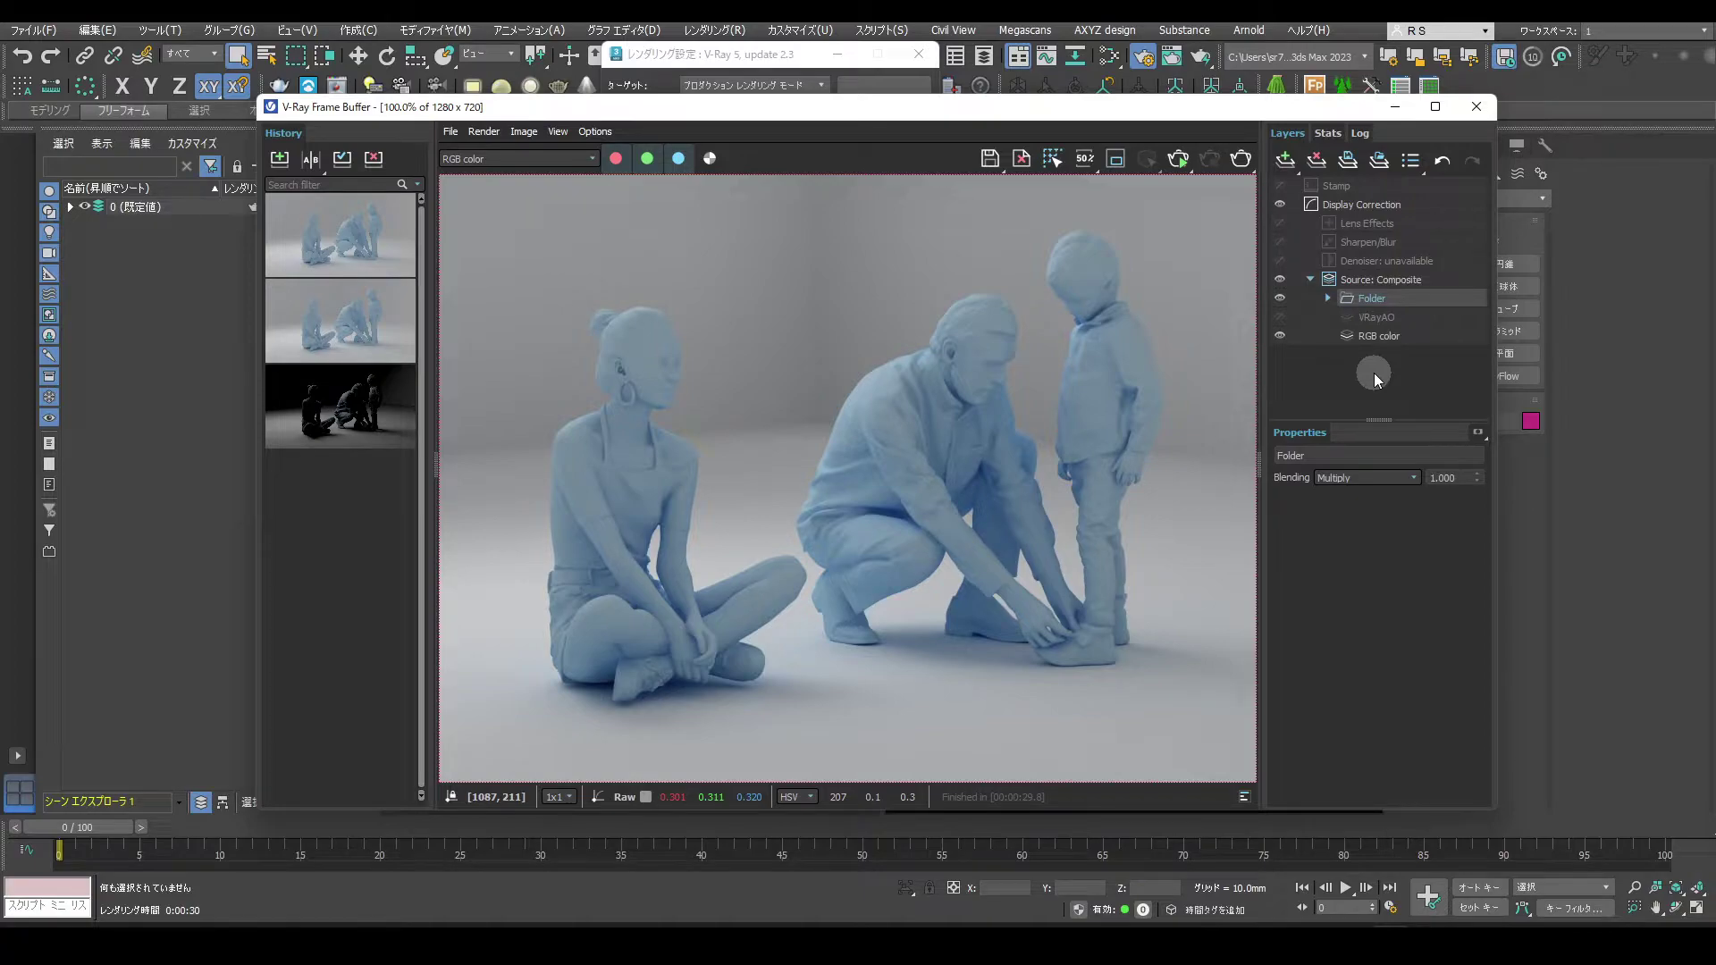
{"action": "left_click_drag", "start_coordinate": [1283, 333], "coordinate": [1280, 305]}
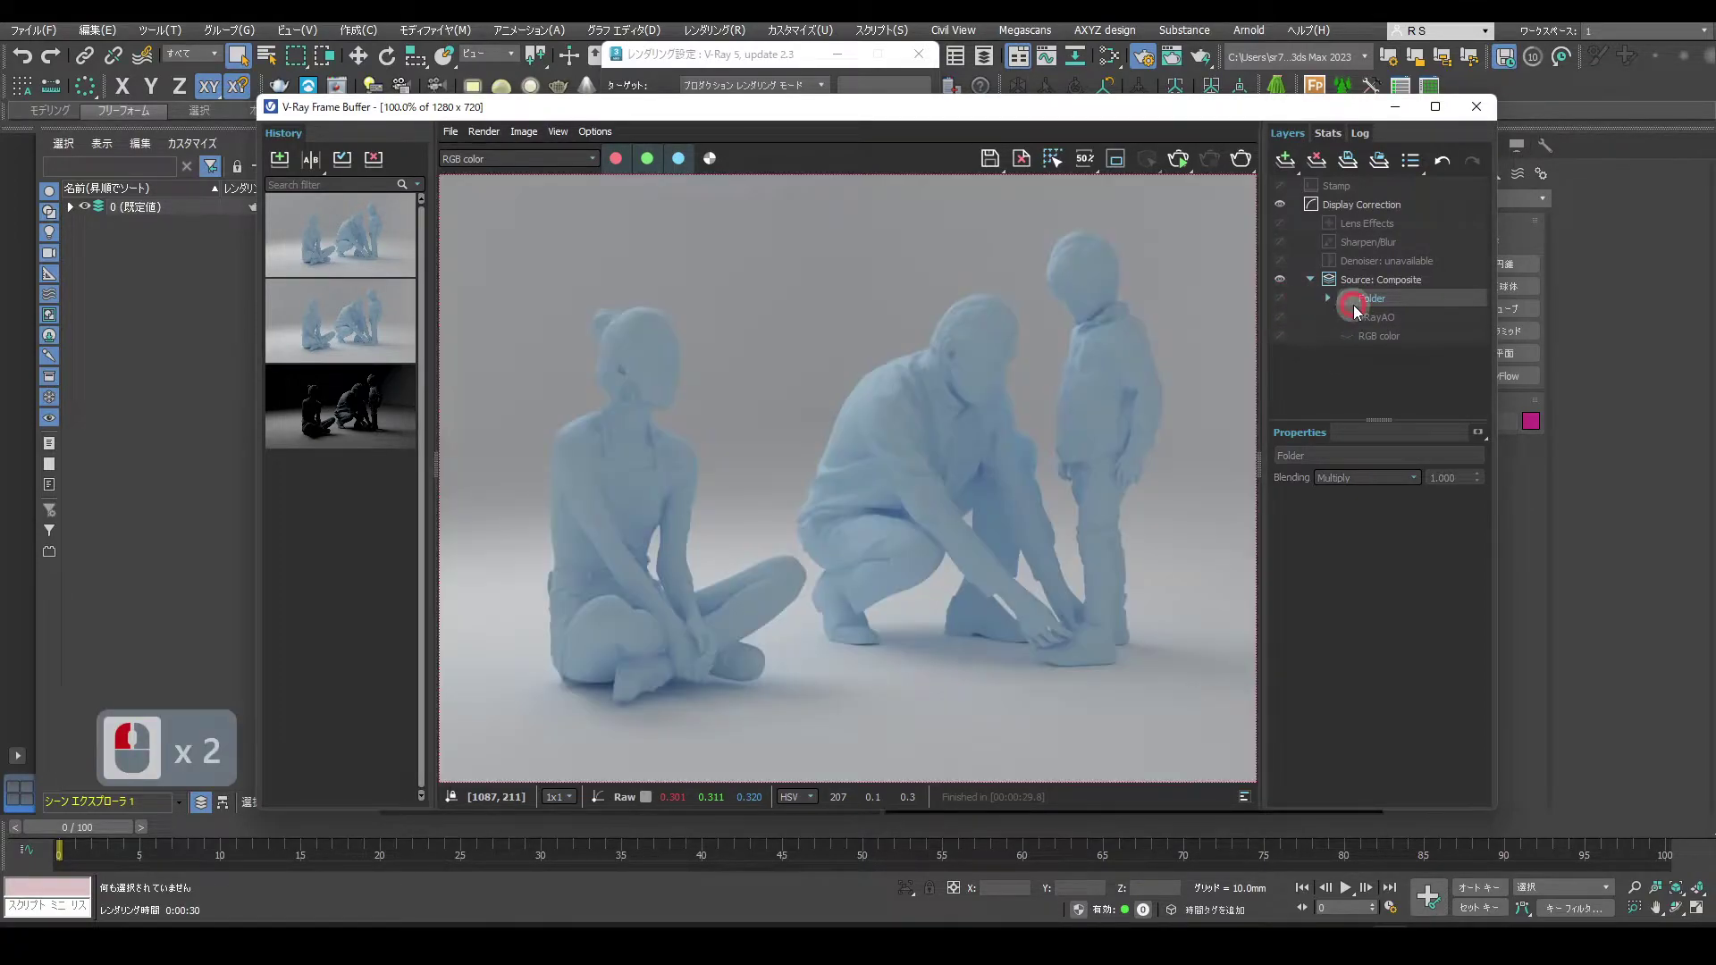
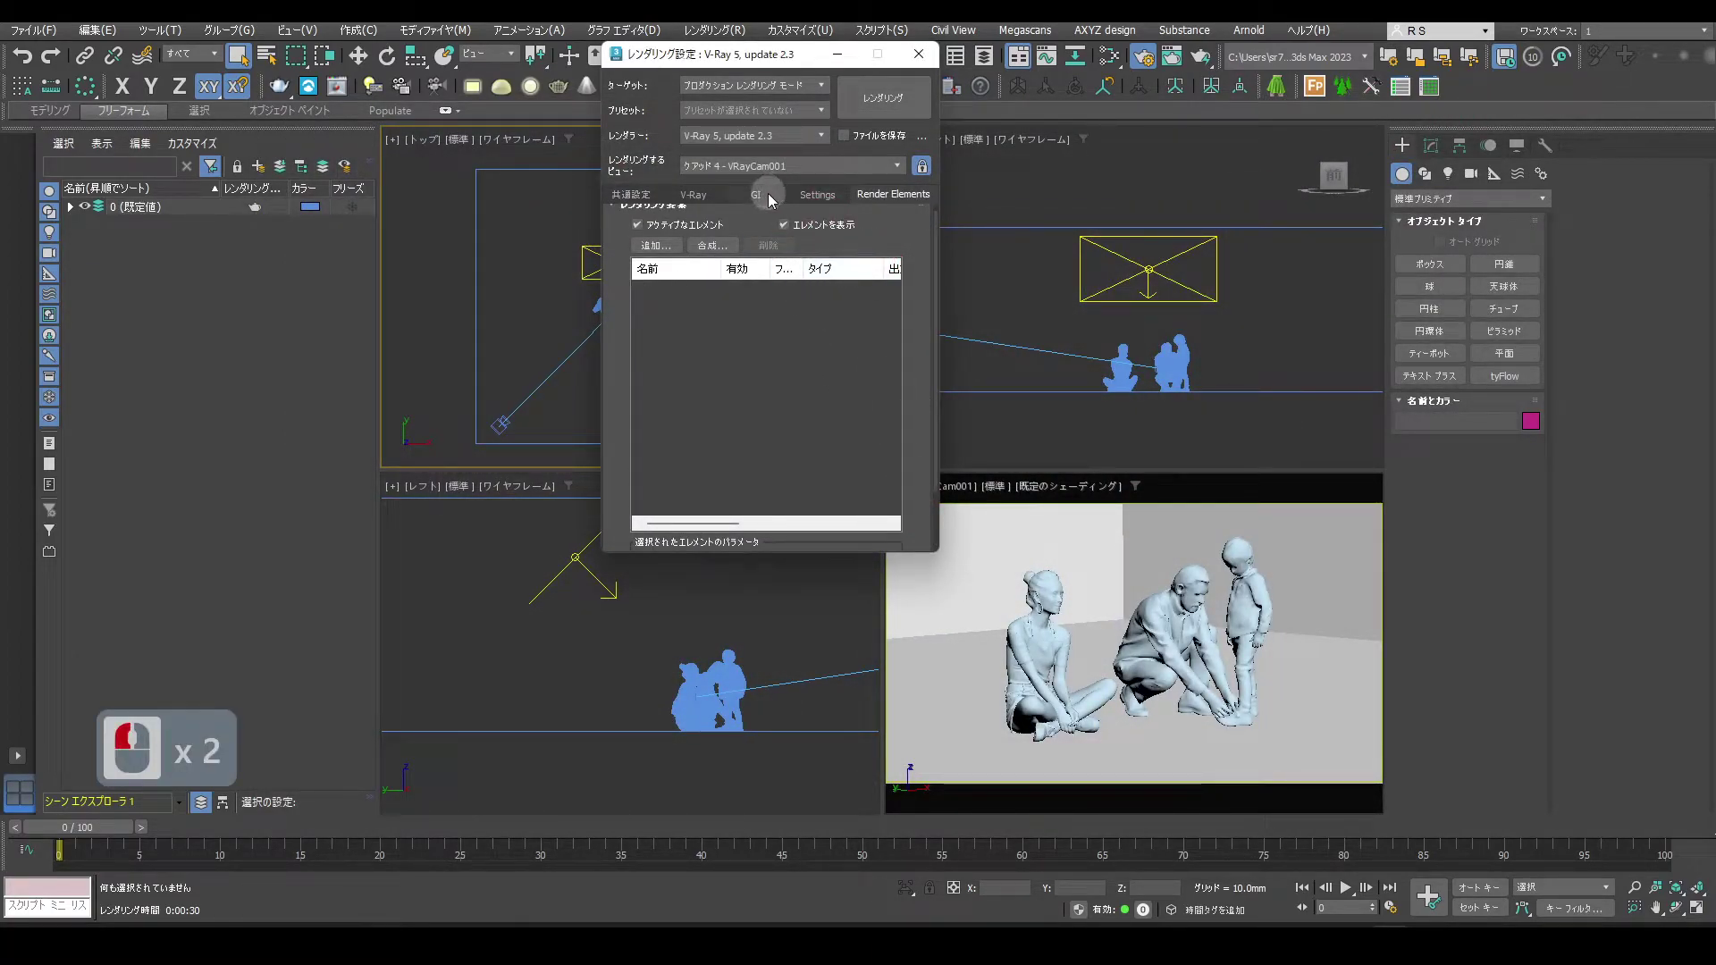
Enable ambient occlusion (0.8, 10 mm radius) in the advanced GI settings and re-render.
{"action": "left_click", "coordinate": [769, 203]}
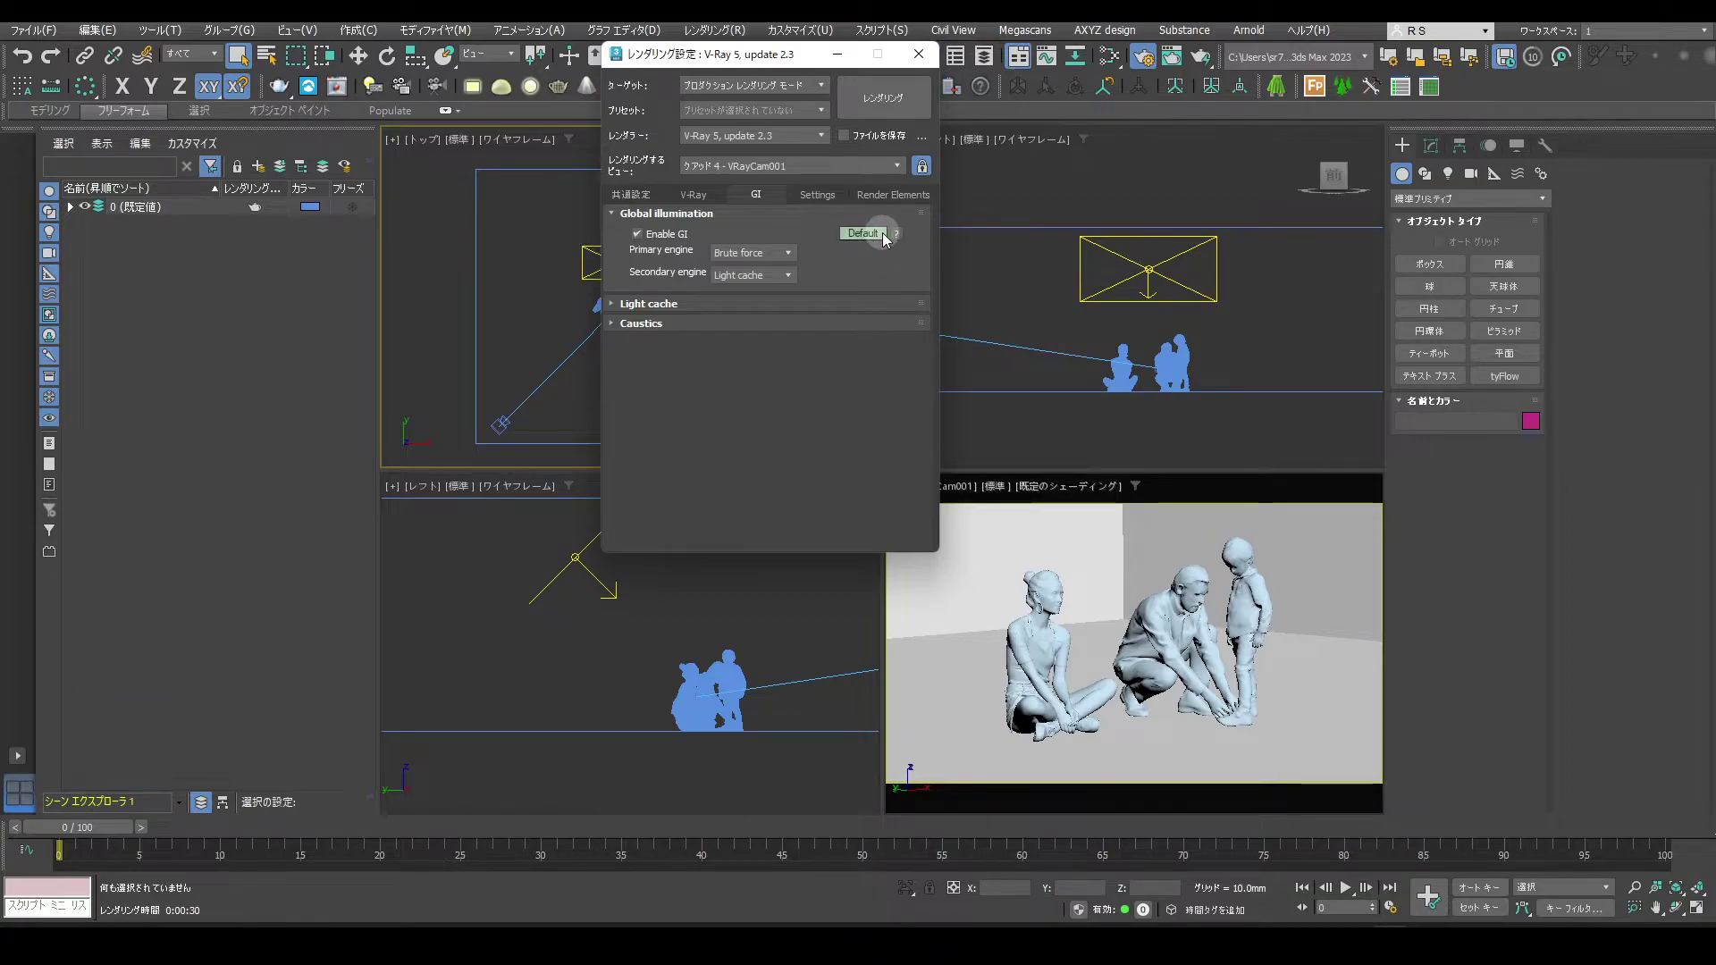
{"action": "left_click", "coordinate": [872, 241]}
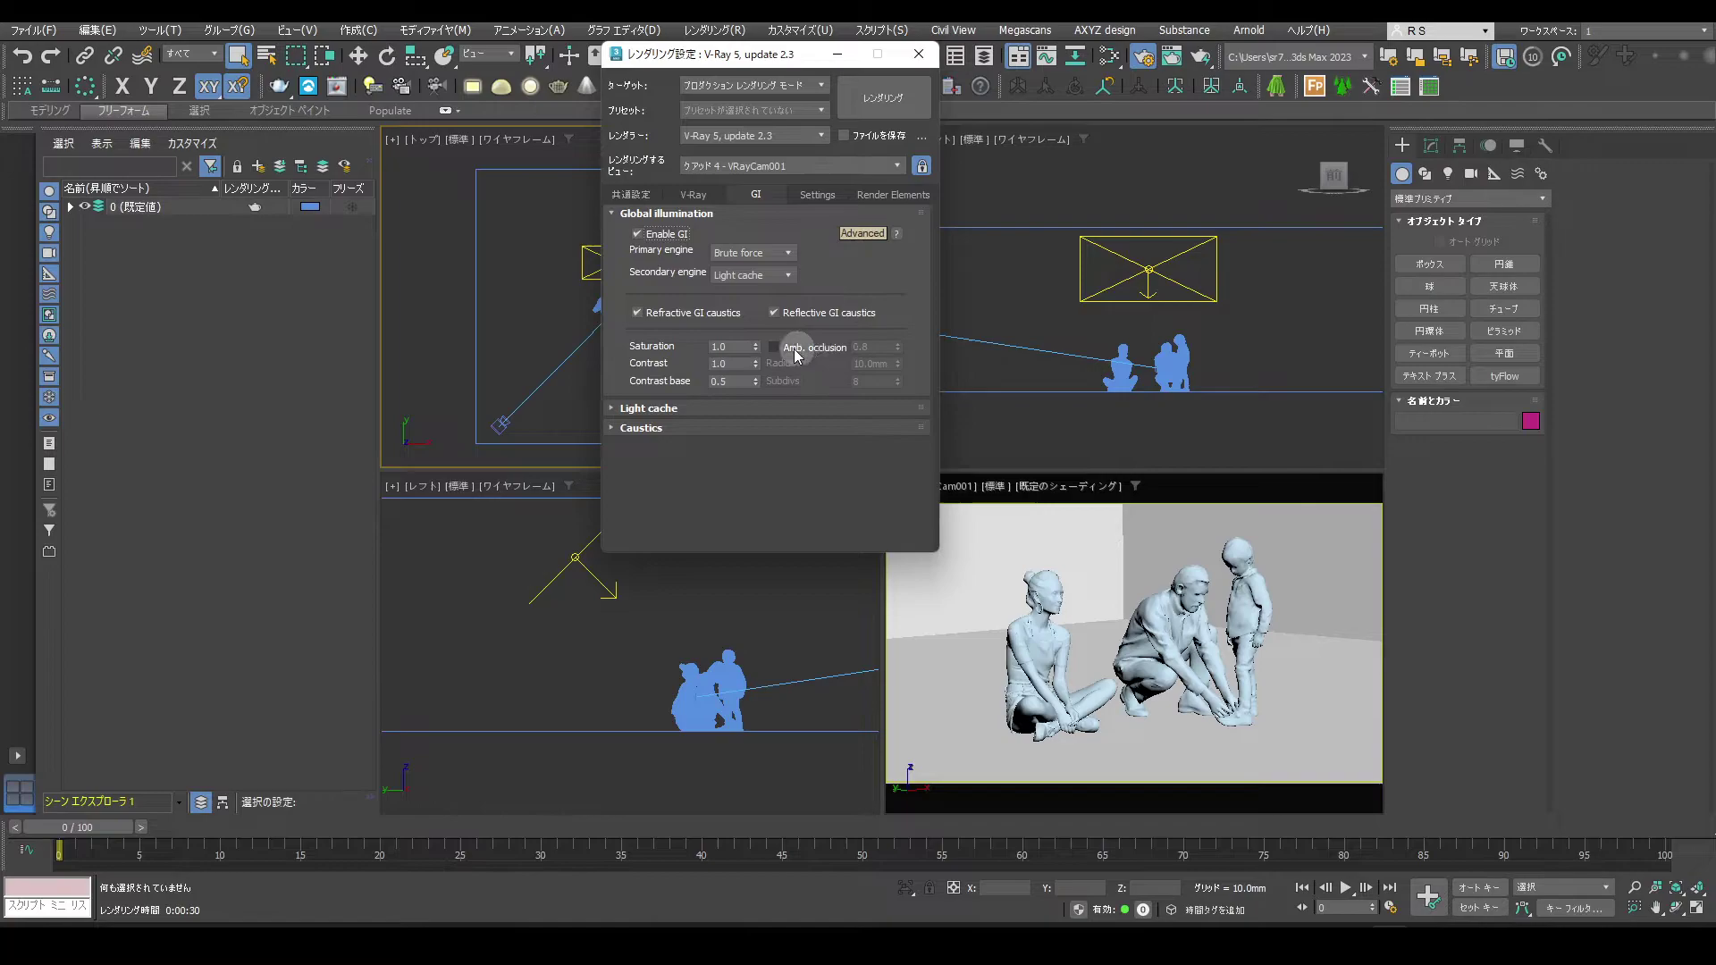
{"action": "left_click_drag", "start_coordinate": [775, 357], "coordinate": [910, 315]}
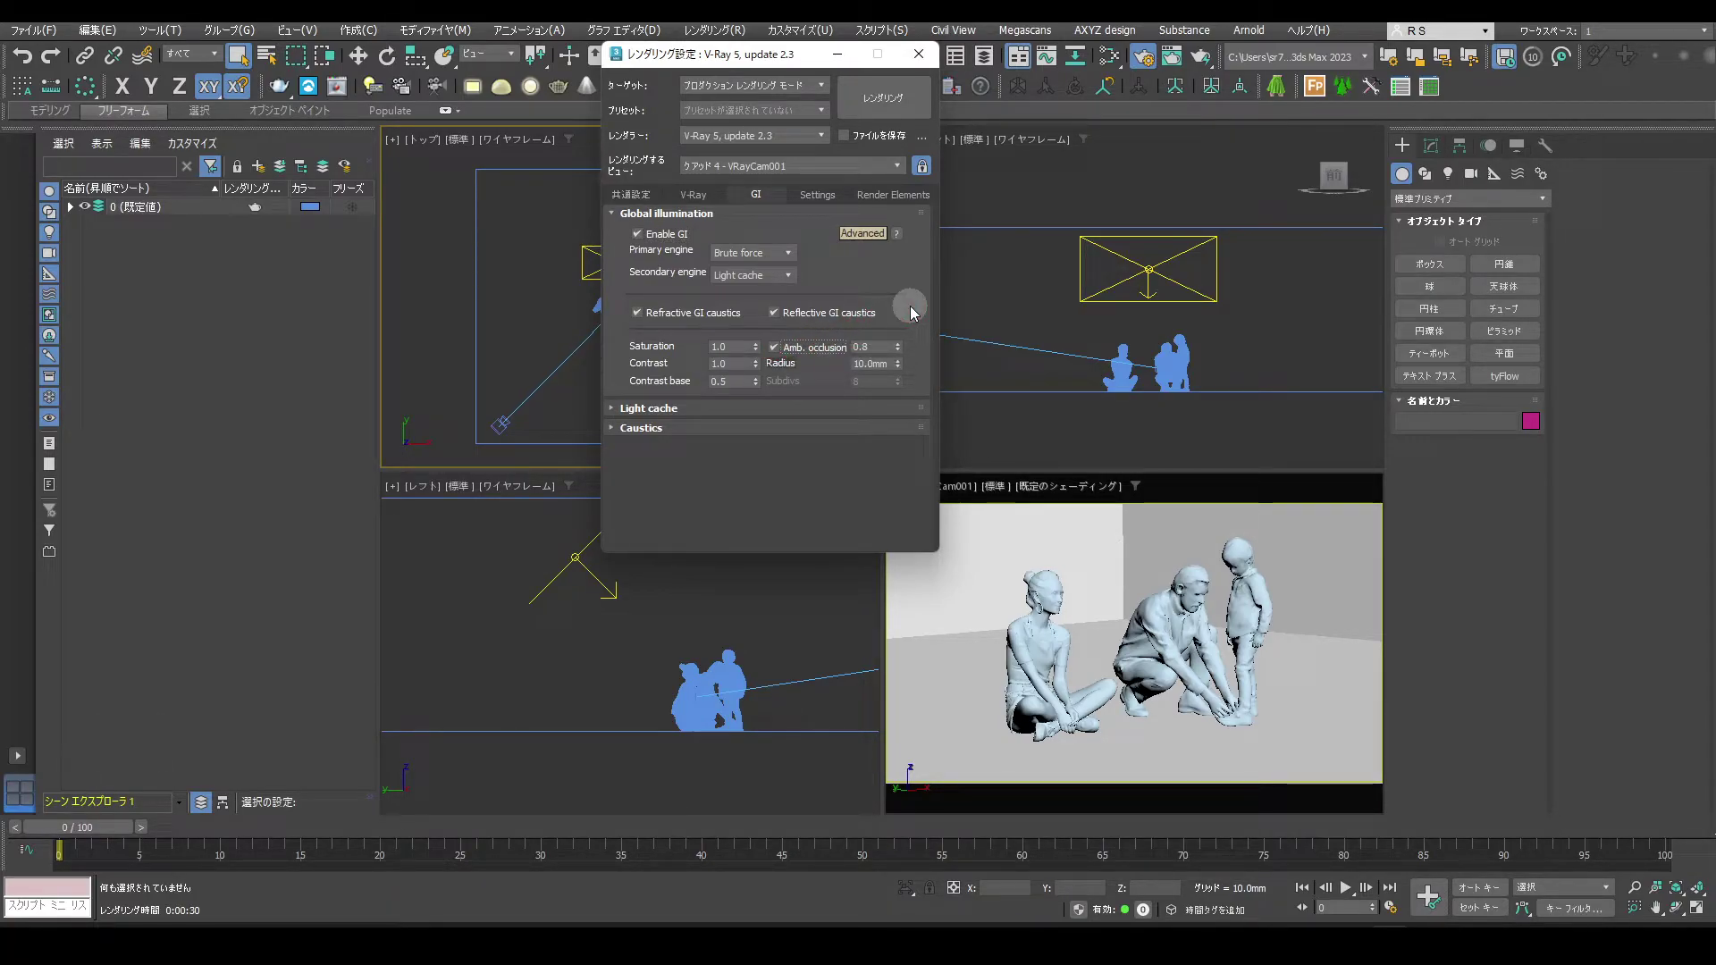
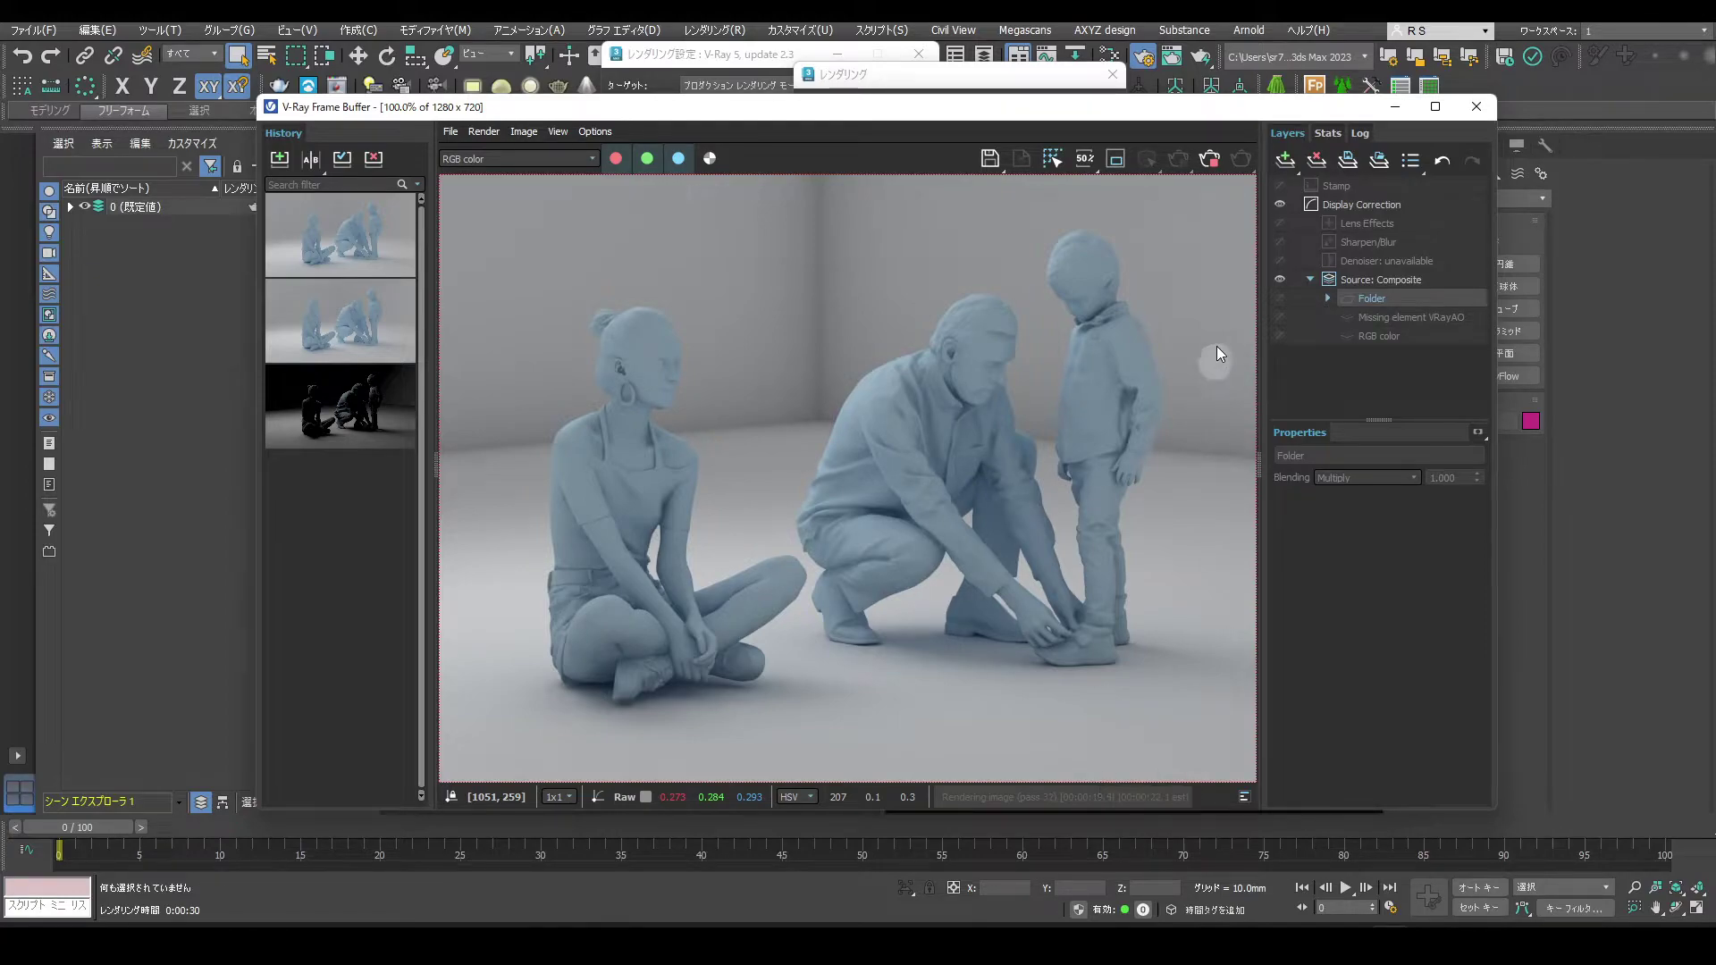
Bring up the Slate Material Editor showing the VRayMtl with its connected bitmap nodes.
{"action": "left_click", "coordinate": [1210, 175]}
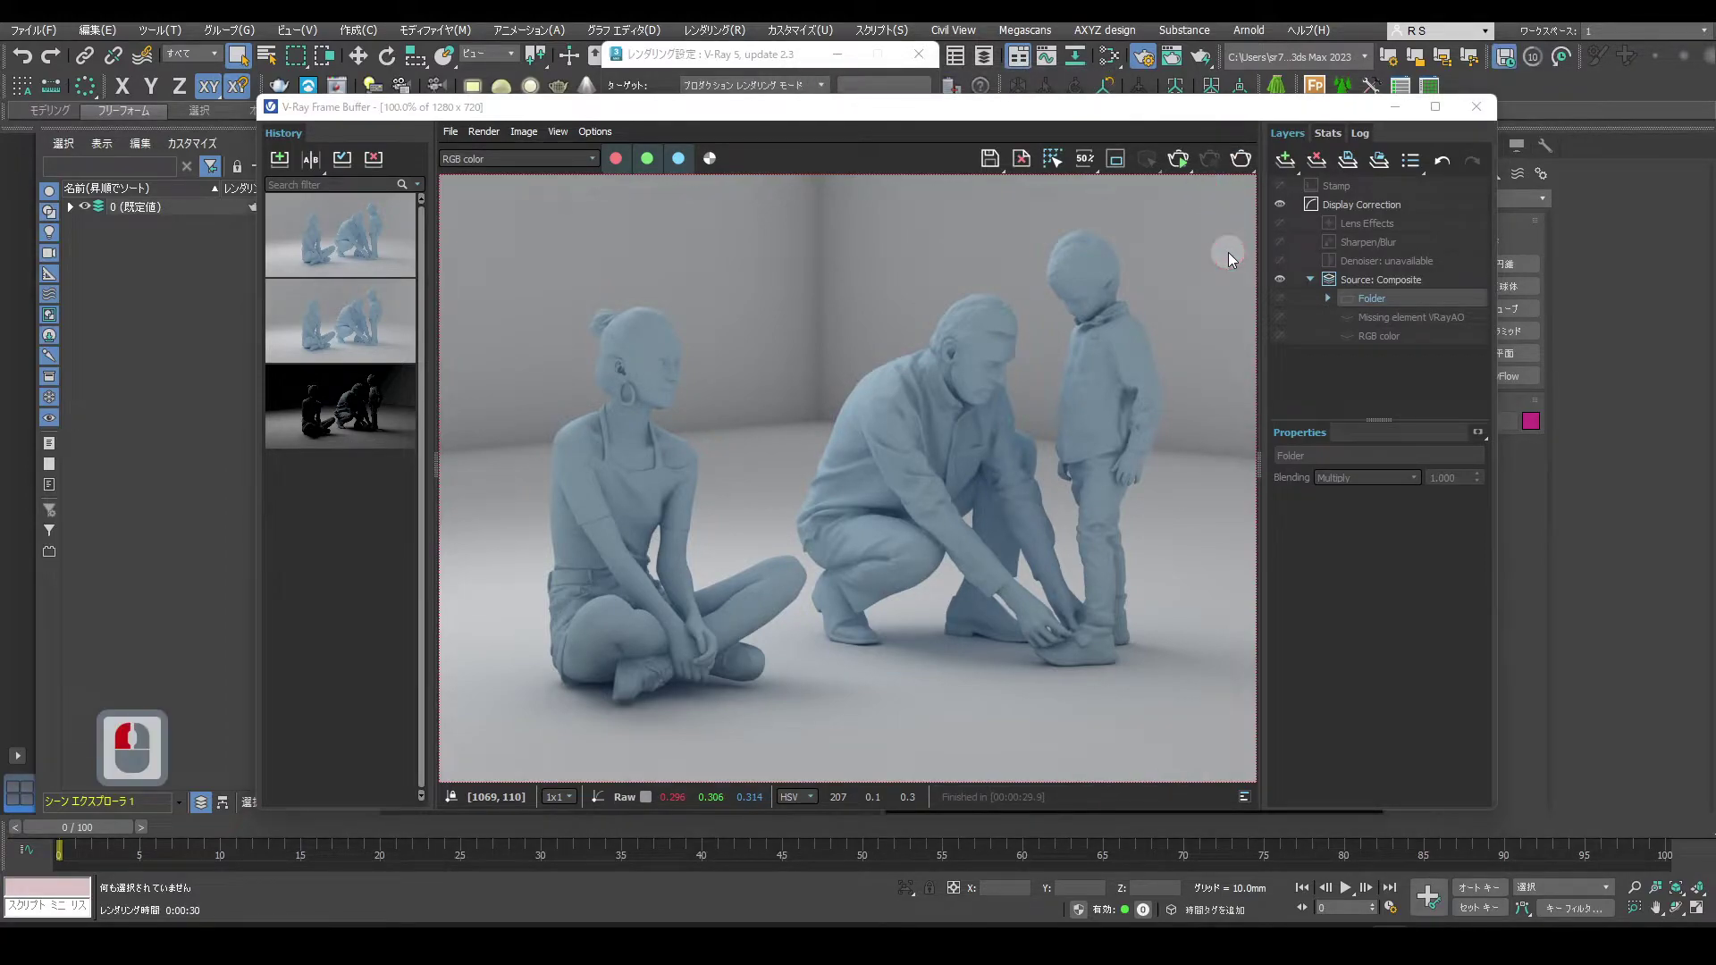
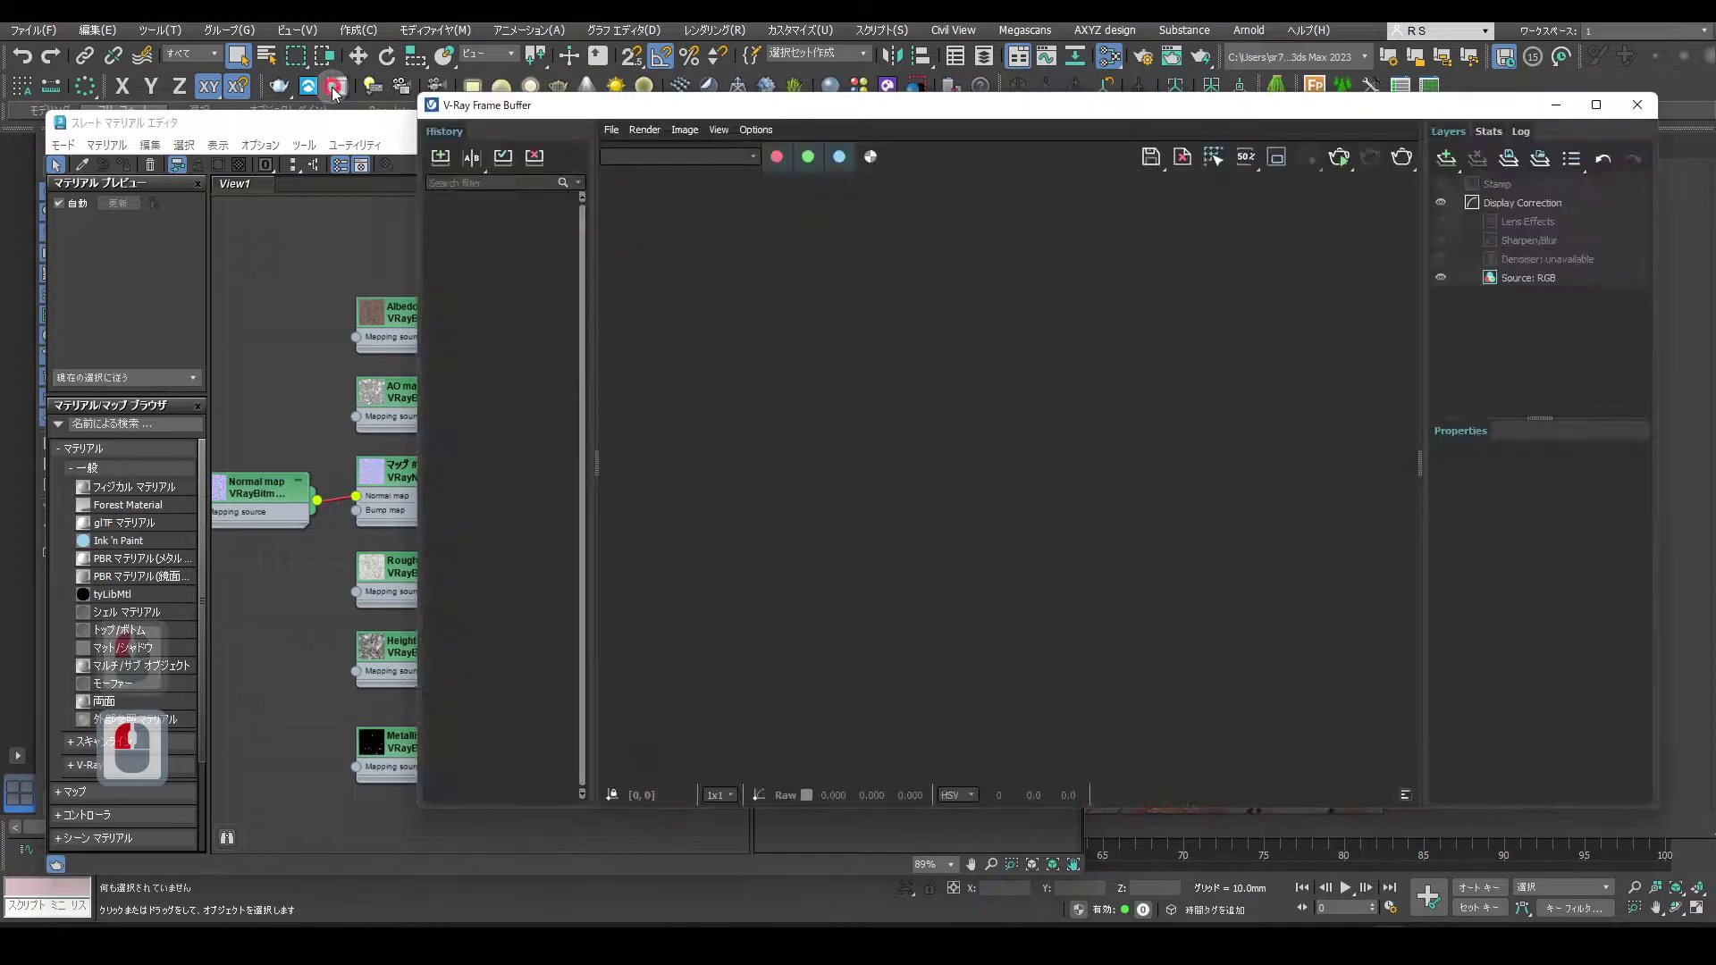
Bring the rubble material's node graph forward and select its Albedo map VRayBitmap node.
{"action": "left_click", "coordinate": [1340, 169]}
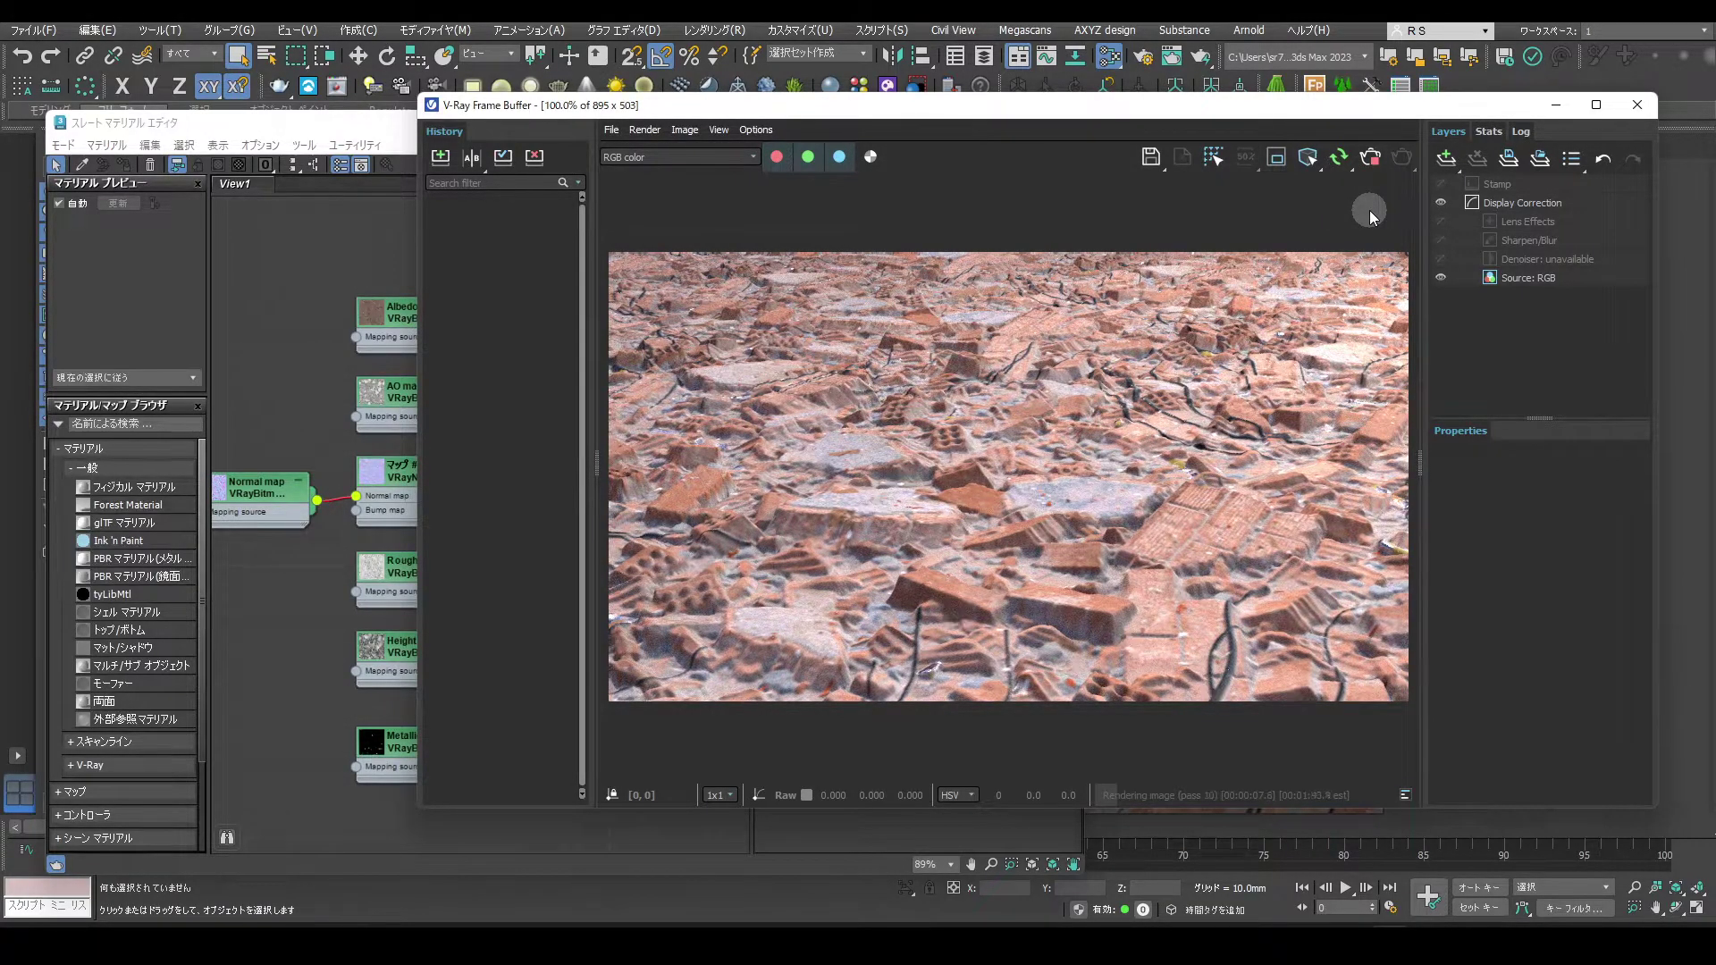
{"action": "left_click", "coordinate": [1350, 165]}
{"action": "left_click", "coordinate": [470, 157]}
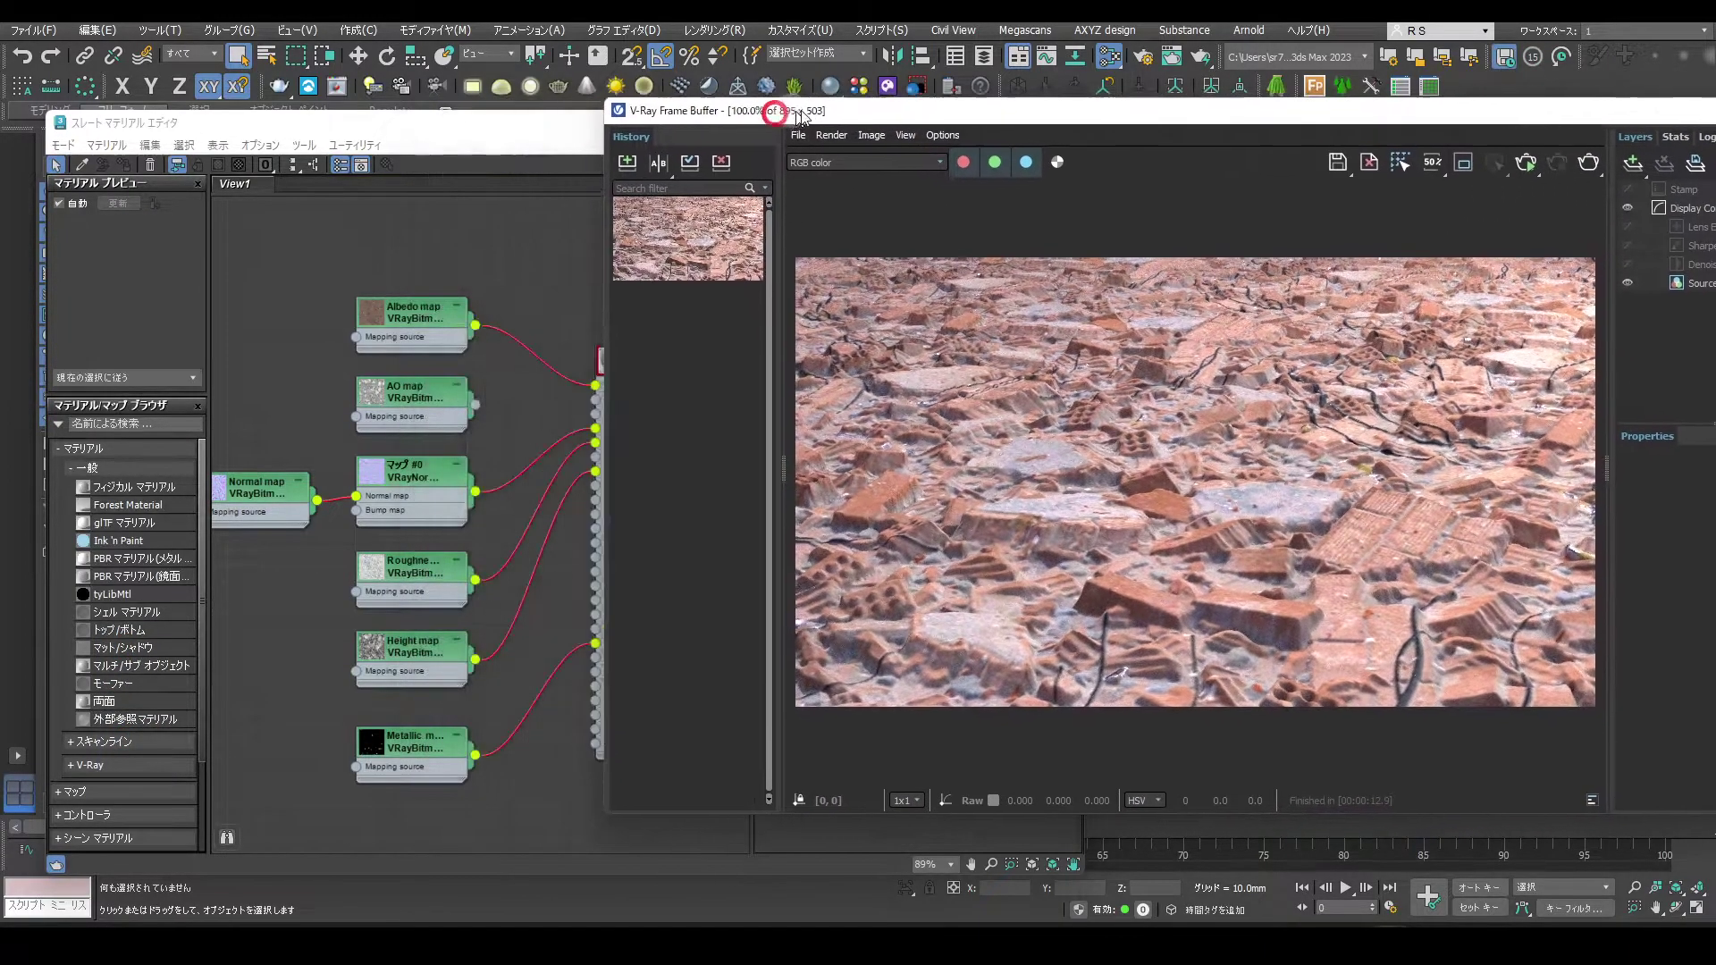
{"action": "left_click", "coordinate": [907, 106]}
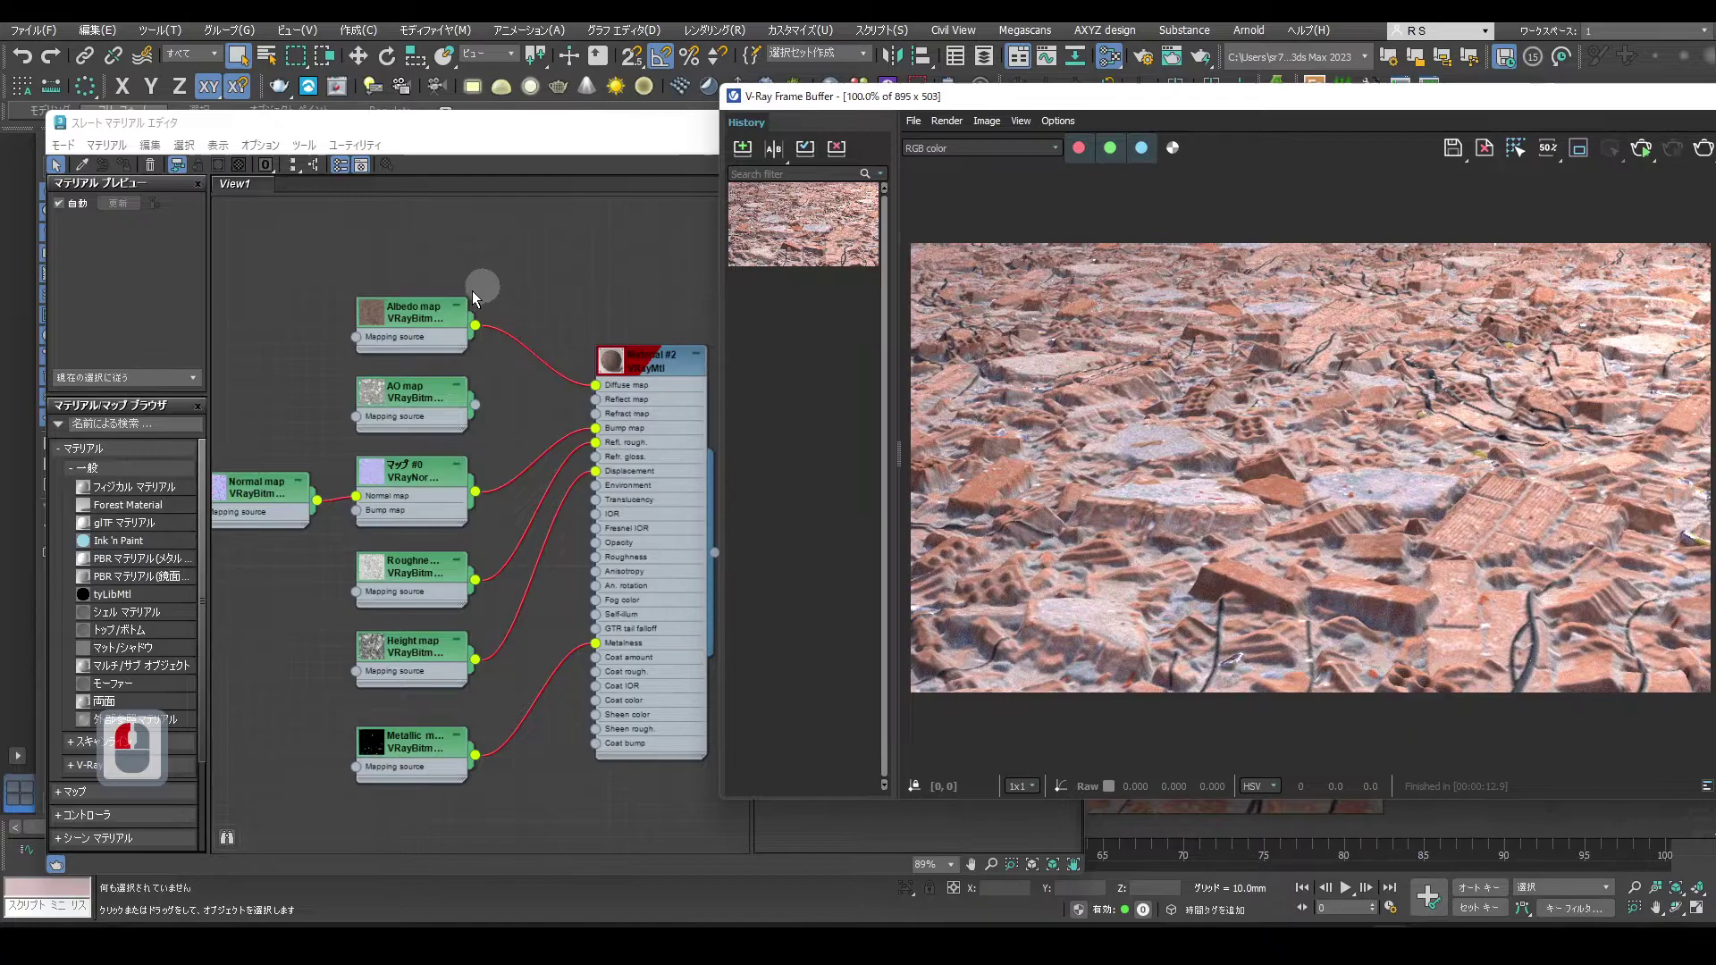
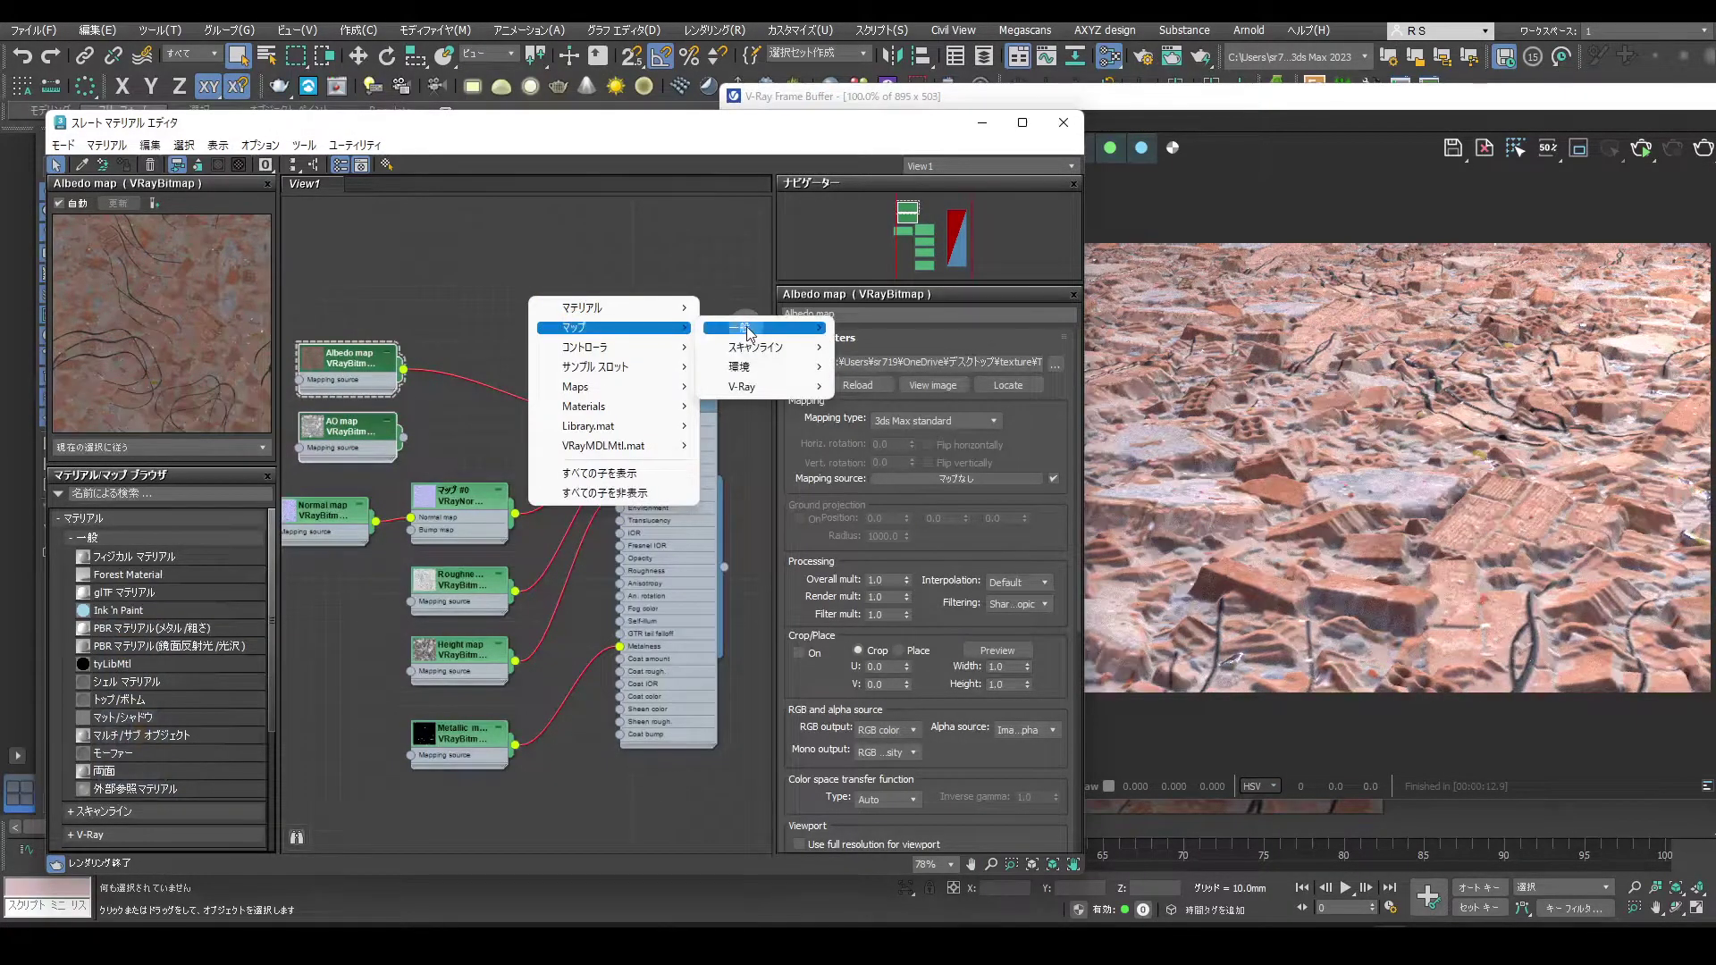
Wire a Composite map into Diffuse with Albedo and AO layers, the AO layer set to Multiply.
{"action": "left_click_drag", "start_coordinate": [919, 836], "coordinate": [1049, 361]}
{"action": "left_click_drag", "start_coordinate": [1058, 364], "coordinate": [623, 426]}
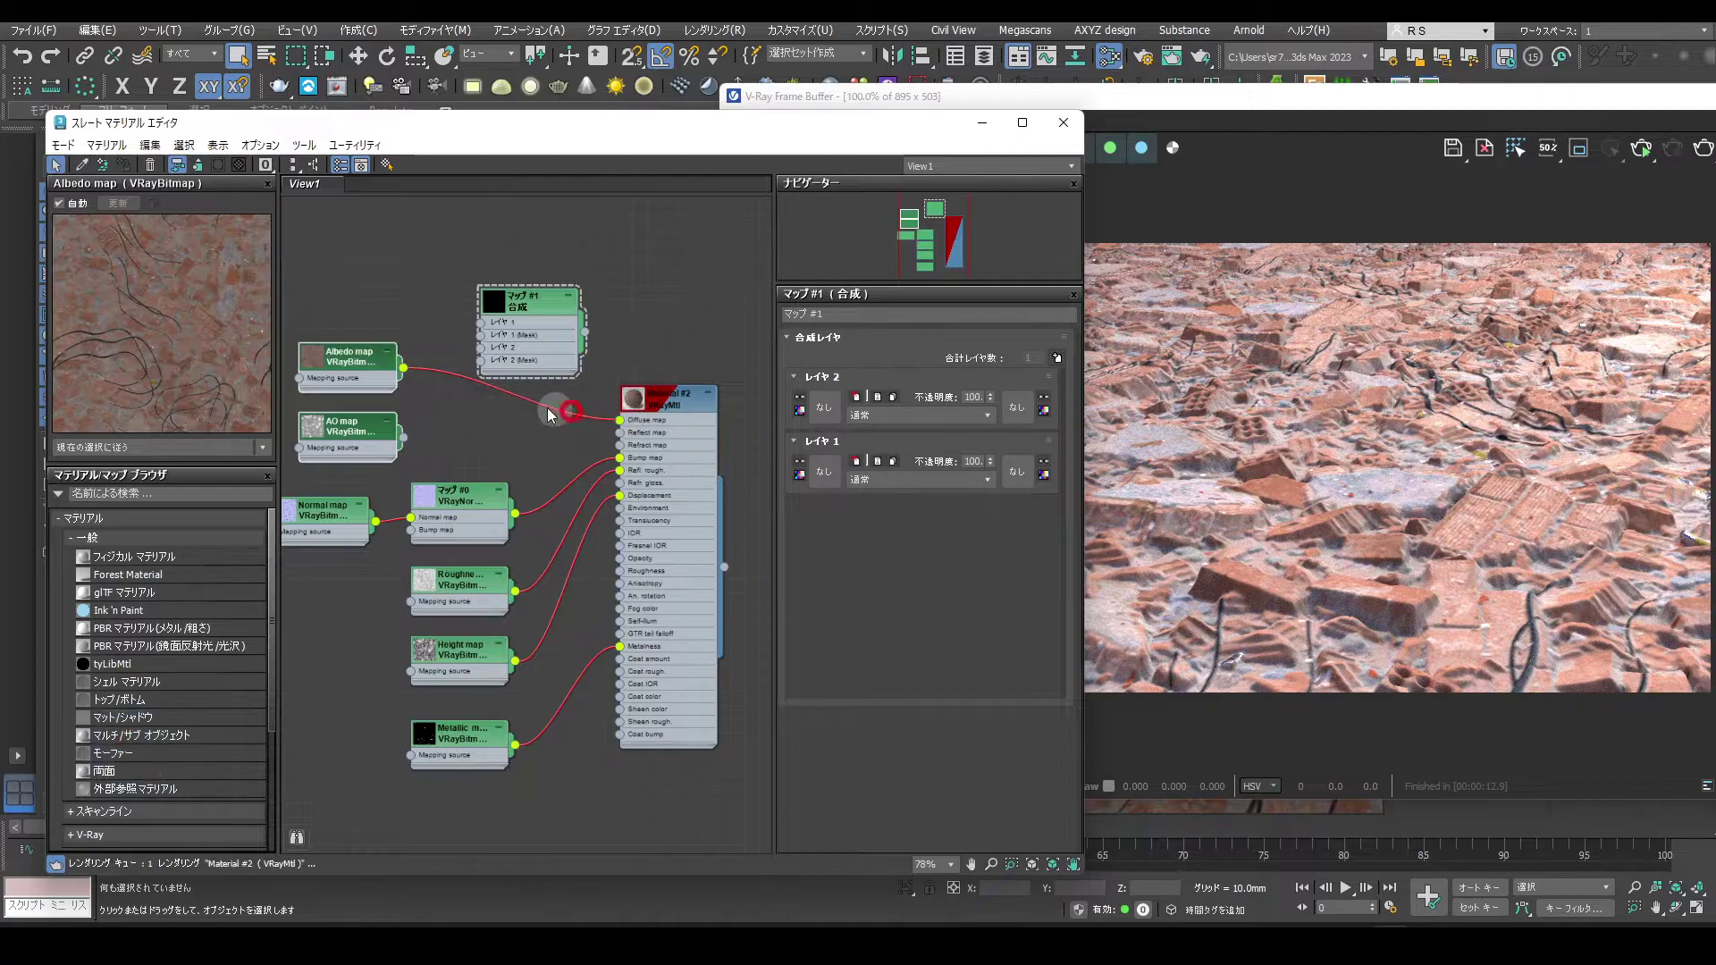
{"action": "left_click_drag", "start_coordinate": [484, 329], "coordinate": [487, 360]}
{"action": "left_click_drag", "start_coordinate": [484, 356], "coordinate": [599, 408]}
{"action": "left_click", "coordinate": [624, 424]}
{"action": "left_click", "coordinate": [868, 421]}
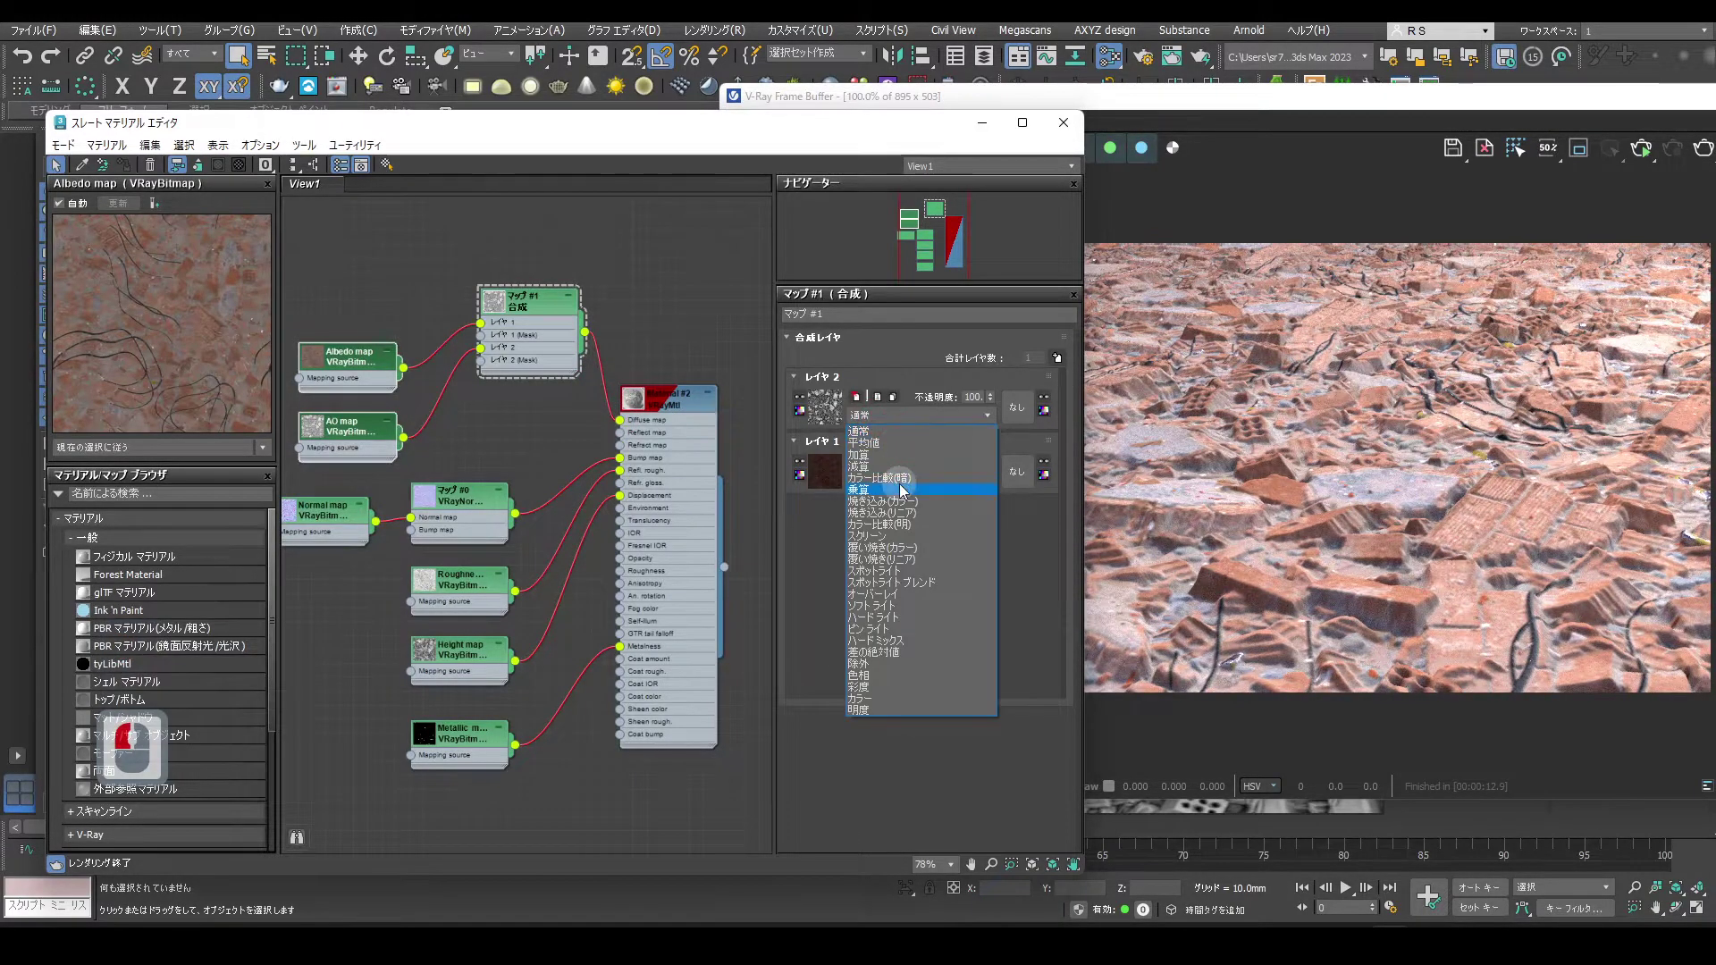
{"action": "left_click", "coordinate": [902, 493]}
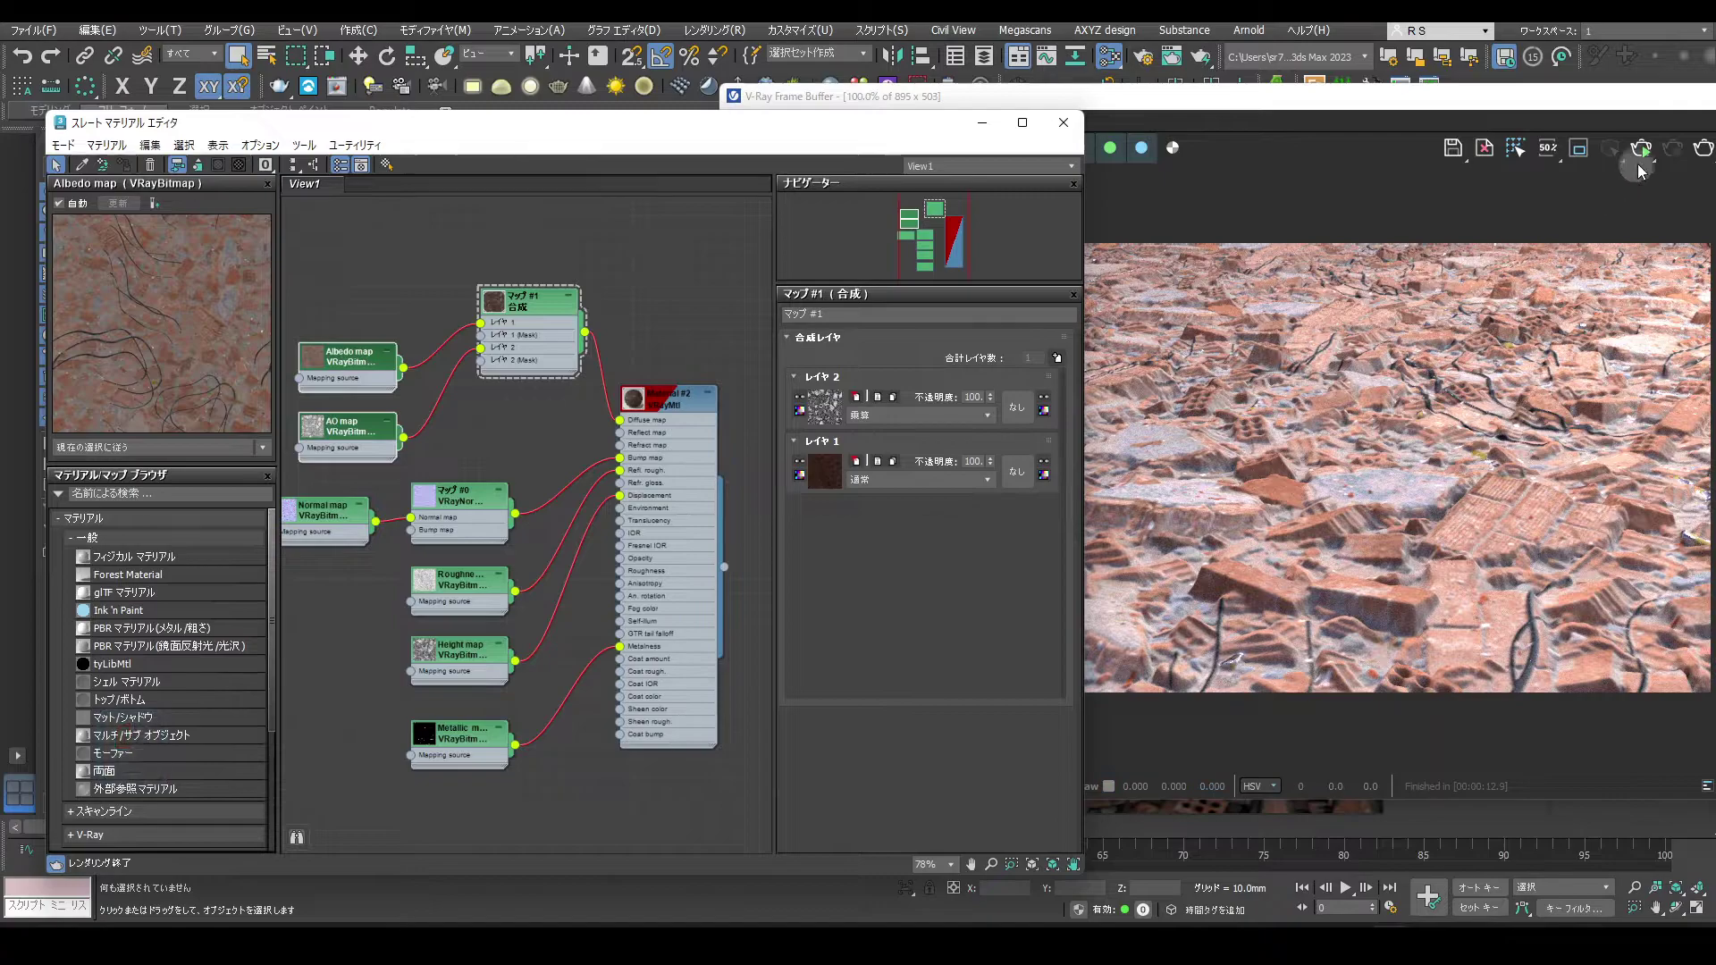
Re-render the rubble ground with the new material and move the render window aside.
{"action": "left_click_drag", "start_coordinate": [1646, 159], "coordinate": [1549, 208]}
{"action": "left_click", "coordinate": [1549, 208]}
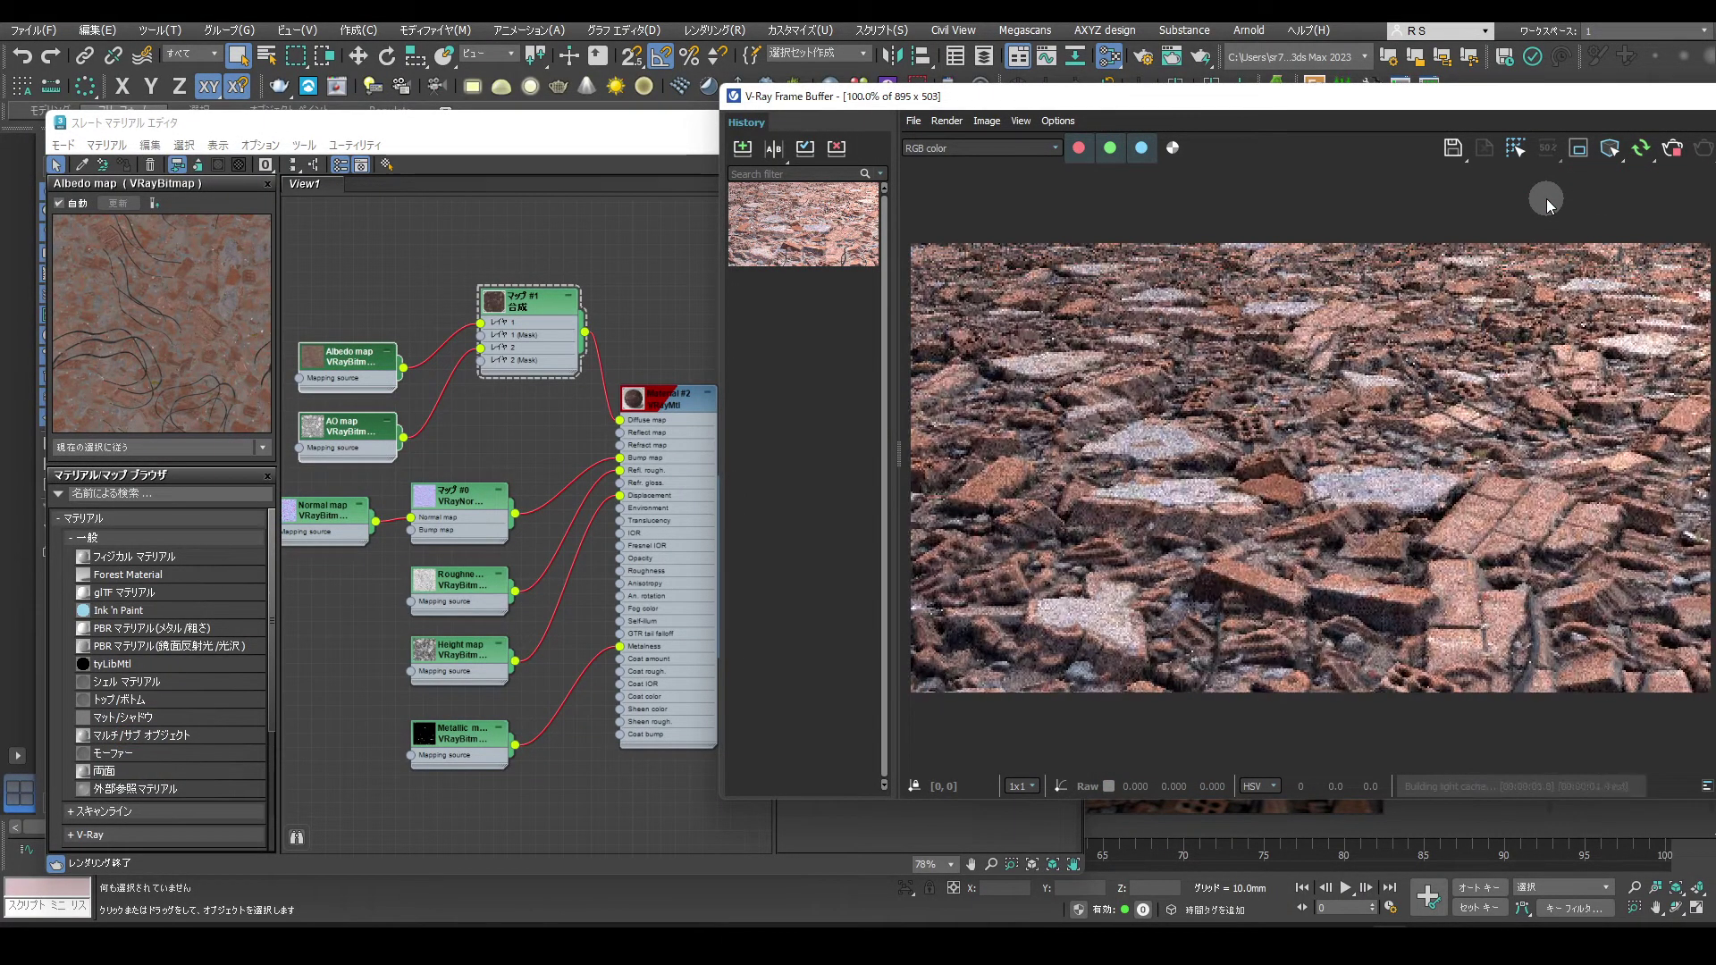
{"action": "left_click_drag", "start_coordinate": [1472, 112], "coordinate": [1439, 199]}
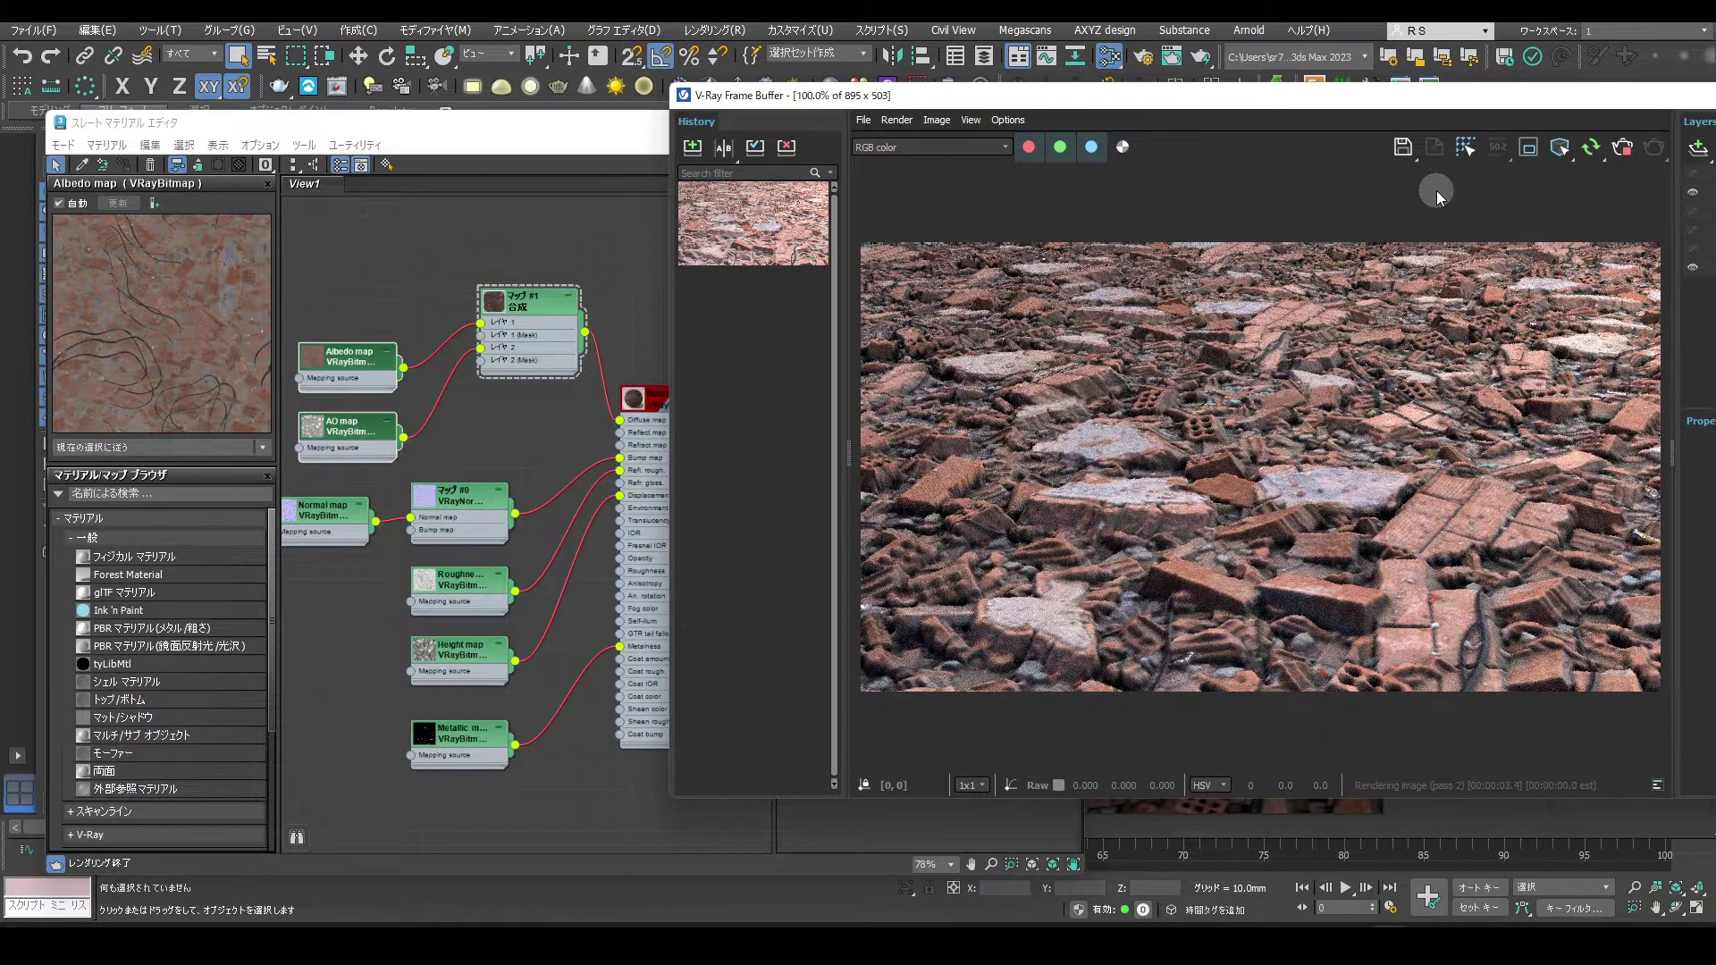
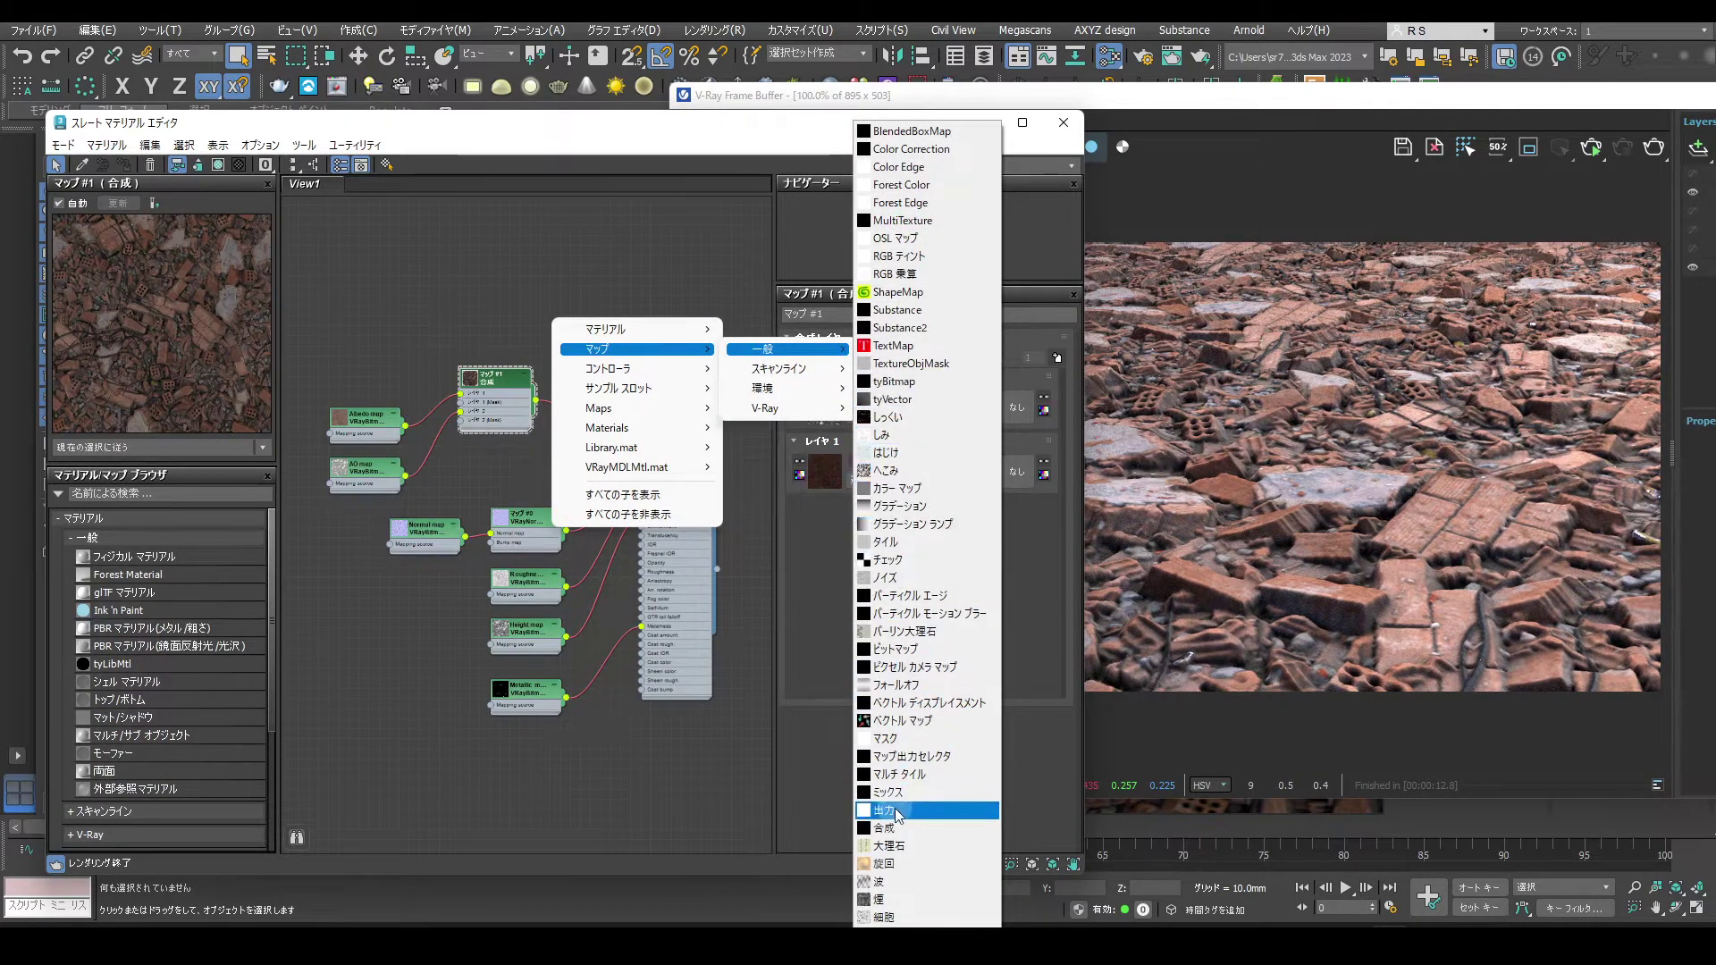
Add a second Composite map fed by the Albedo, and set the first composite's AO layer to Screen.
{"action": "left_click", "coordinate": [902, 836]}
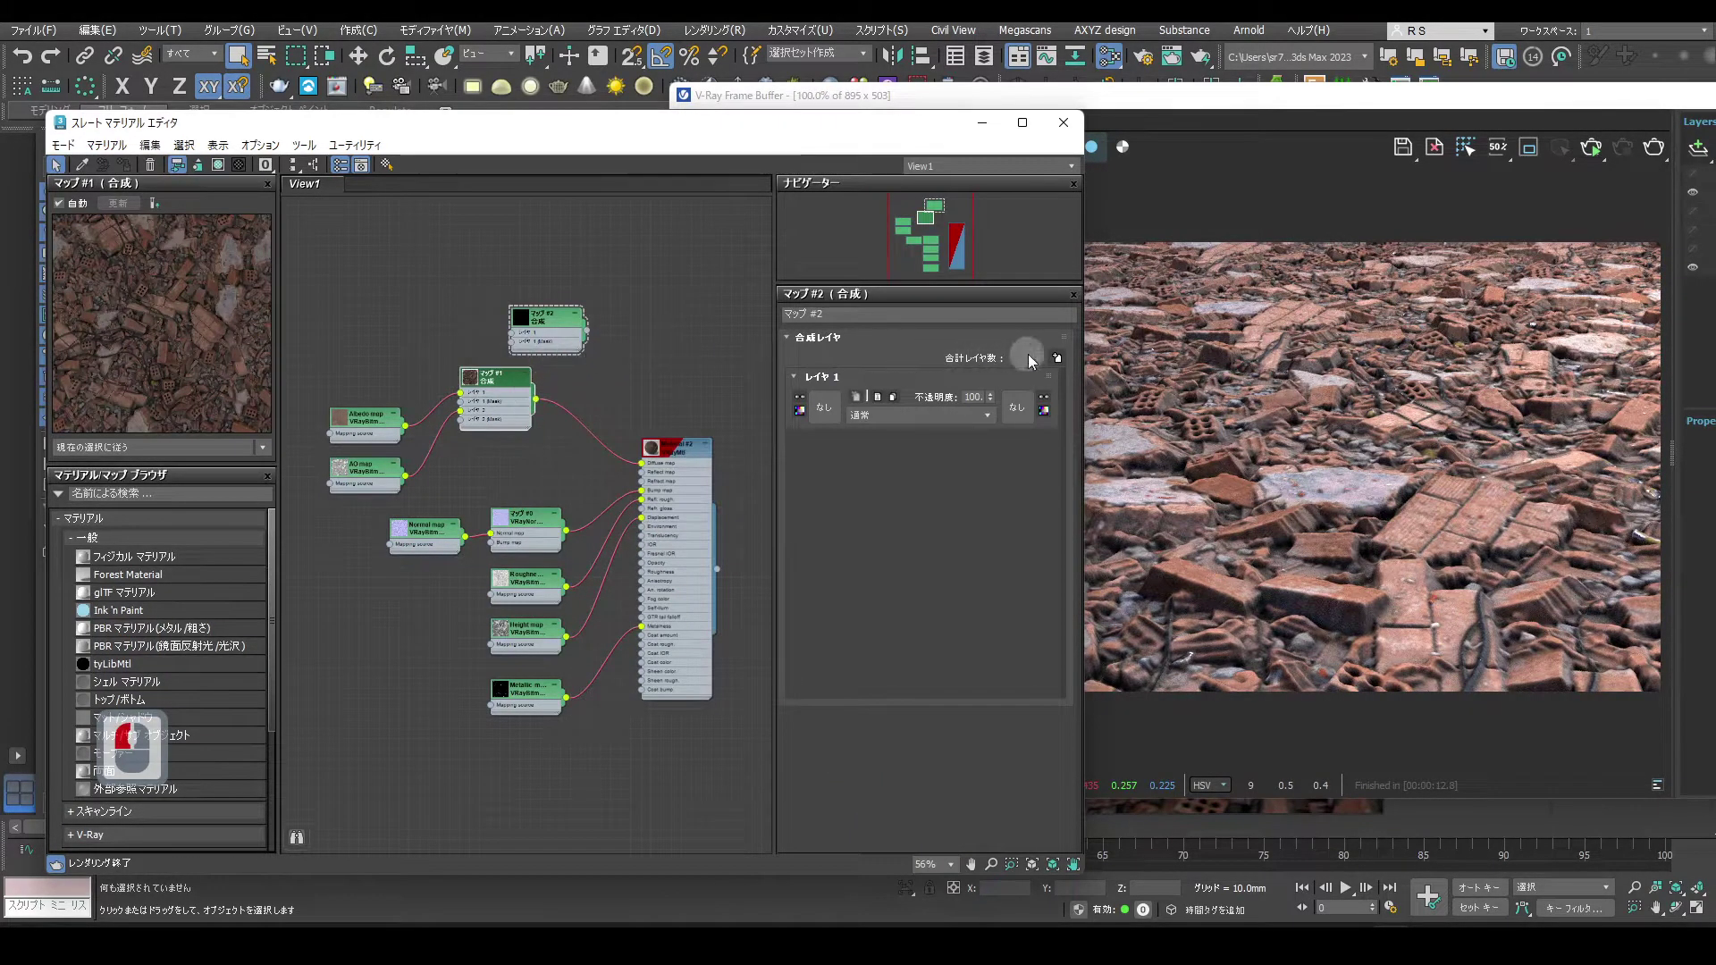
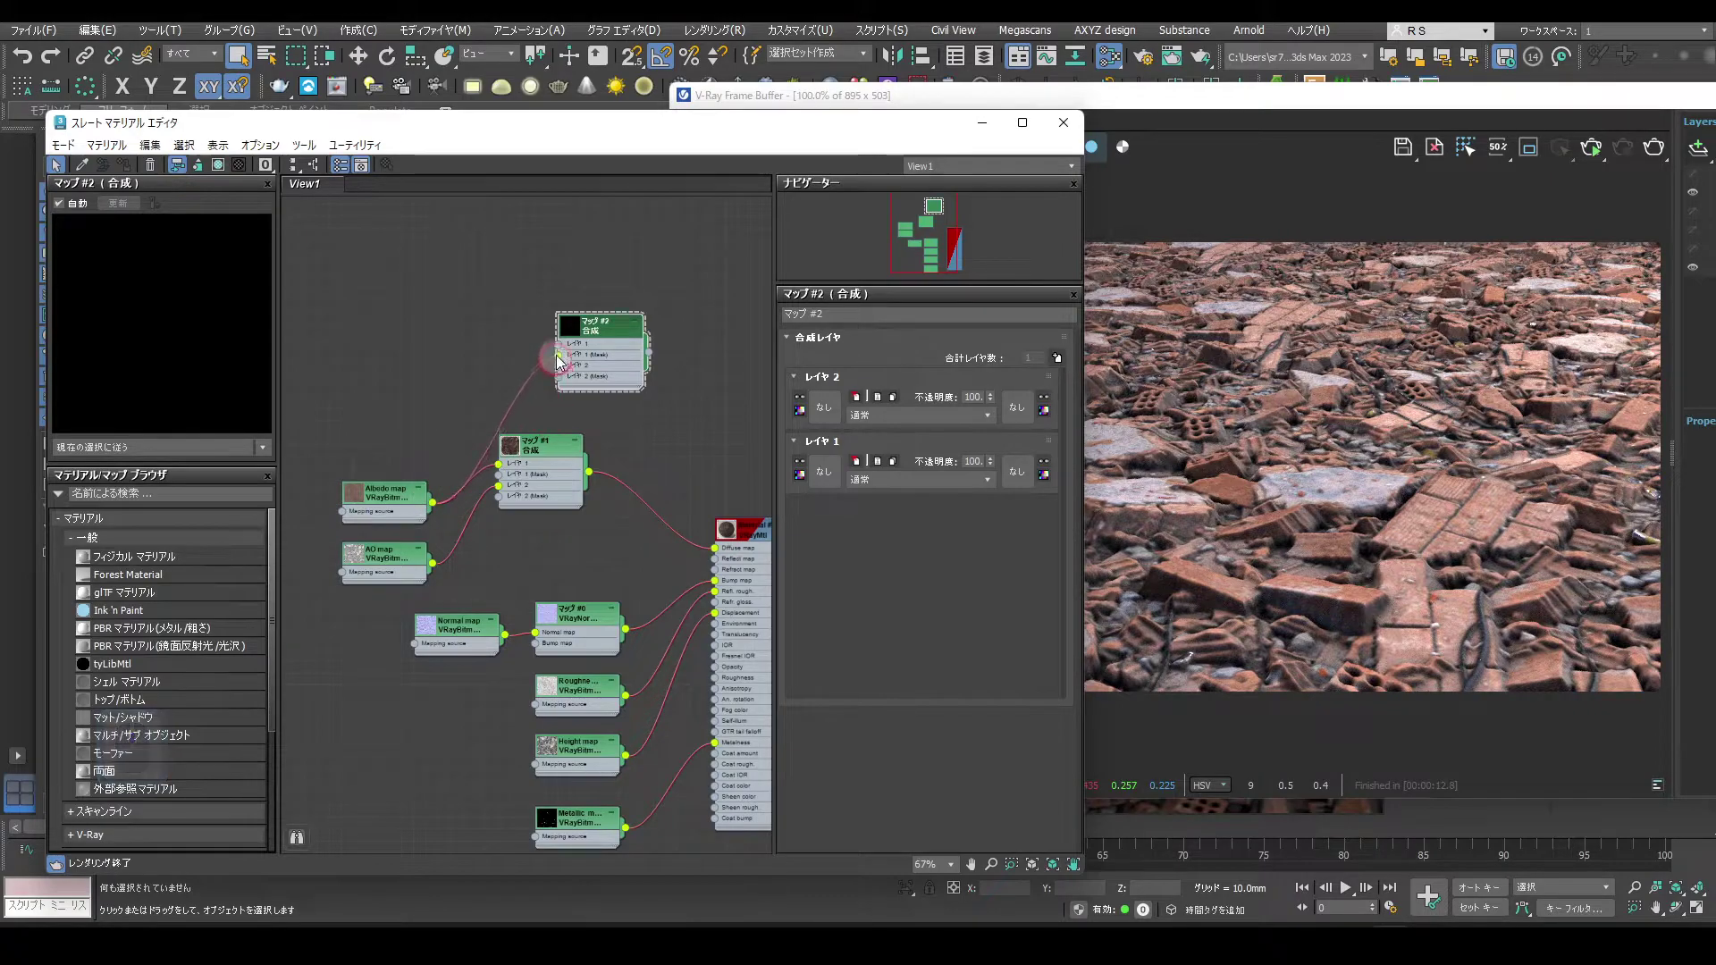
{"action": "left_click_drag", "start_coordinate": [560, 349], "coordinate": [395, 408]}
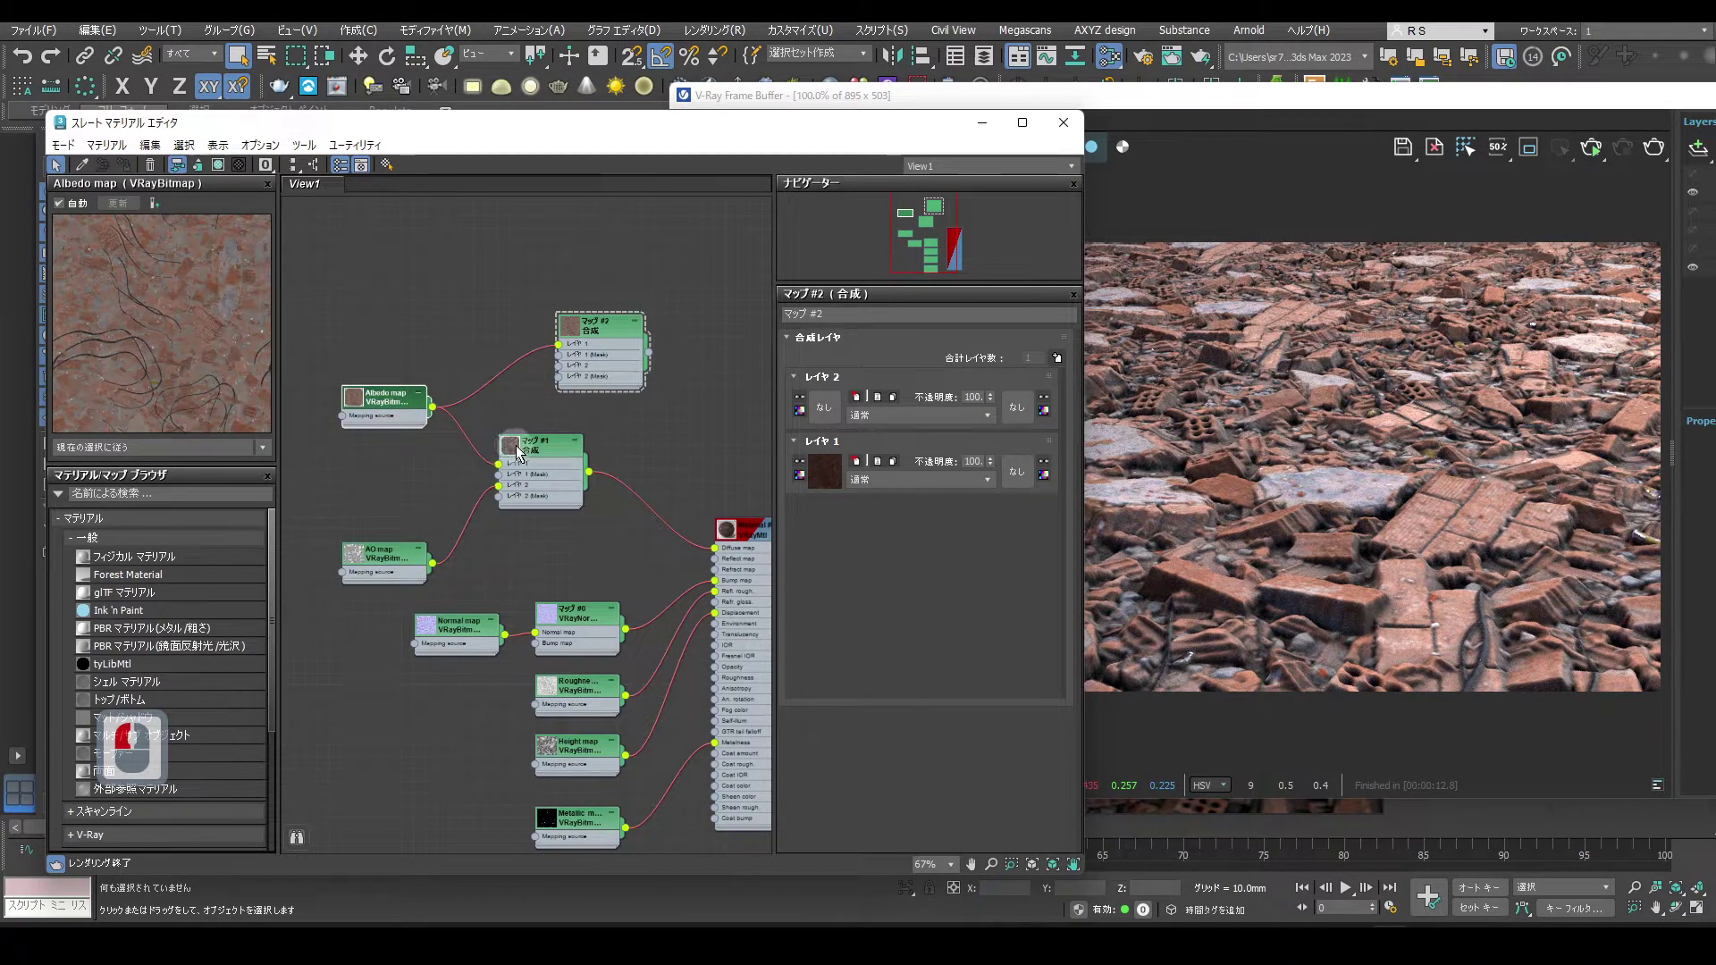
{"action": "left_click", "coordinate": [518, 454]}
{"action": "left_click_drag", "start_coordinate": [907, 421], "coordinate": [920, 537]}
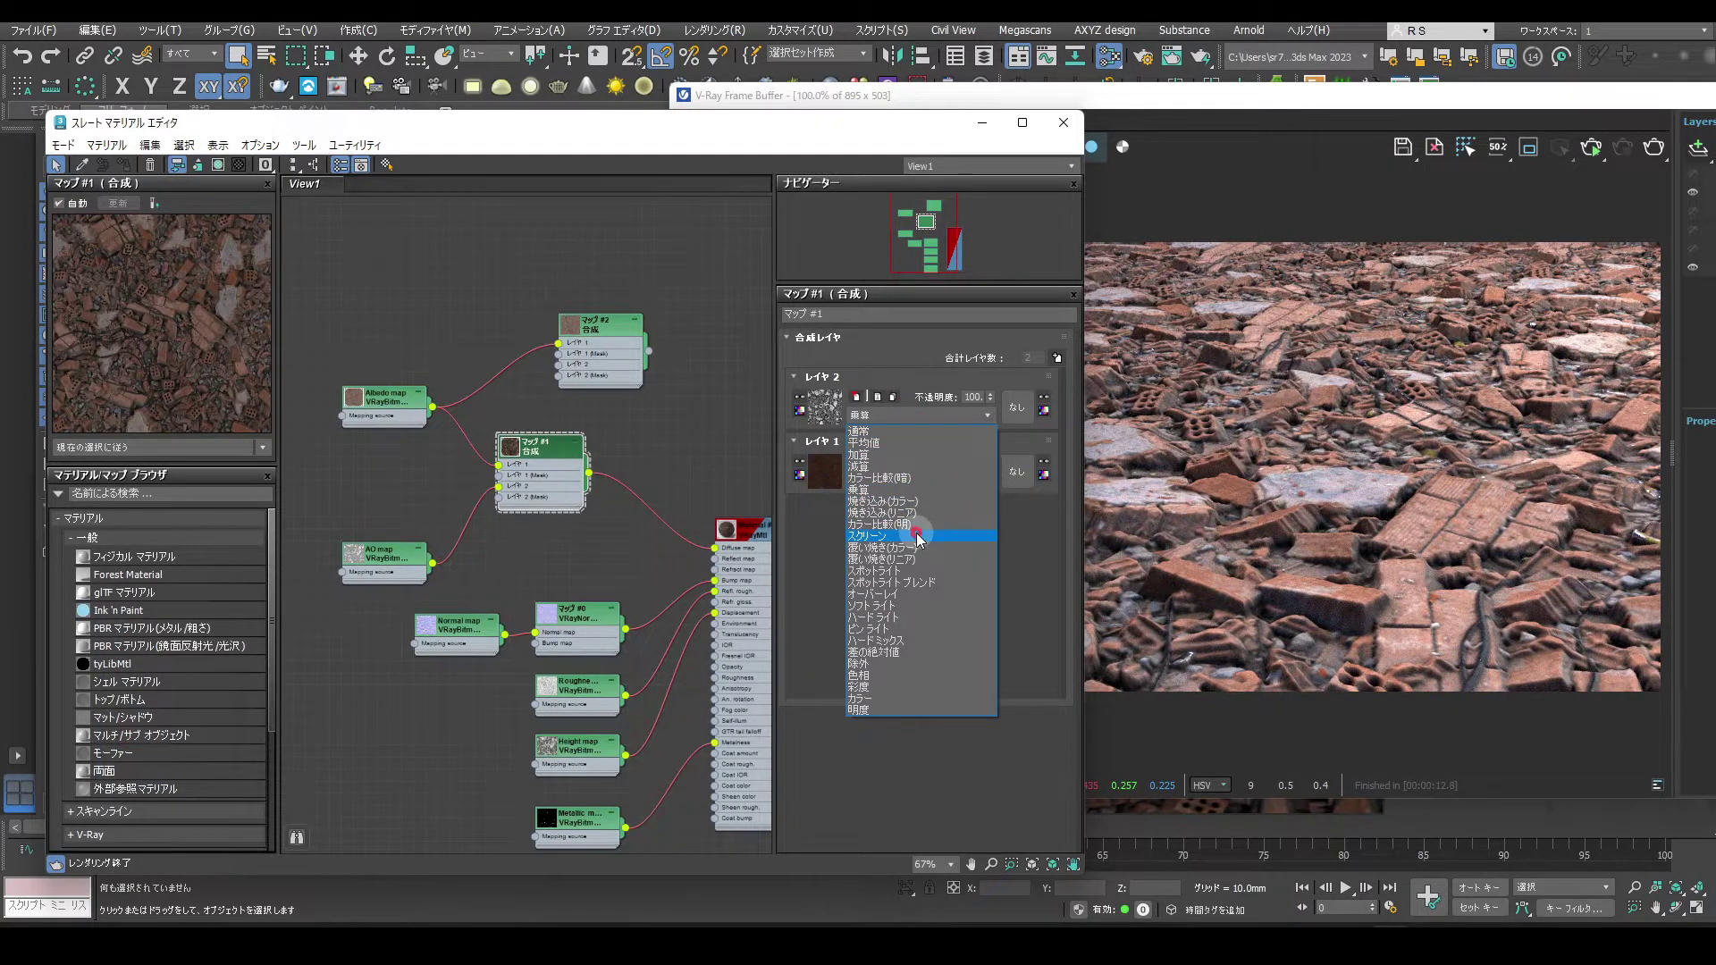
{"action": "left_click_drag", "start_coordinate": [919, 542], "coordinate": [560, 459]}
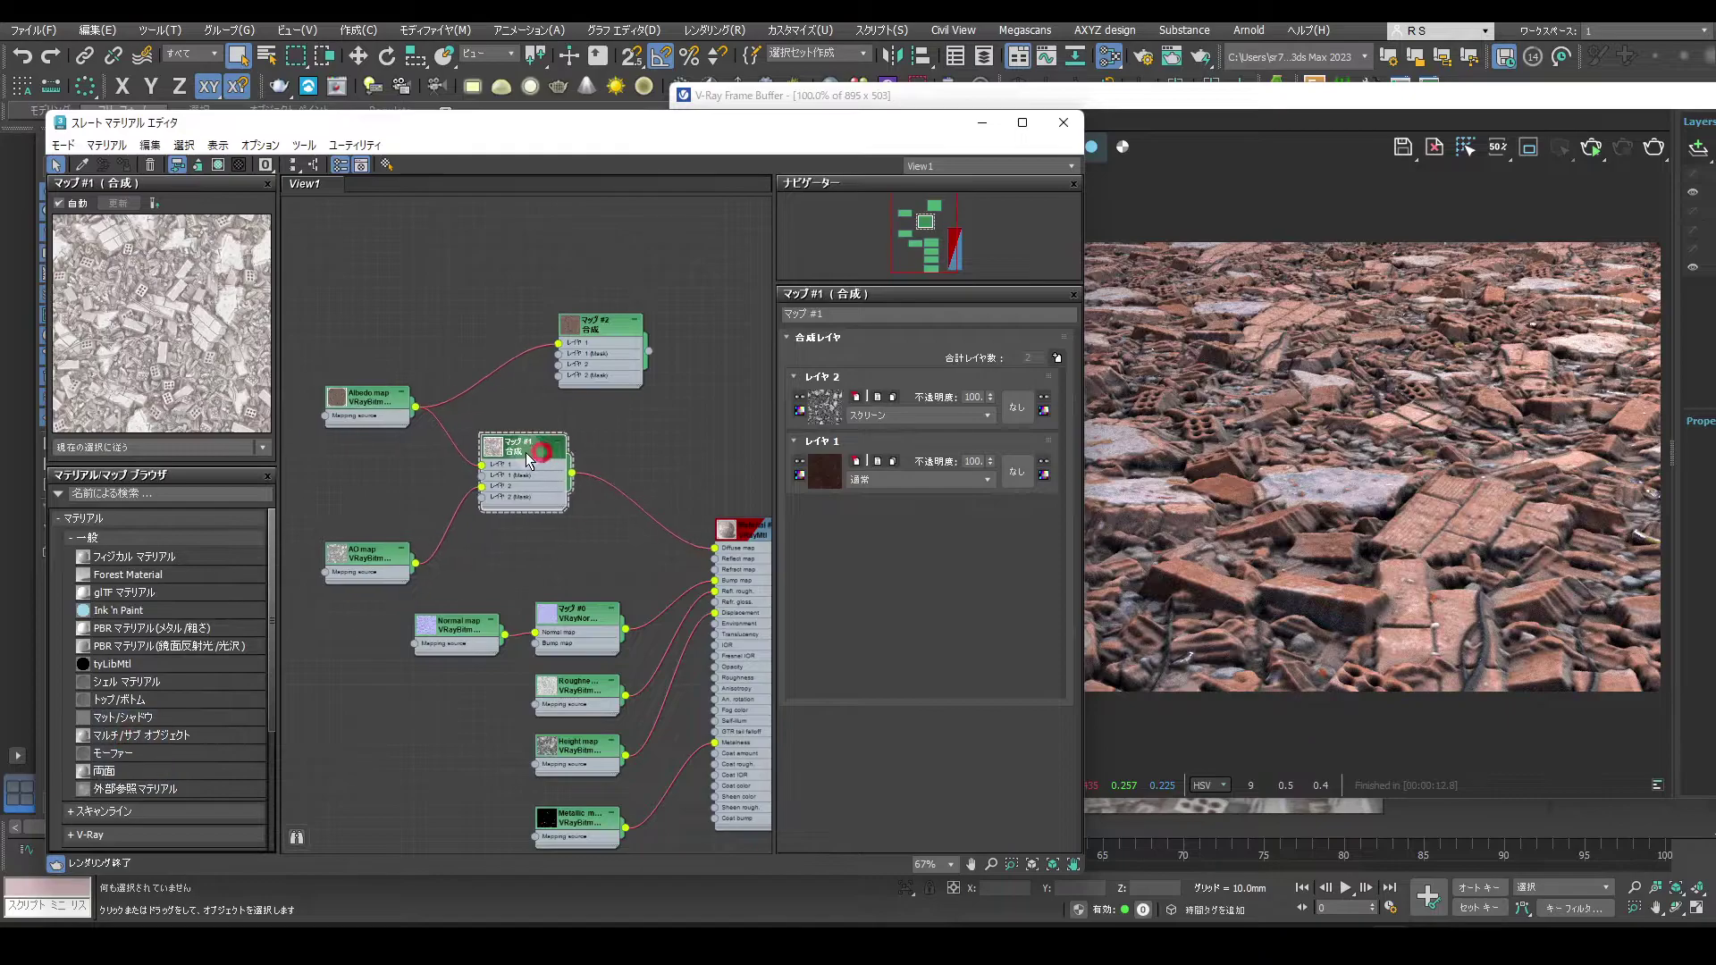
Wire the first composite into the second, set its top layer to Multiply, and connect it to Diffuse.
{"action": "left_click", "coordinate": [492, 456]}
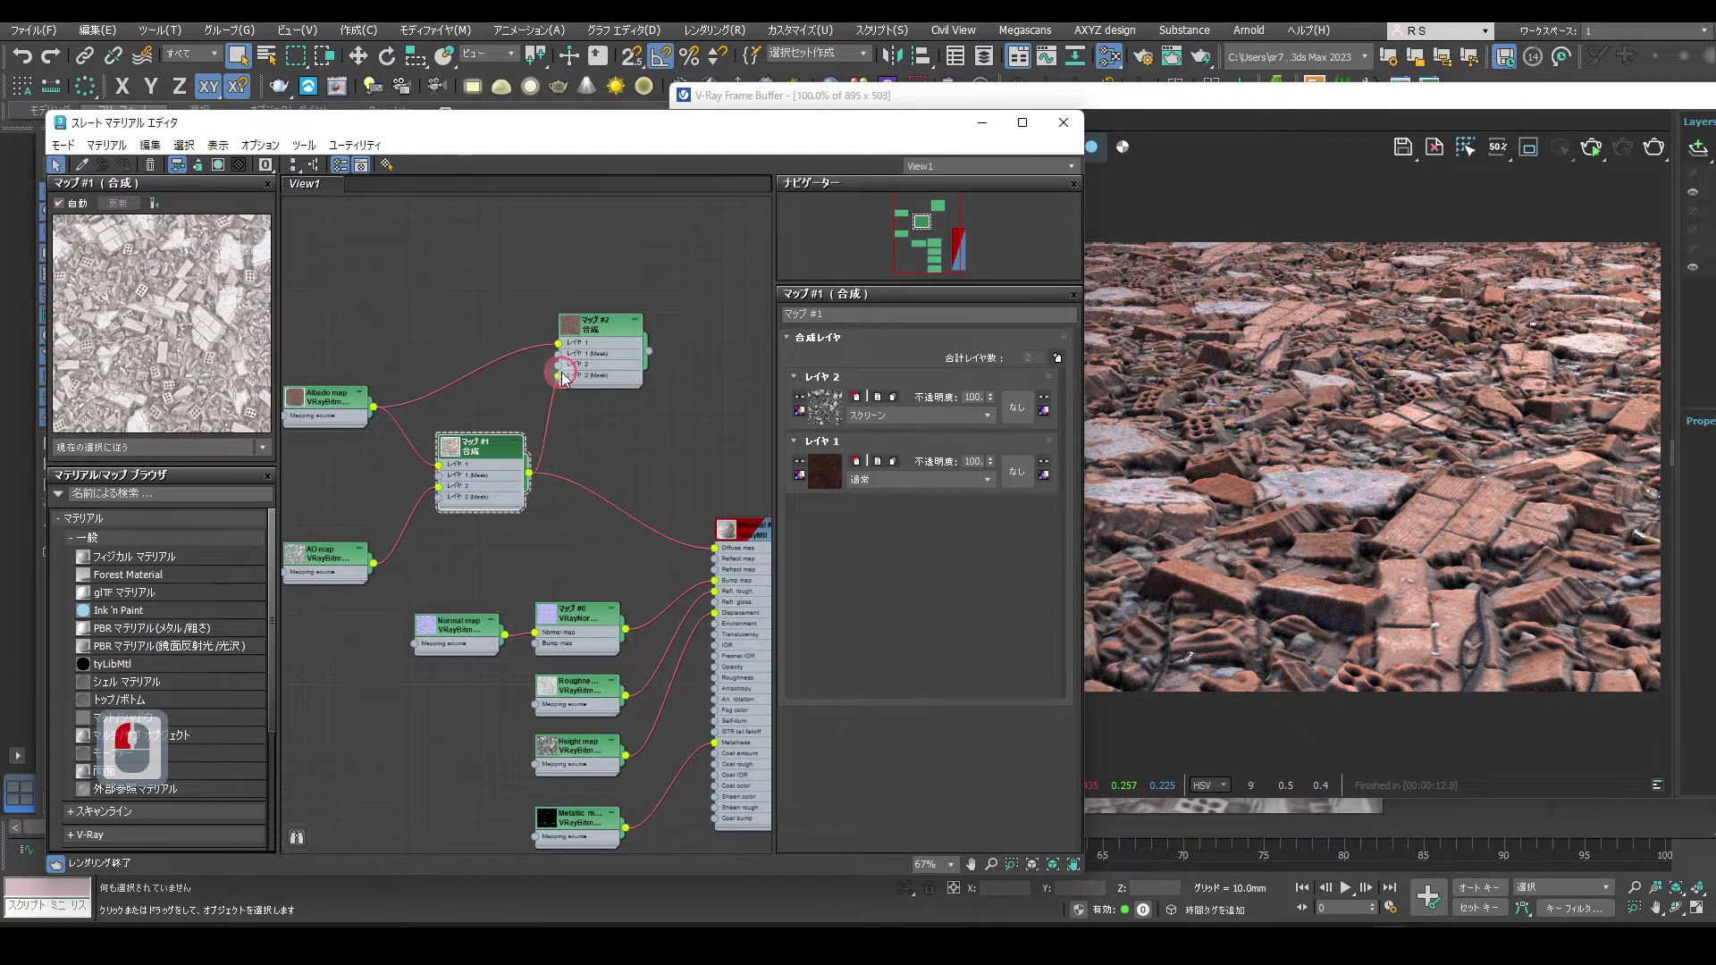
{"action": "left_click", "coordinate": [565, 371]}
{"action": "left_click", "coordinate": [586, 335]}
{"action": "left_click", "coordinate": [872, 425]}
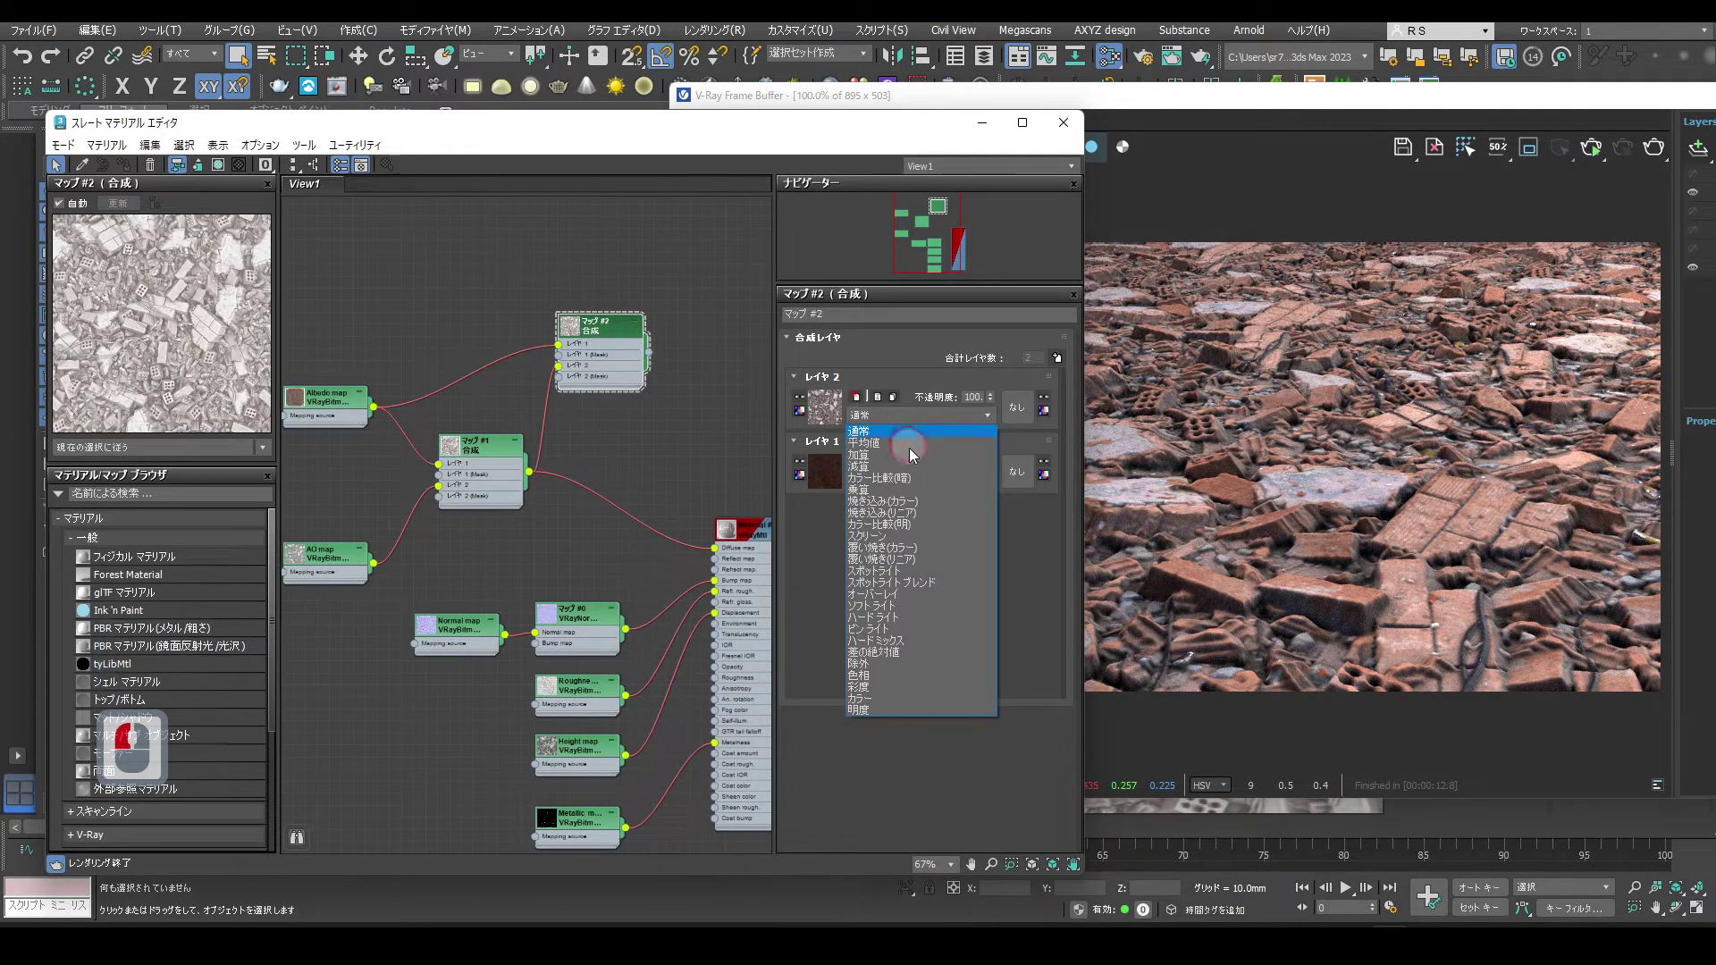
{"action": "left_click", "coordinate": [894, 501]}
{"action": "left_click", "coordinate": [866, 501]}
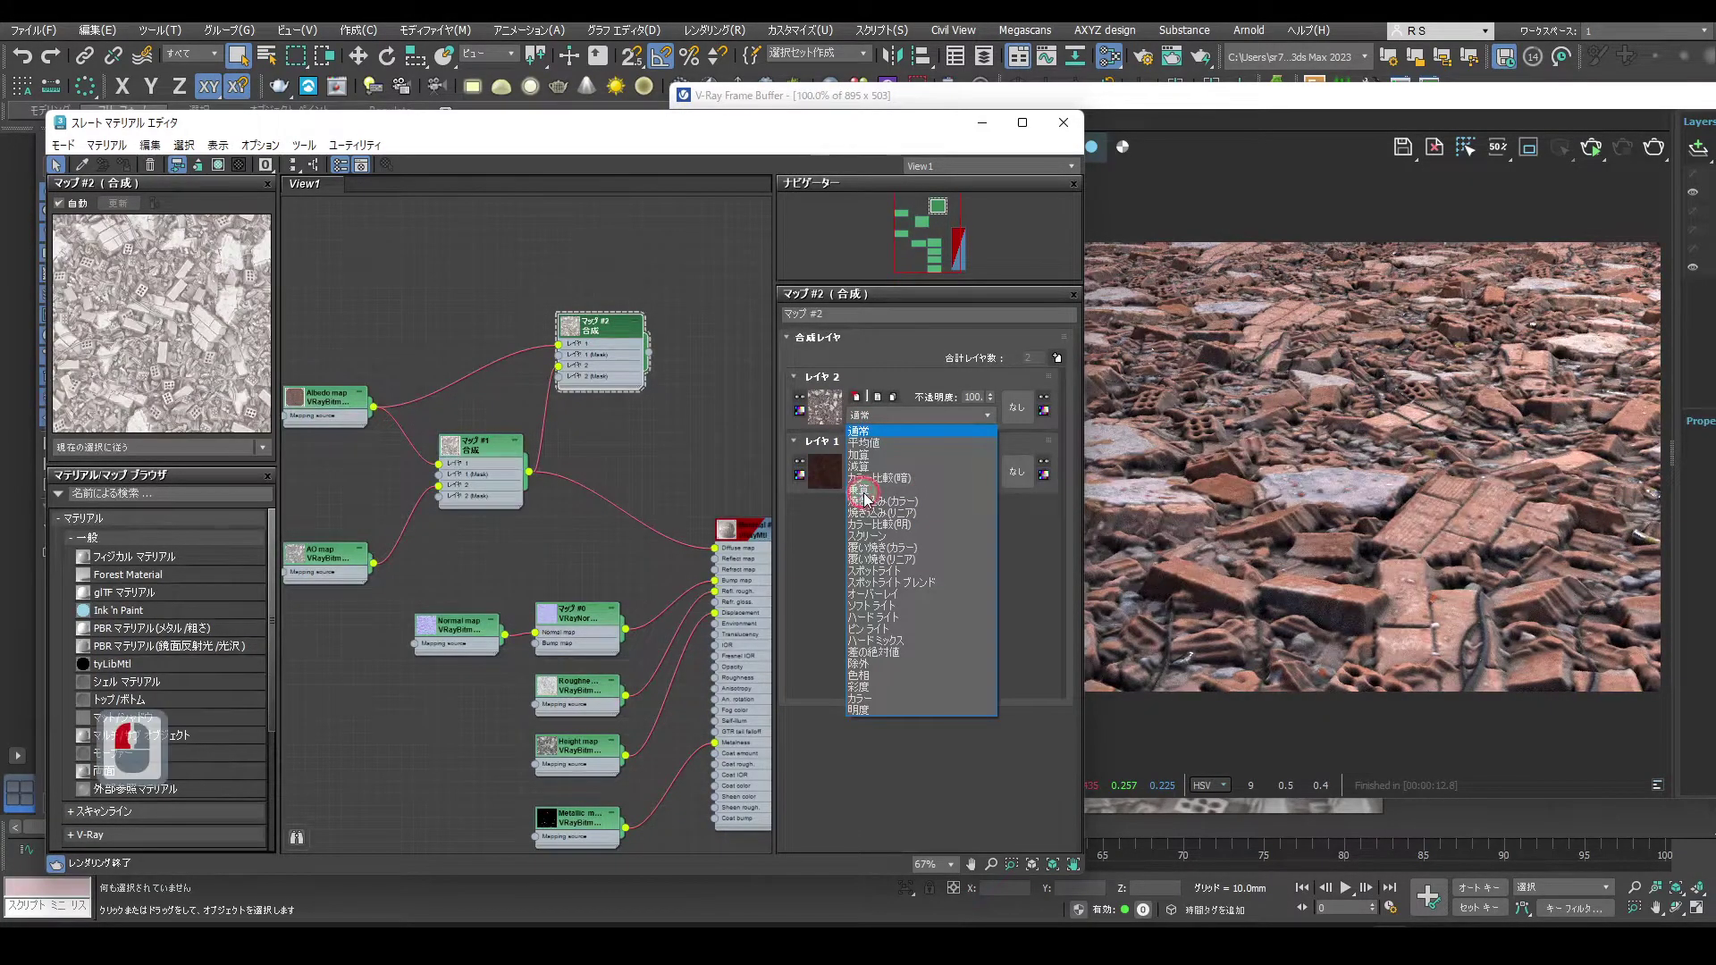
{"action": "left_click_drag", "start_coordinate": [889, 493], "coordinate": [655, 360]}
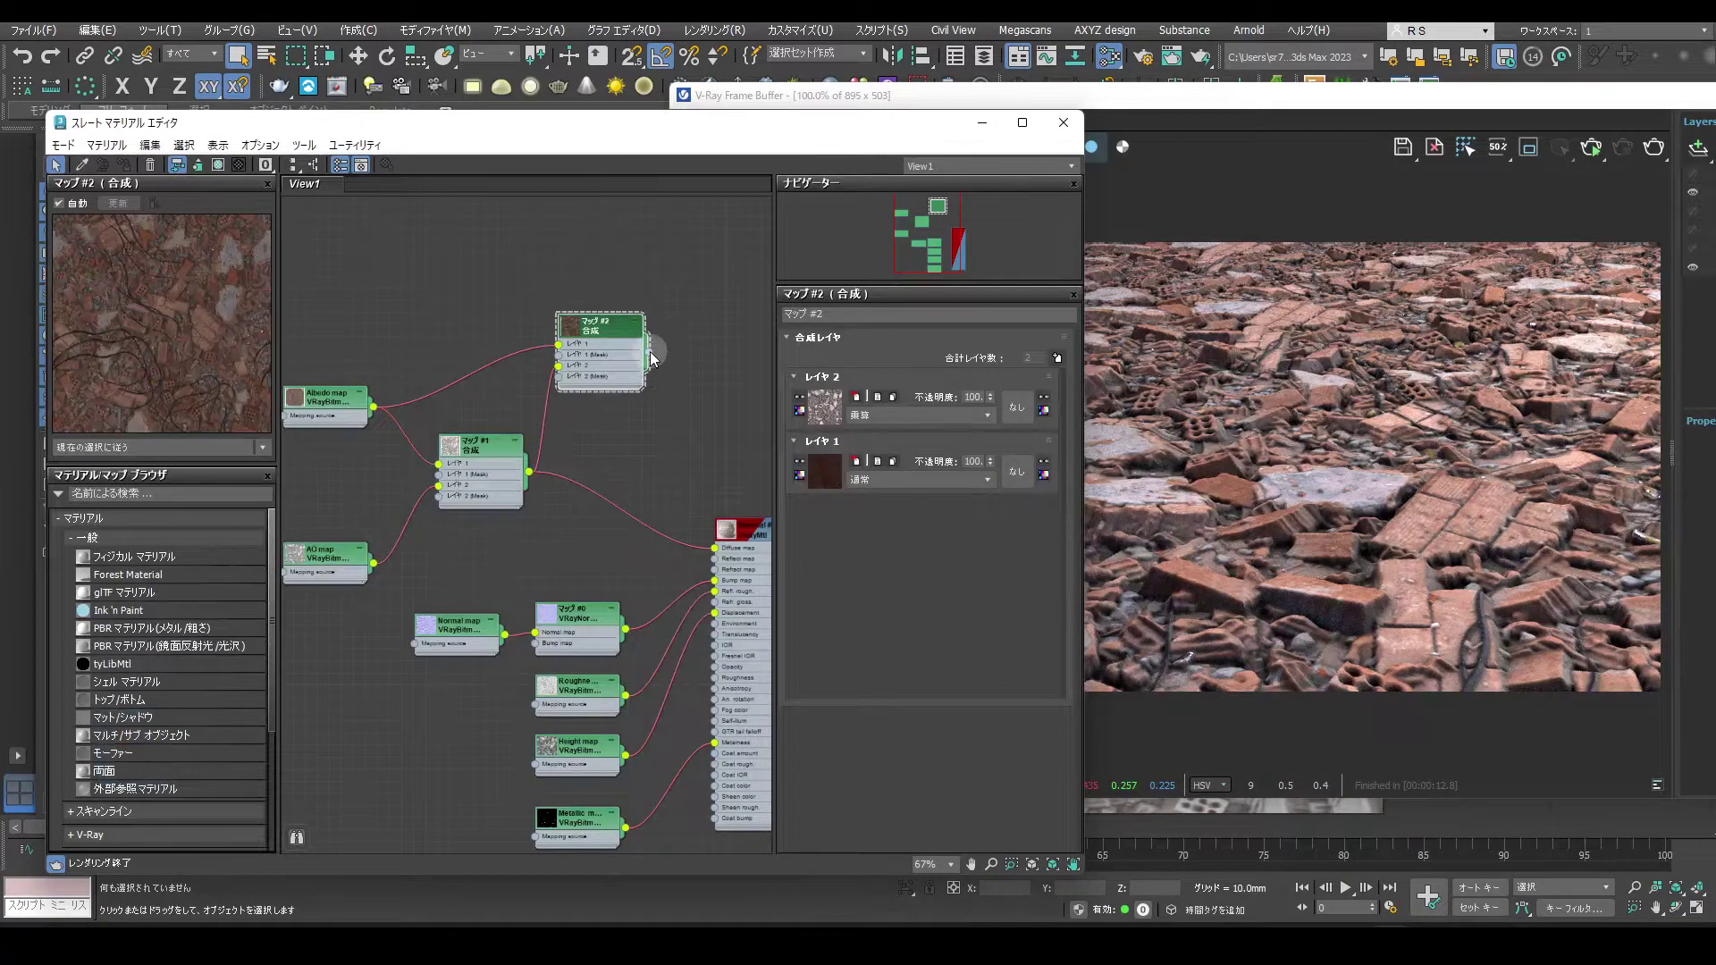
{"action": "left_click_drag", "start_coordinate": [717, 554], "coordinate": [743, 428]}
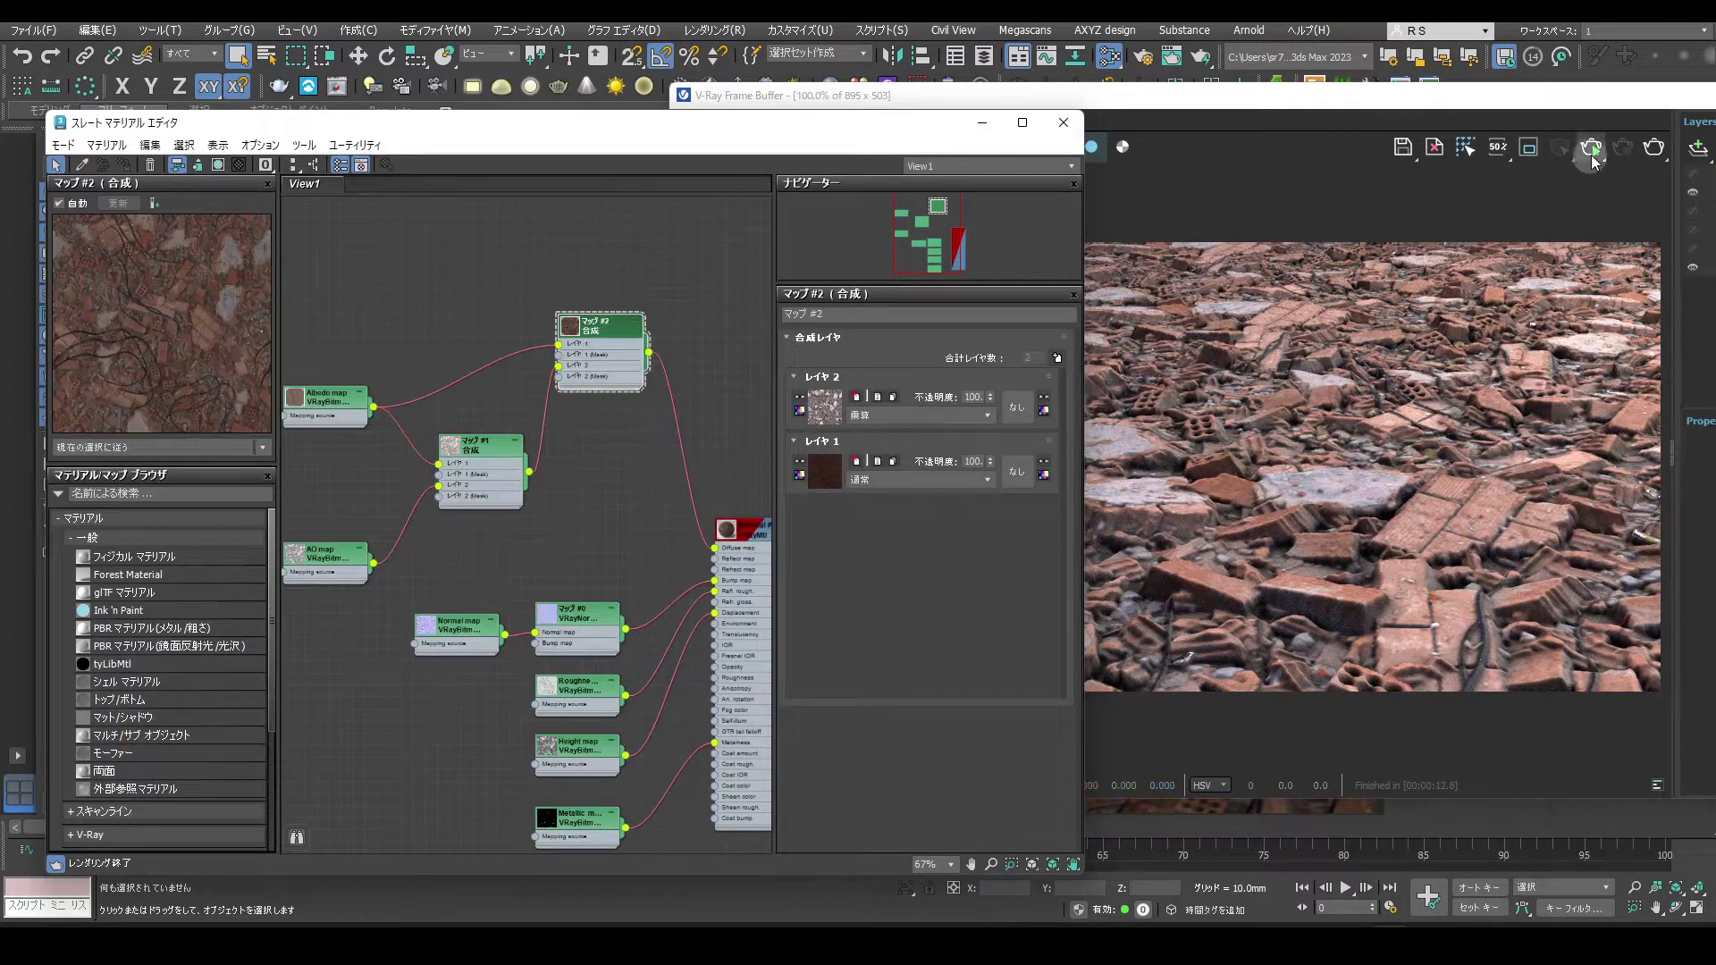
Render the rubble and A/B-compare the new result against an earlier render in VFB History.
{"action": "left_click_drag", "start_coordinate": [1588, 157], "coordinate": [1425, 215]}
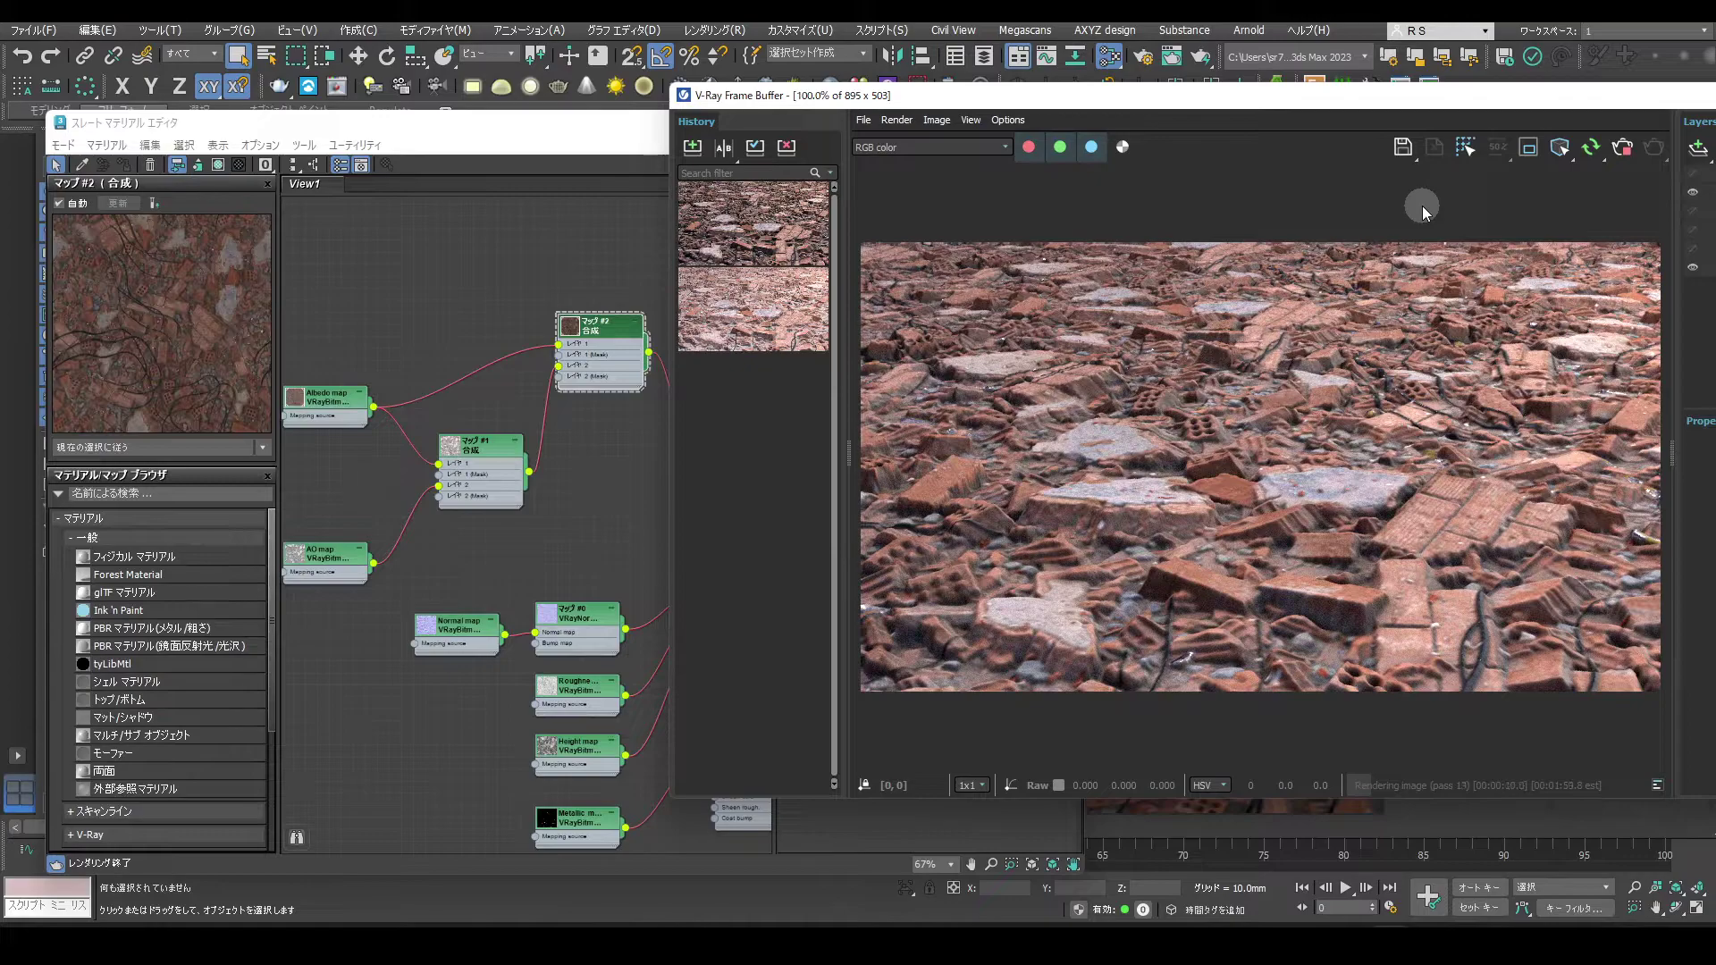
{"action": "left_click_drag", "start_coordinate": [1623, 156], "coordinate": [695, 150]}
{"action": "left_click_drag", "start_coordinate": [695, 150], "coordinate": [719, 158]}
{"action": "left_click", "coordinate": [714, 298]}
{"action": "left_click", "coordinate": [786, 239]}
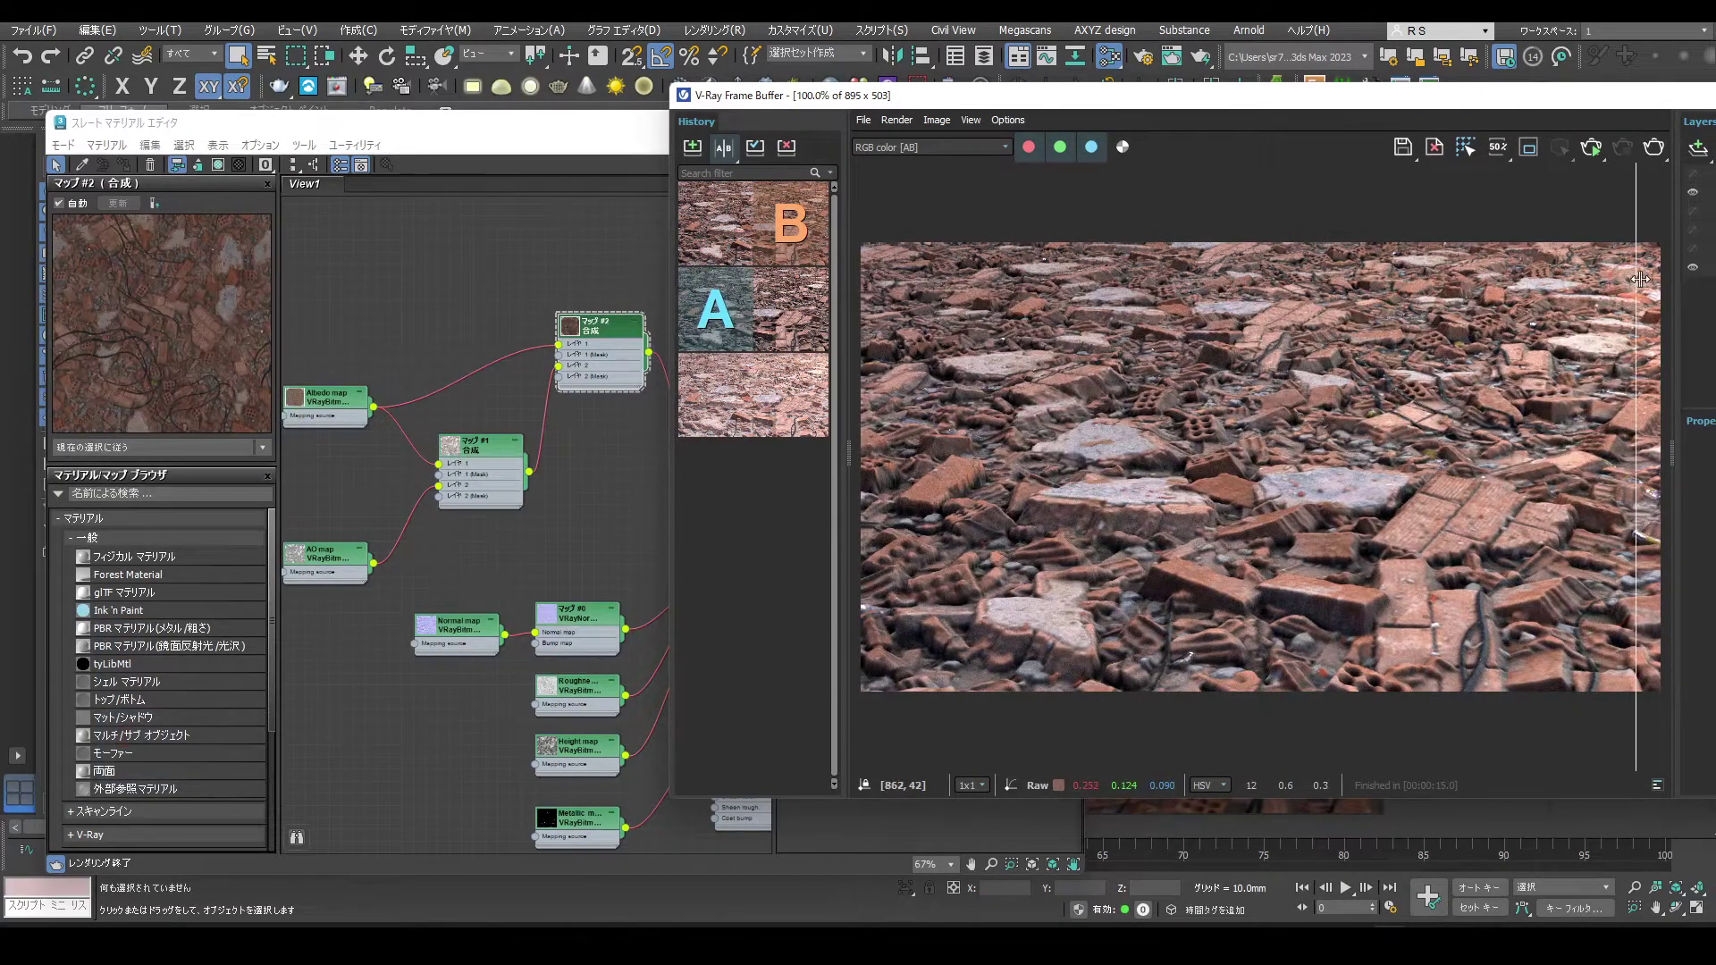
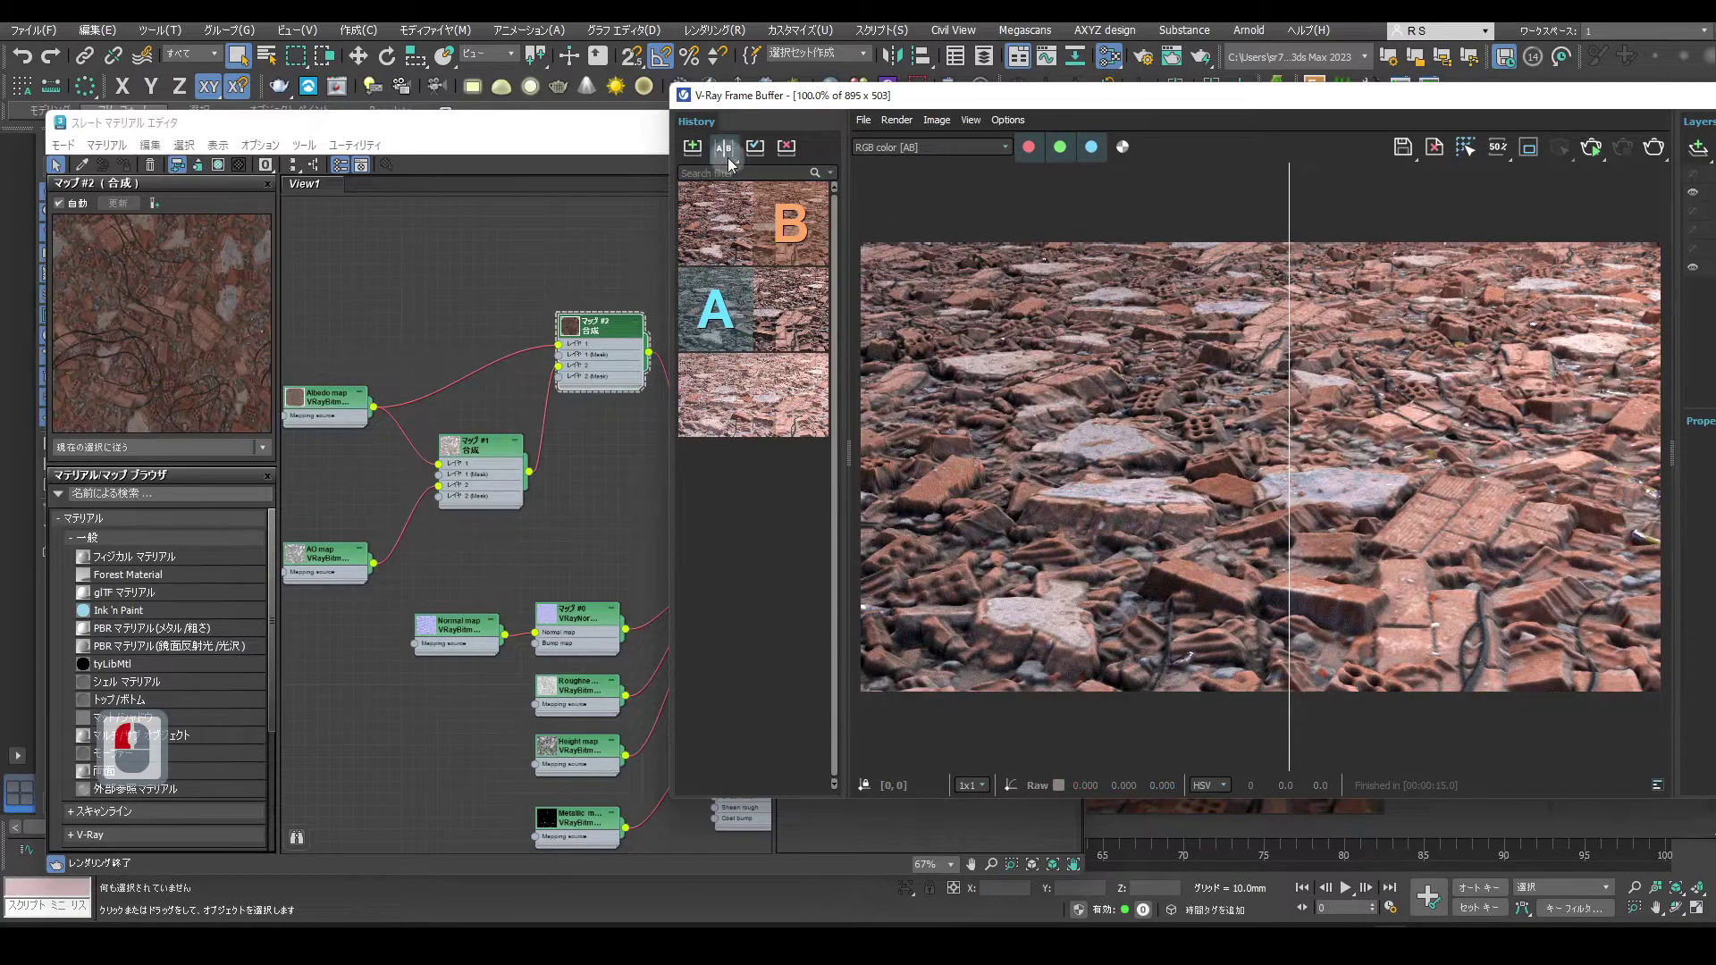
{"action": "left_click", "coordinate": [724, 173]}
Flip through the history thumbnails to review each earlier render, ending on the latest.
{"action": "double_click", "coordinate": [724, 408]}
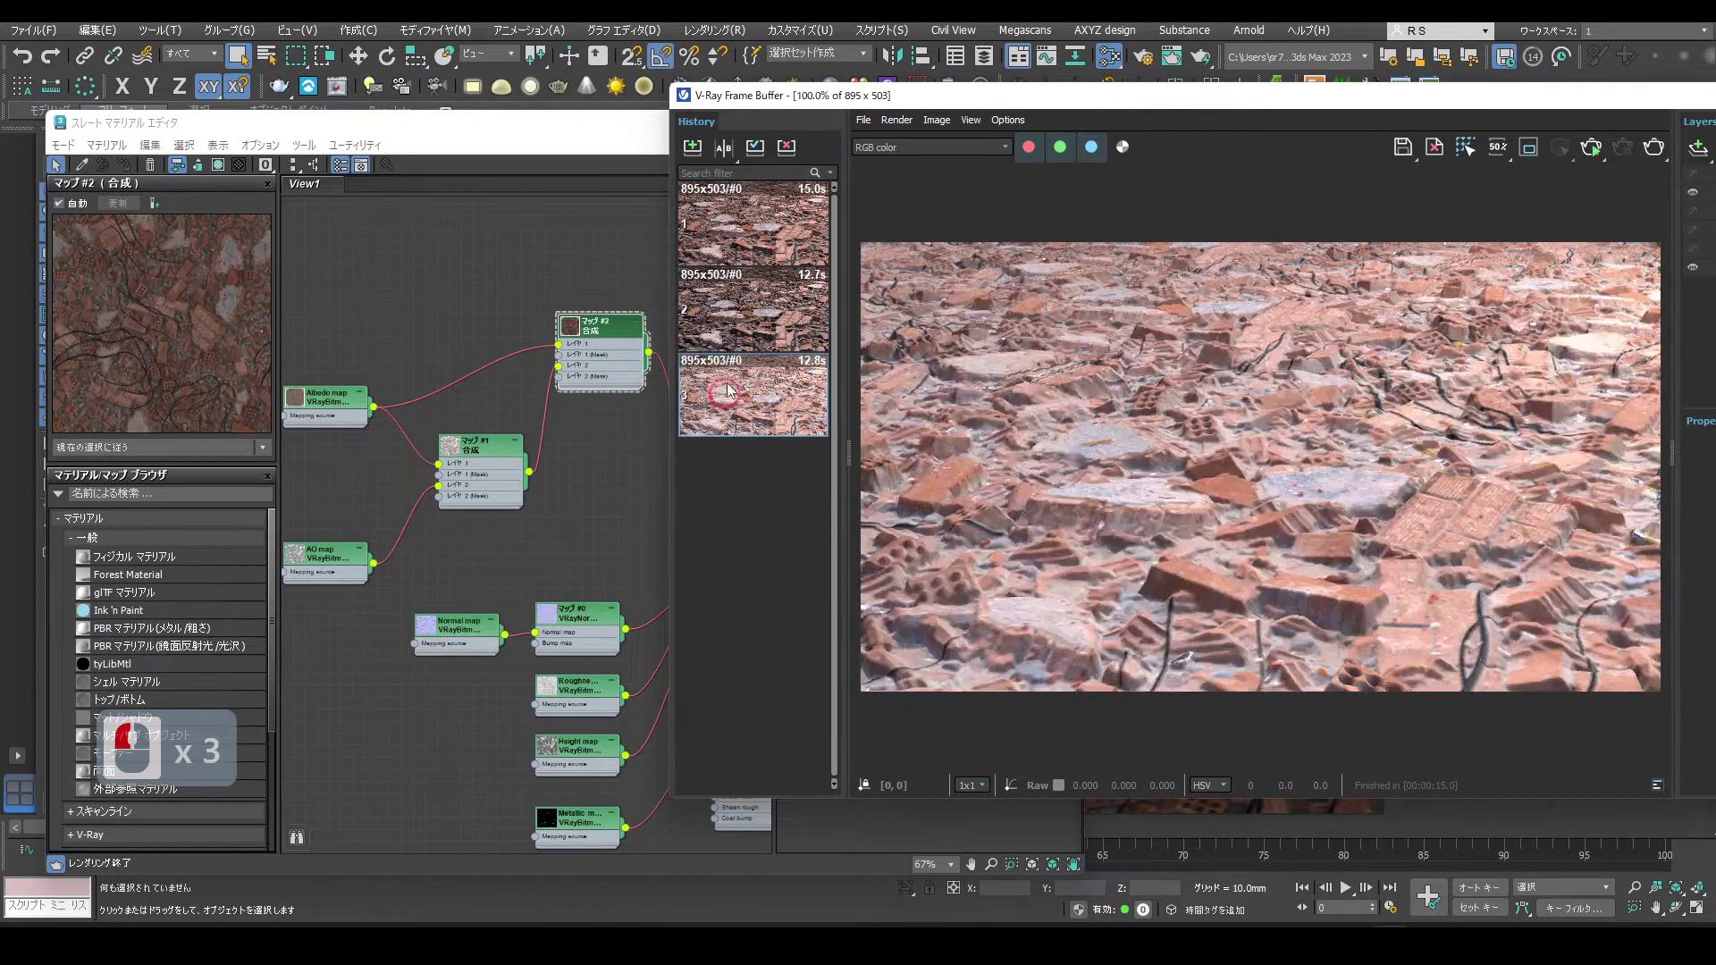
{"action": "double_click", "coordinate": [737, 328]}
{"action": "double_click", "coordinate": [744, 238]}
{"action": "double_click", "coordinate": [739, 324]}
{"action": "double_click", "coordinate": [740, 231]}
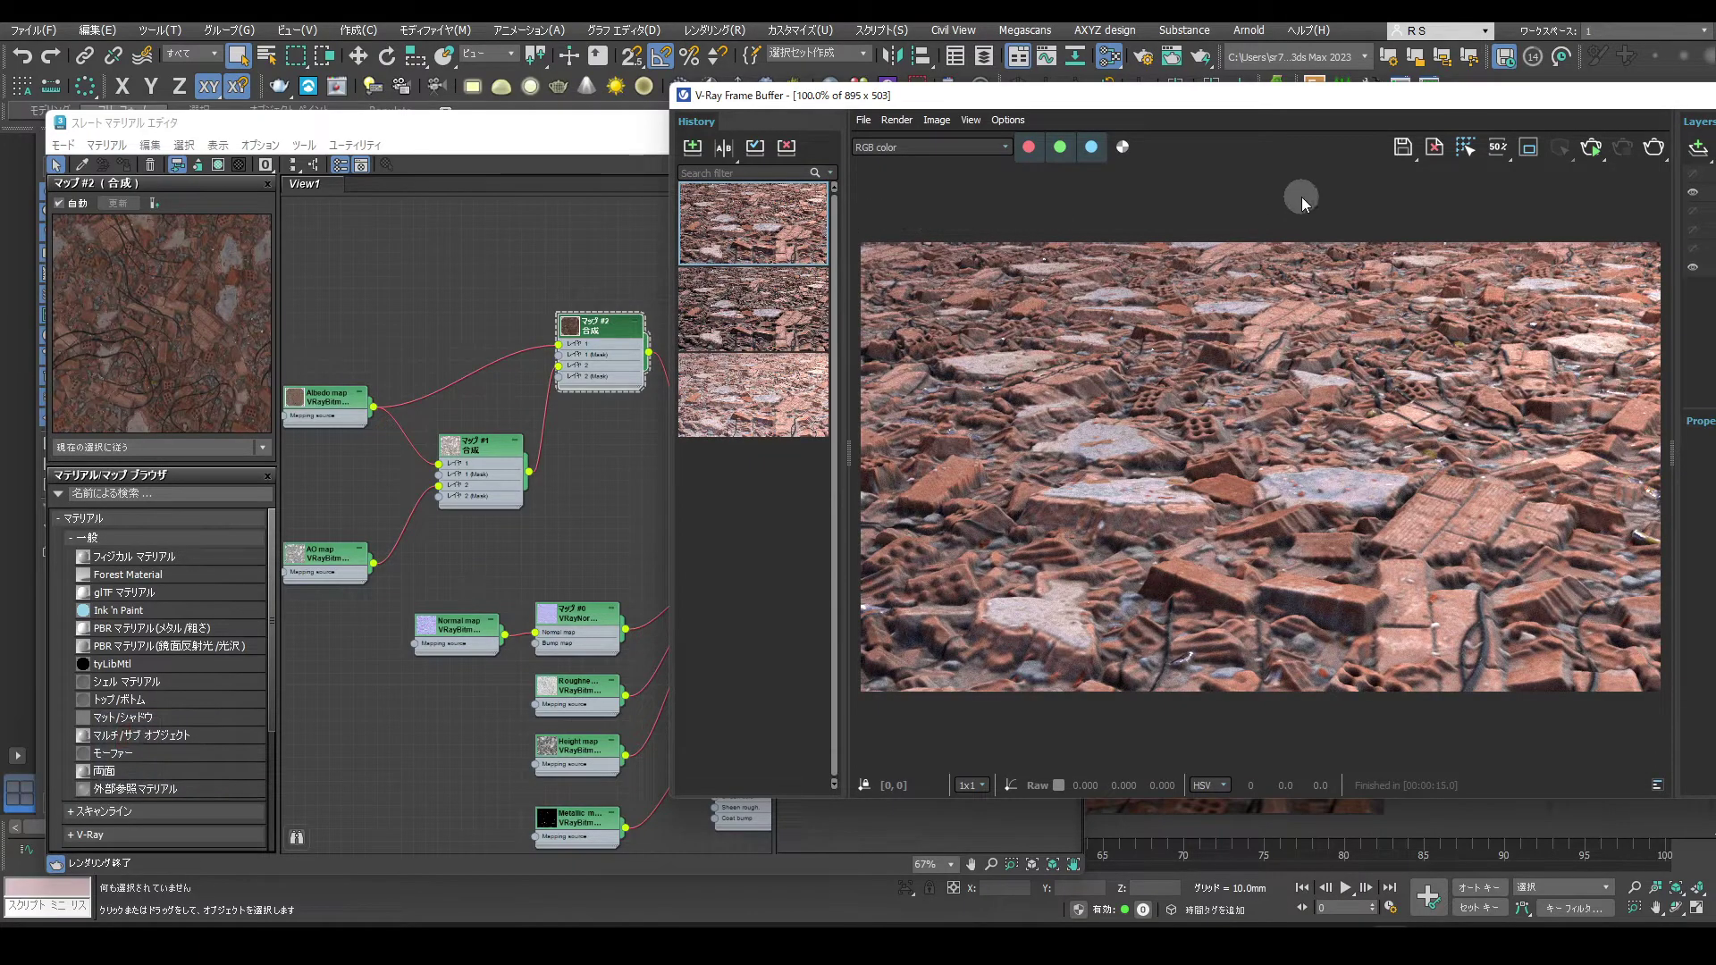